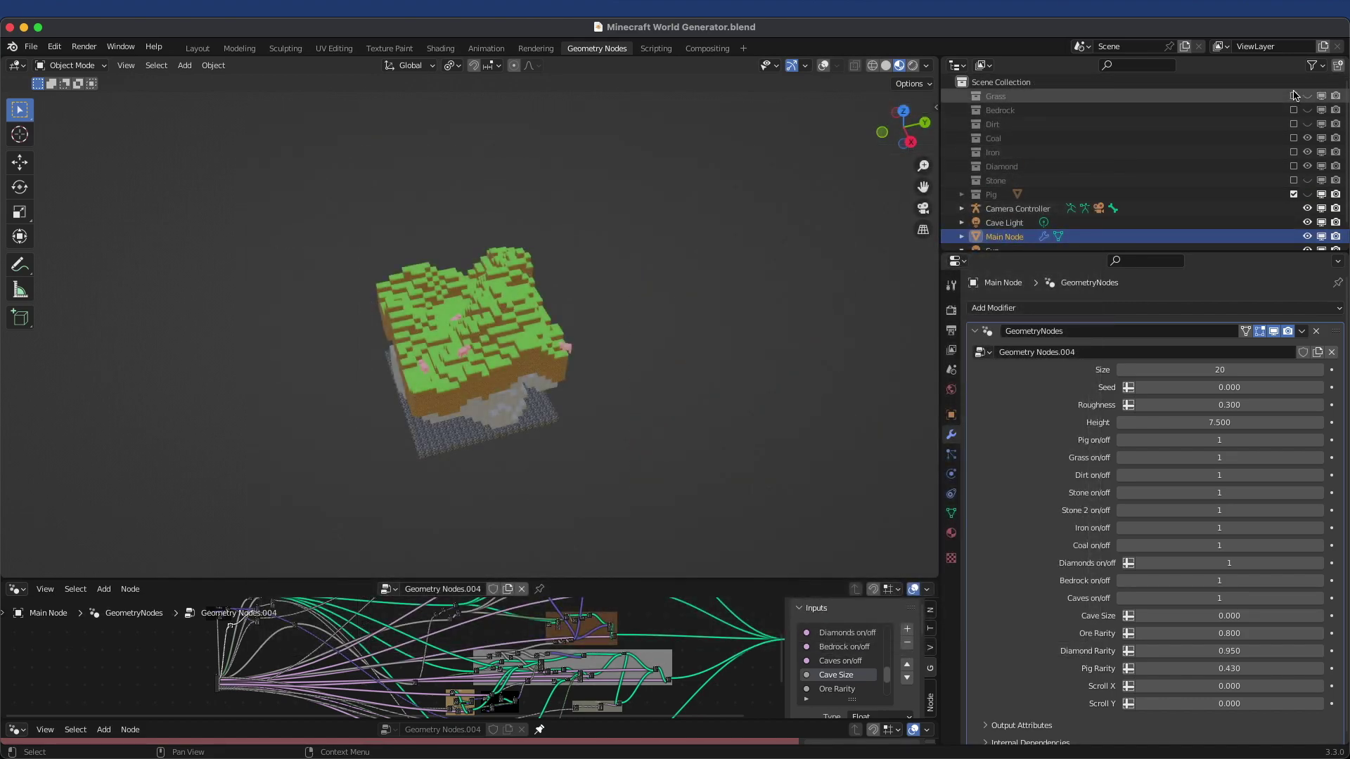
- Expand the Grass block collection in the Outliner to inspect its contents, then collapse it
left_click(1299, 93)
left_click(967, 95)
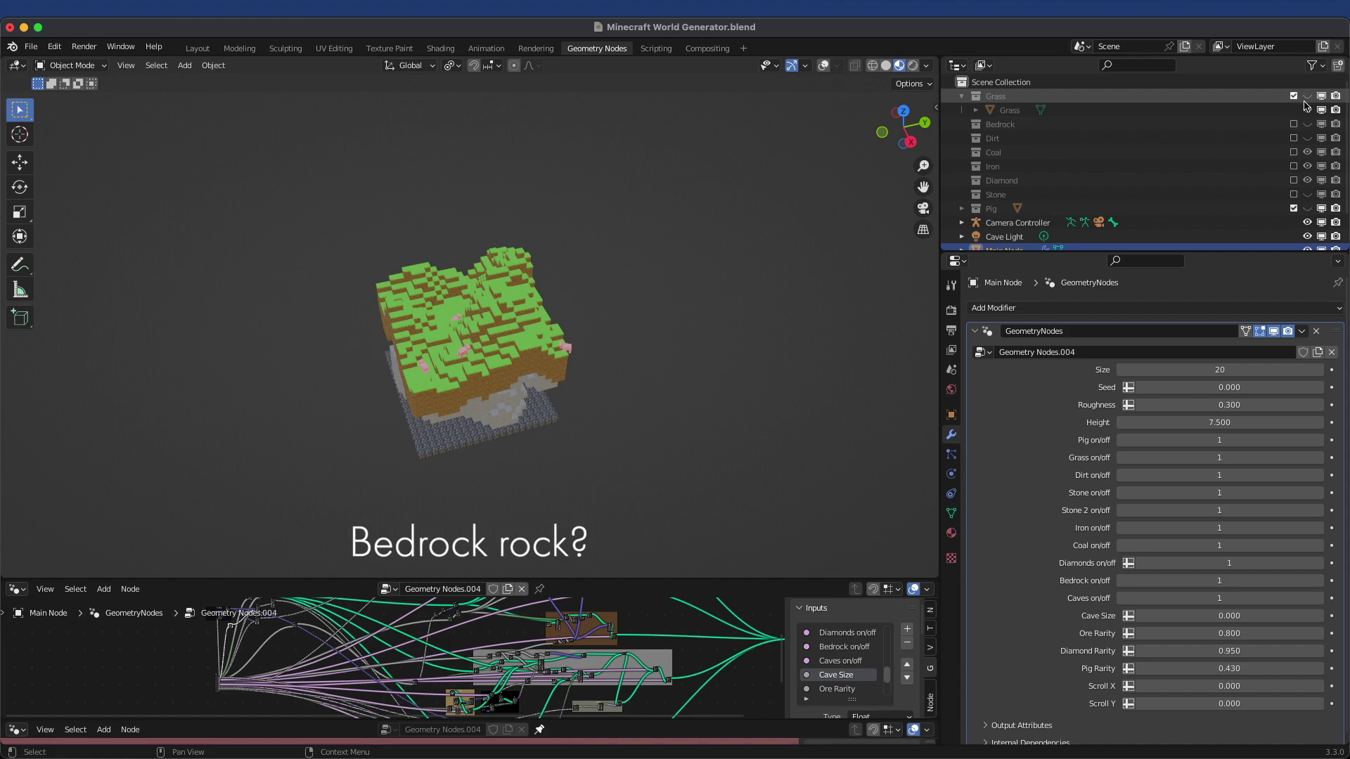
left_click(1301, 98)
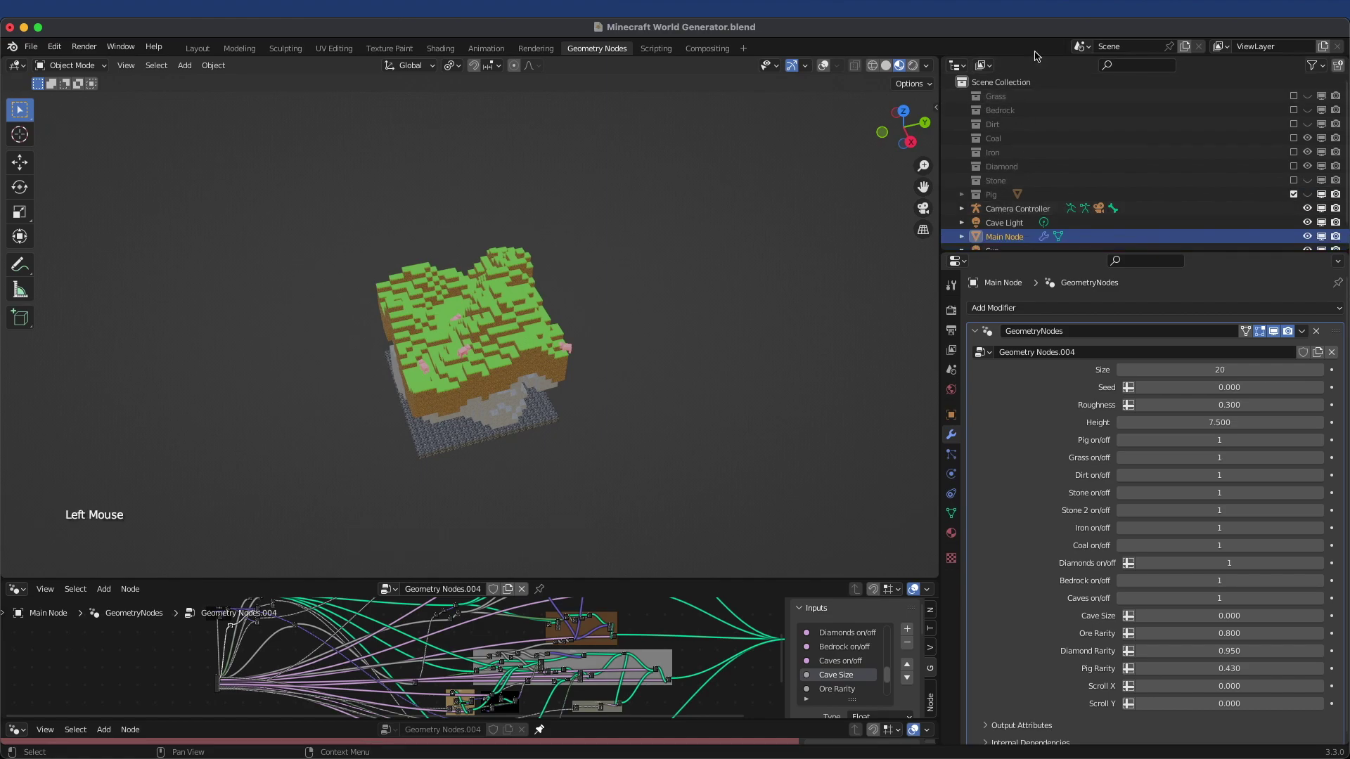
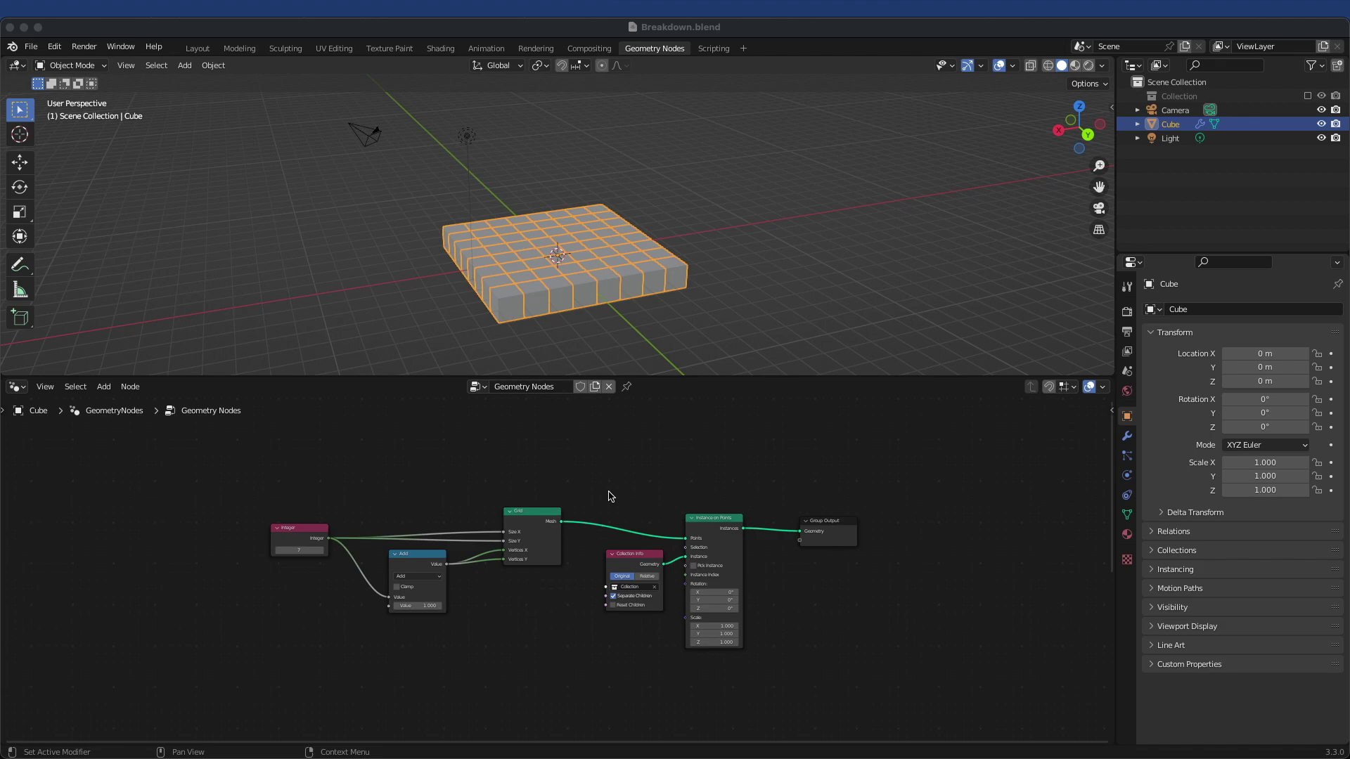
- Move the Grid node up above the Add node and zoom the node view in
scroll("up", 3)
left_click(623, 513)
scroll("up", 3)
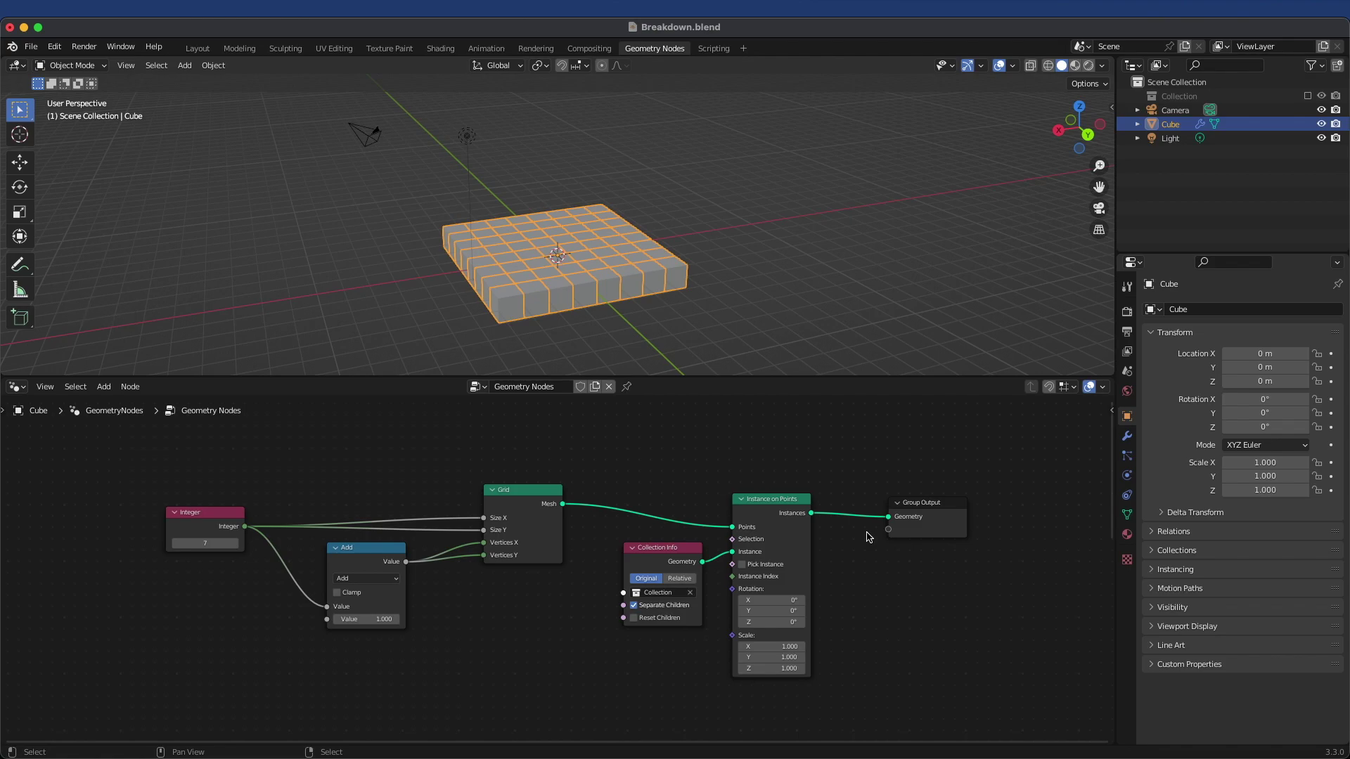
left_click(202, 517)
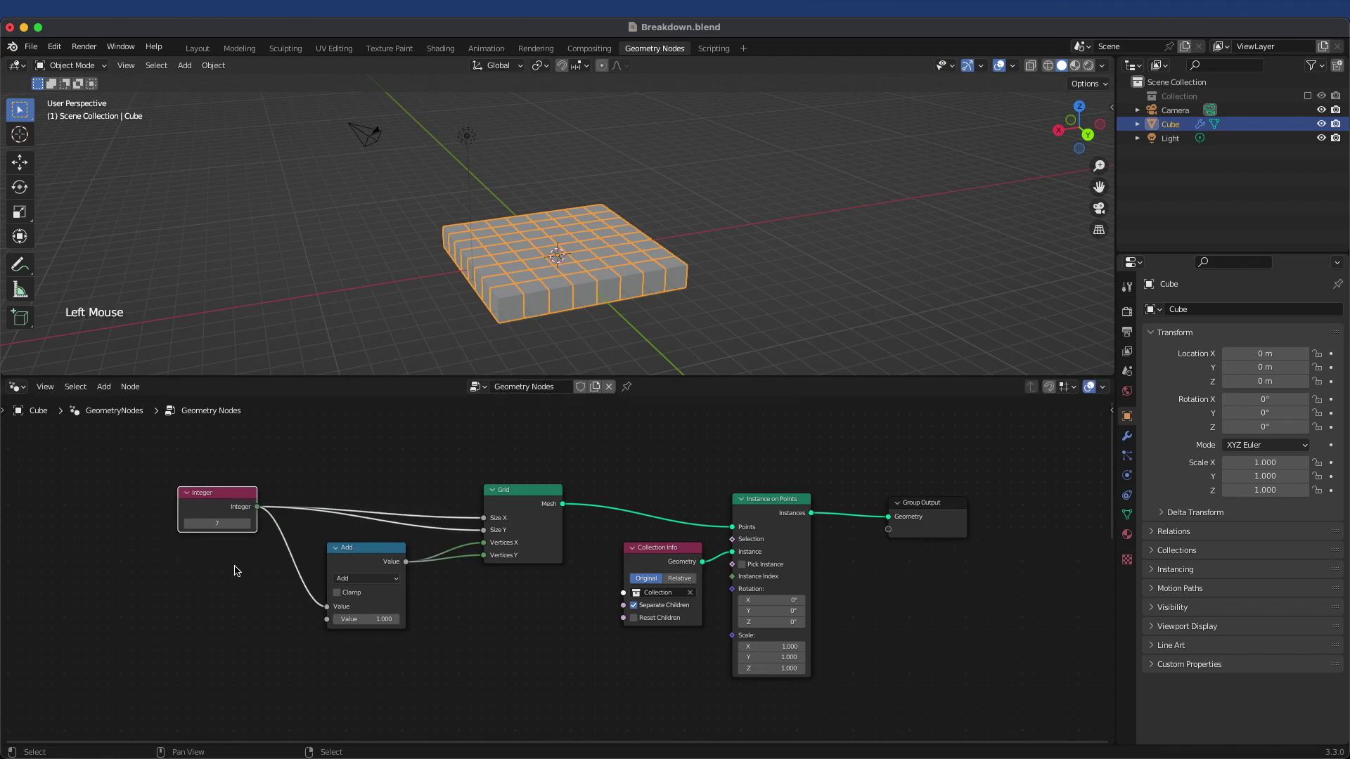
left_click(231, 527)
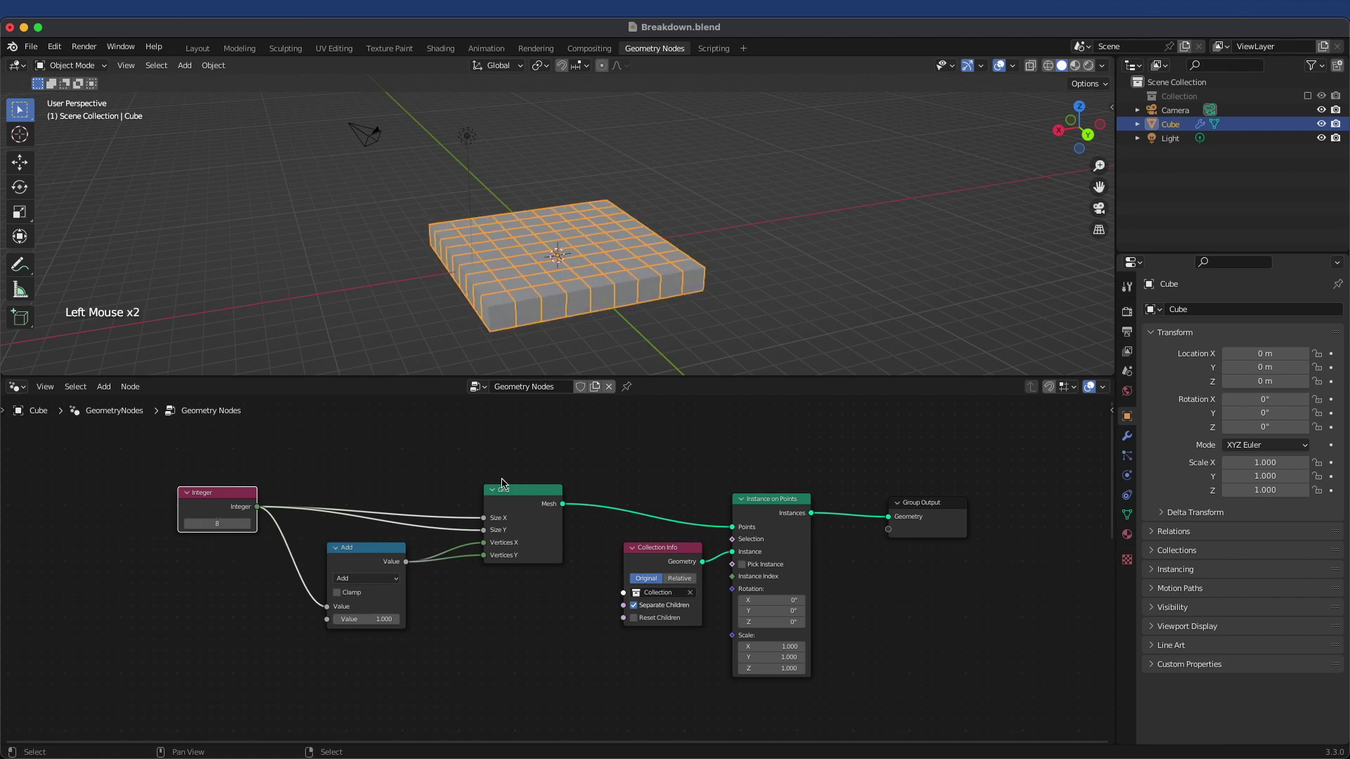
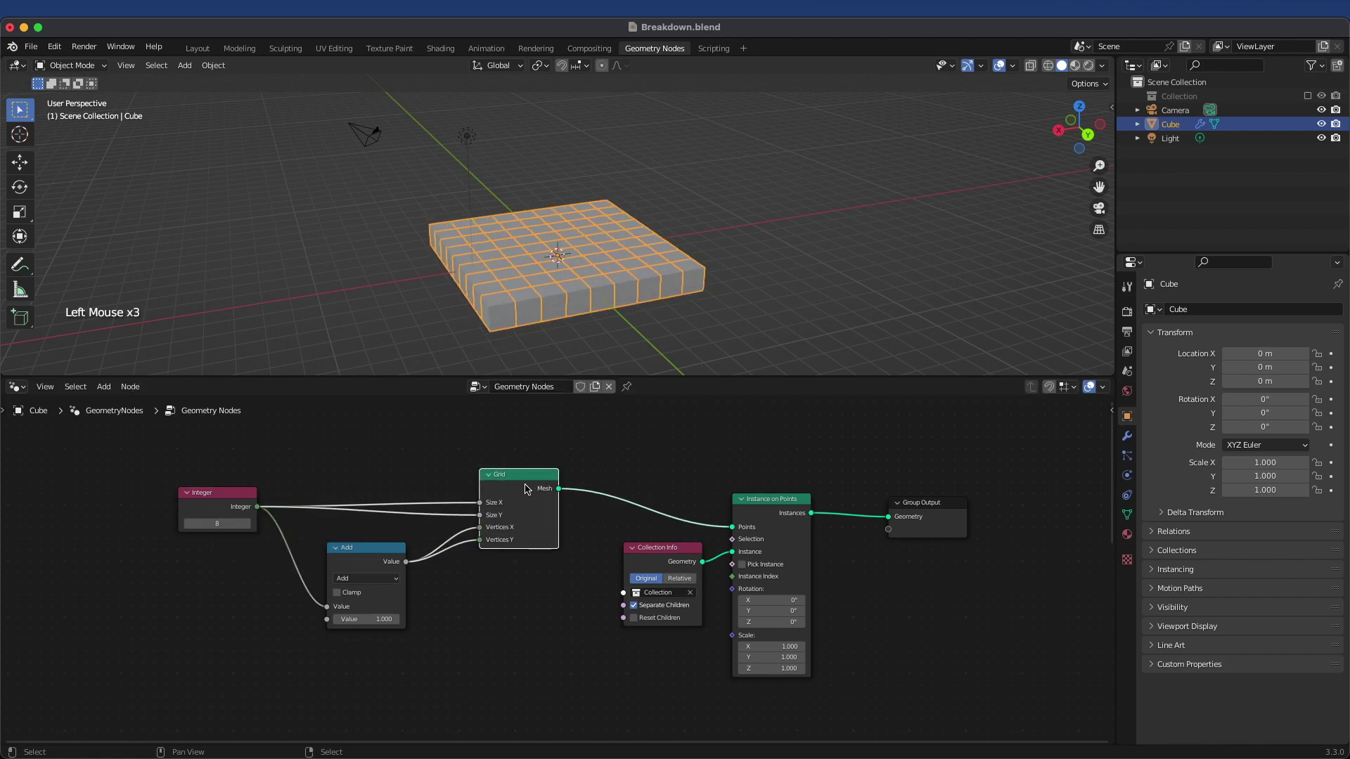
scroll("up", 3)
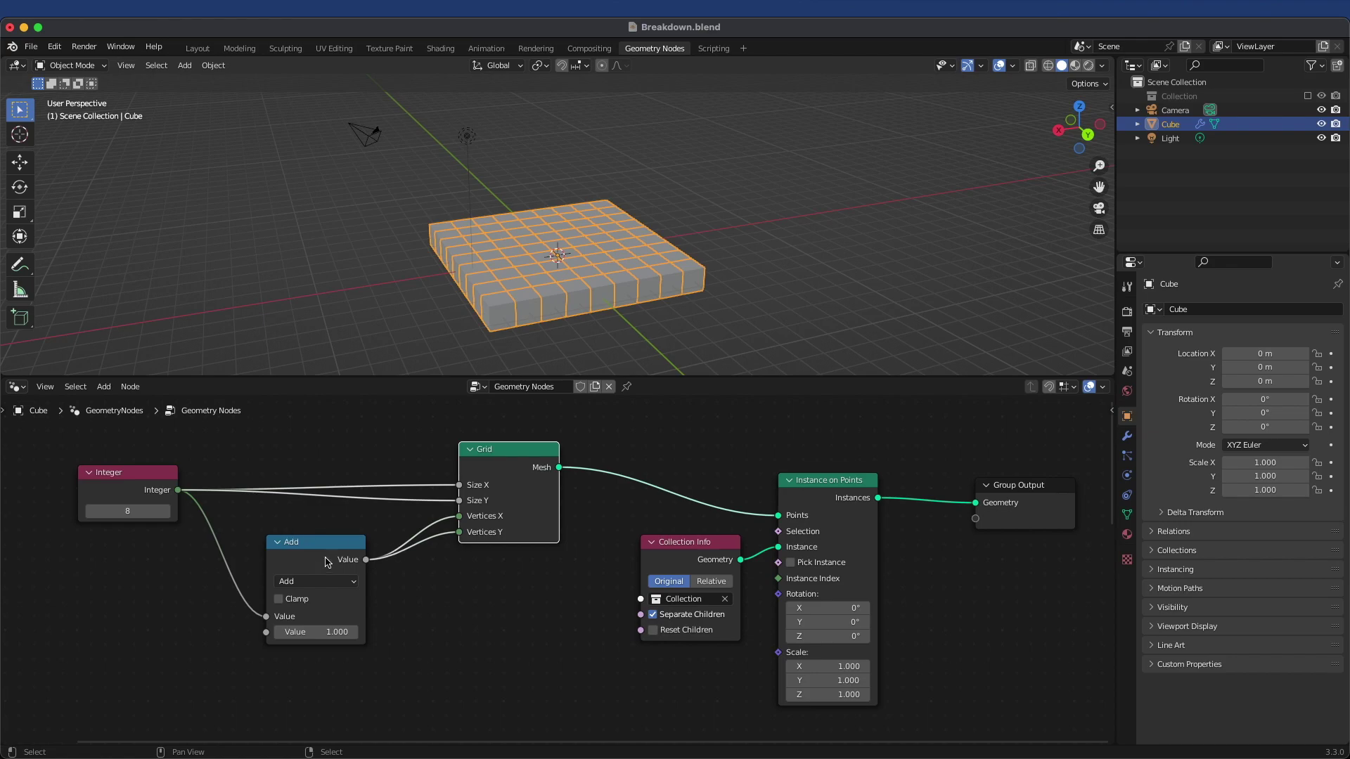
- Set the Add node value to 0, view the grid from above, then restore it to 1
left_click(317, 551)
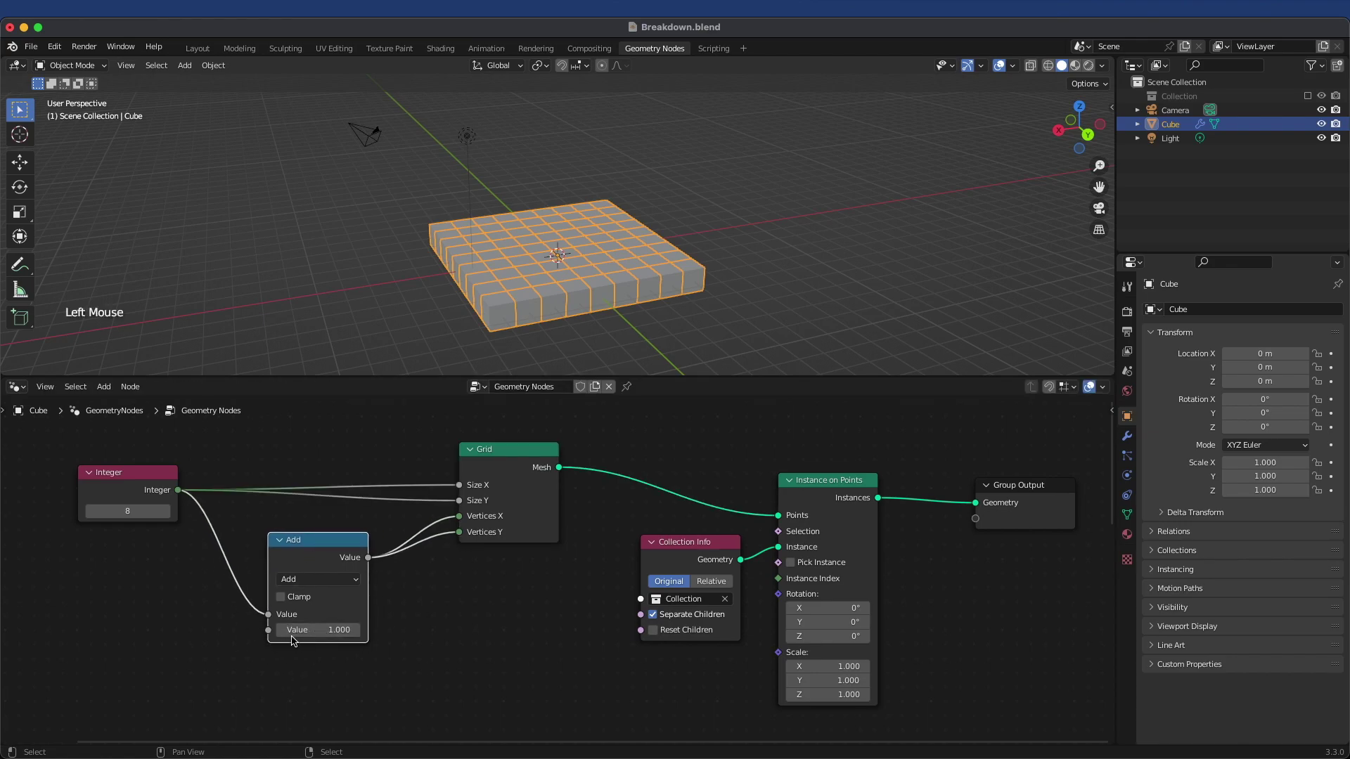
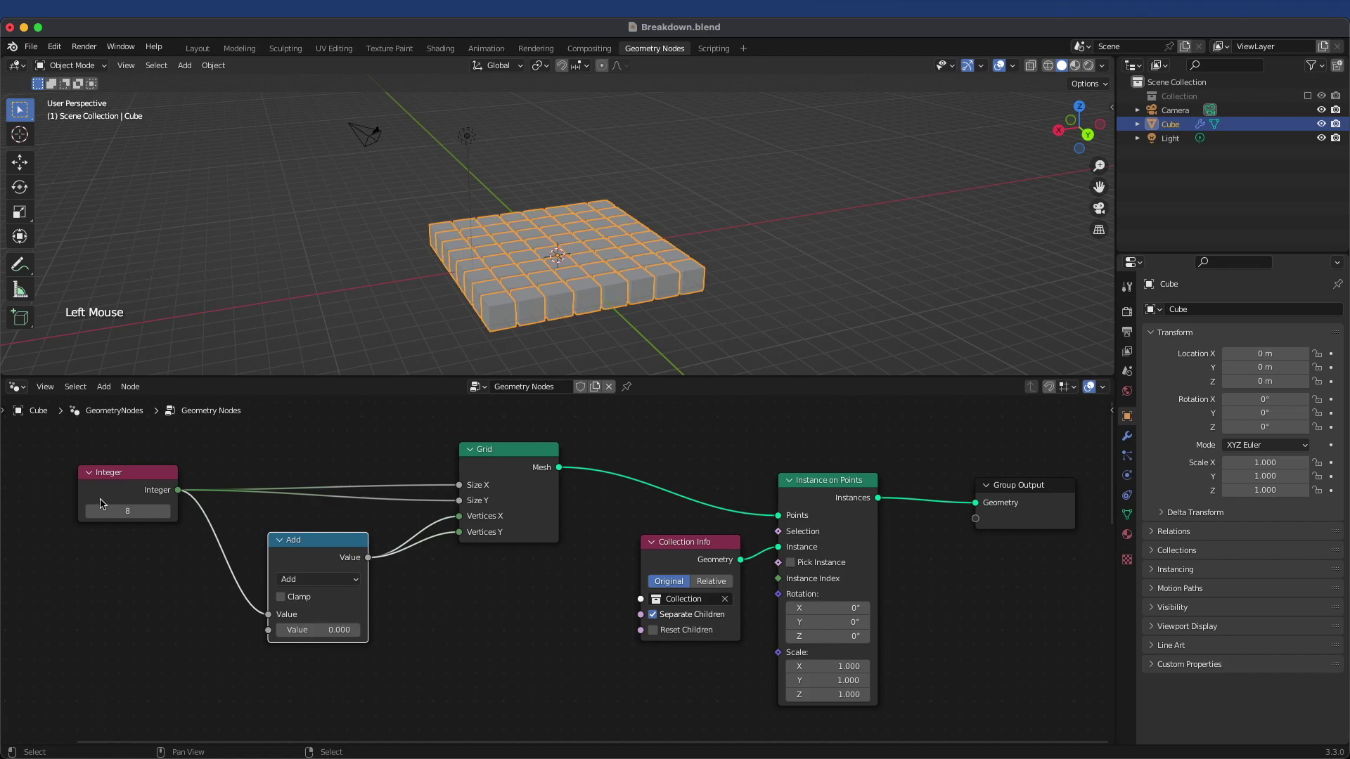
middle_click(596, 292)
scroll("up", 3)
scroll("down", 3)
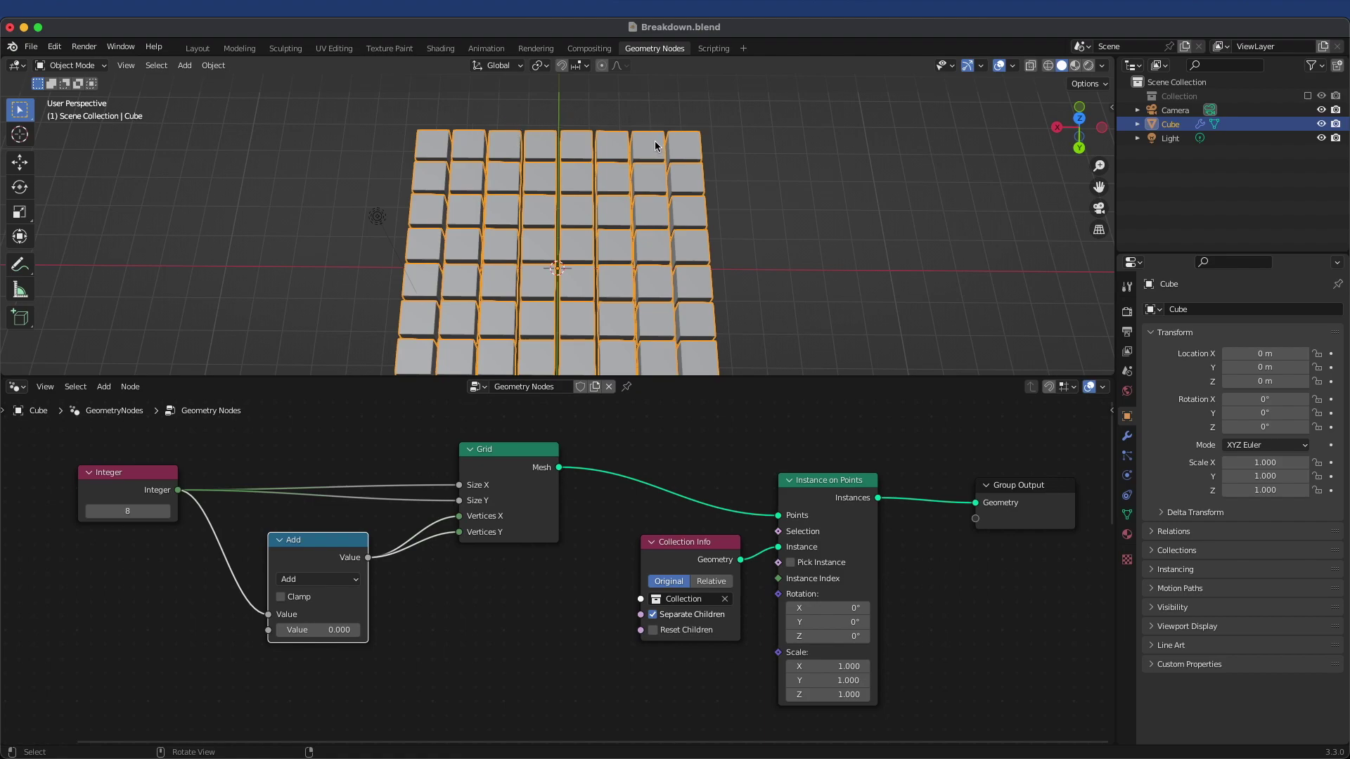
left_click(325, 634)
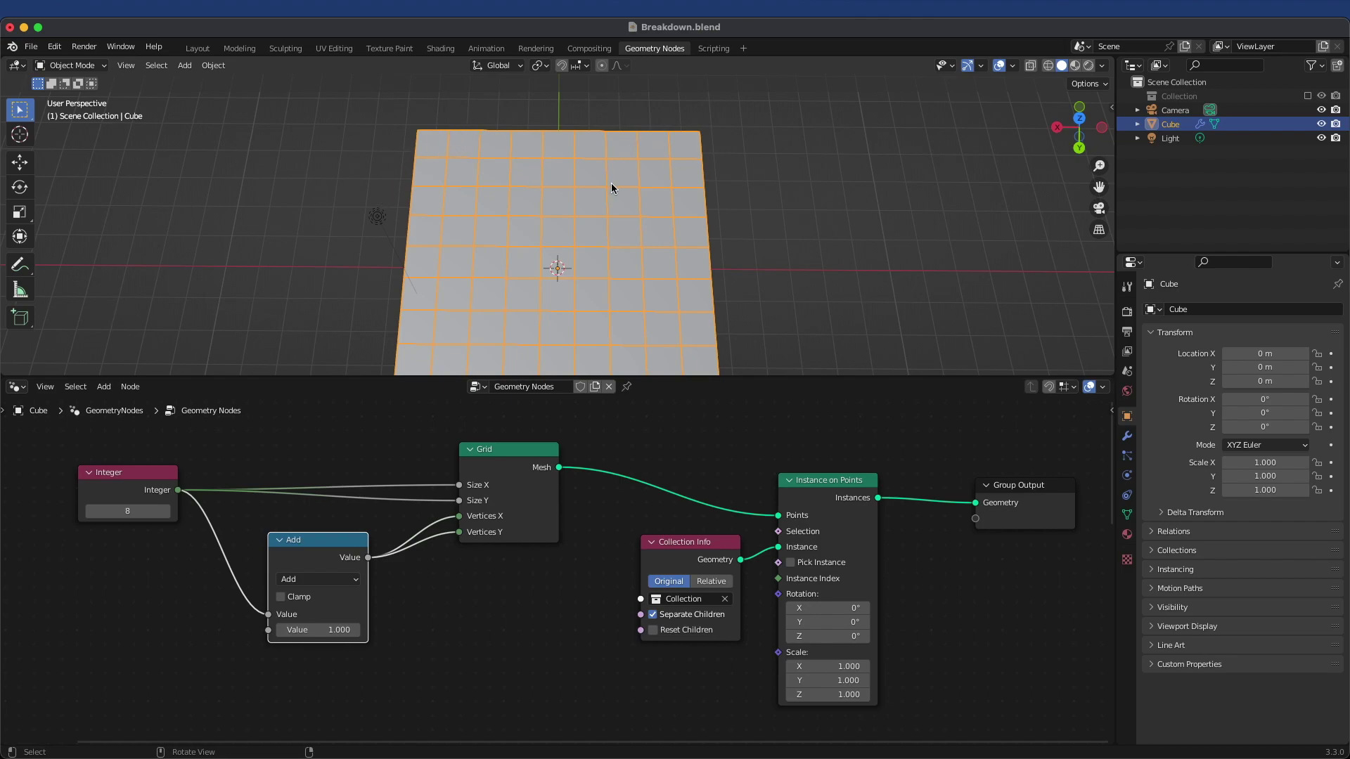
- Change the grid-size Integer node to 4 for a 4-by-4 block of touching cubes
scroll("down", 3)
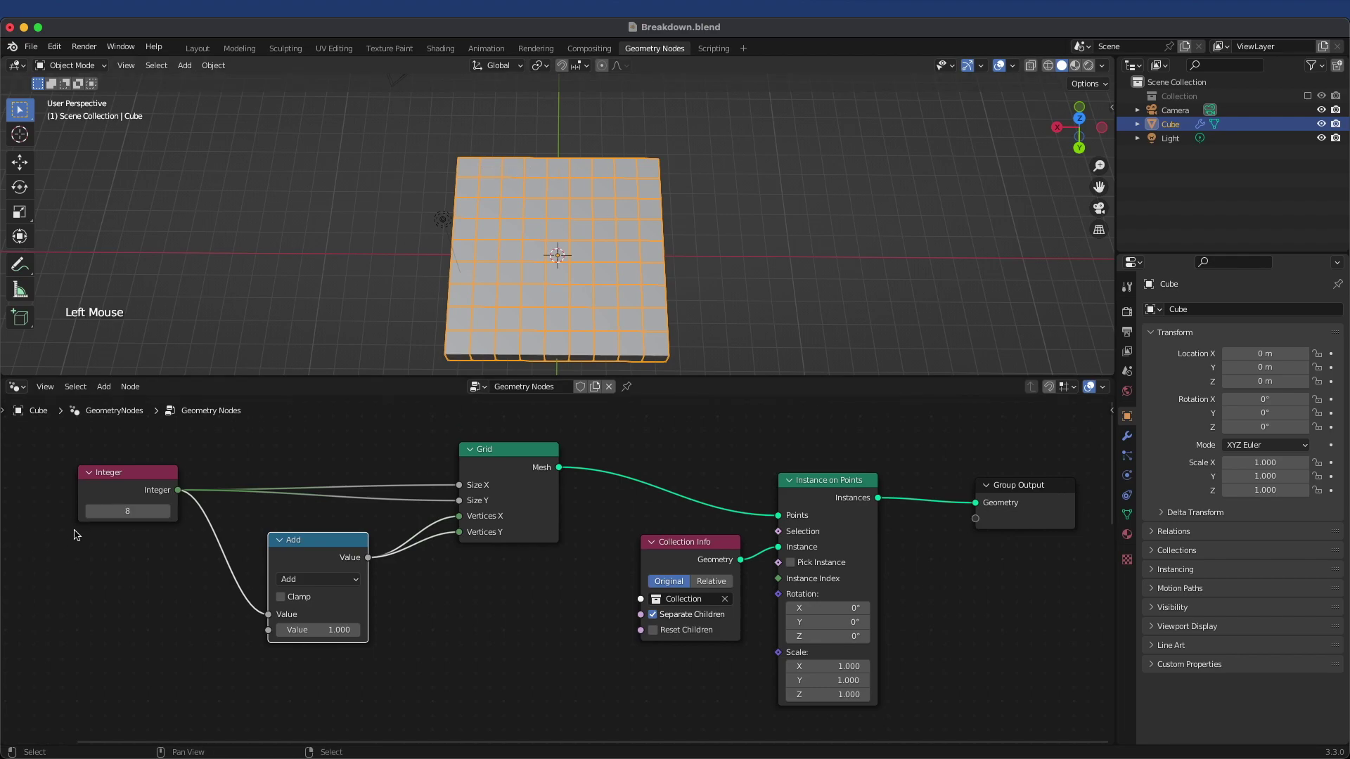
double_click(92, 513)
left_click(91, 514)
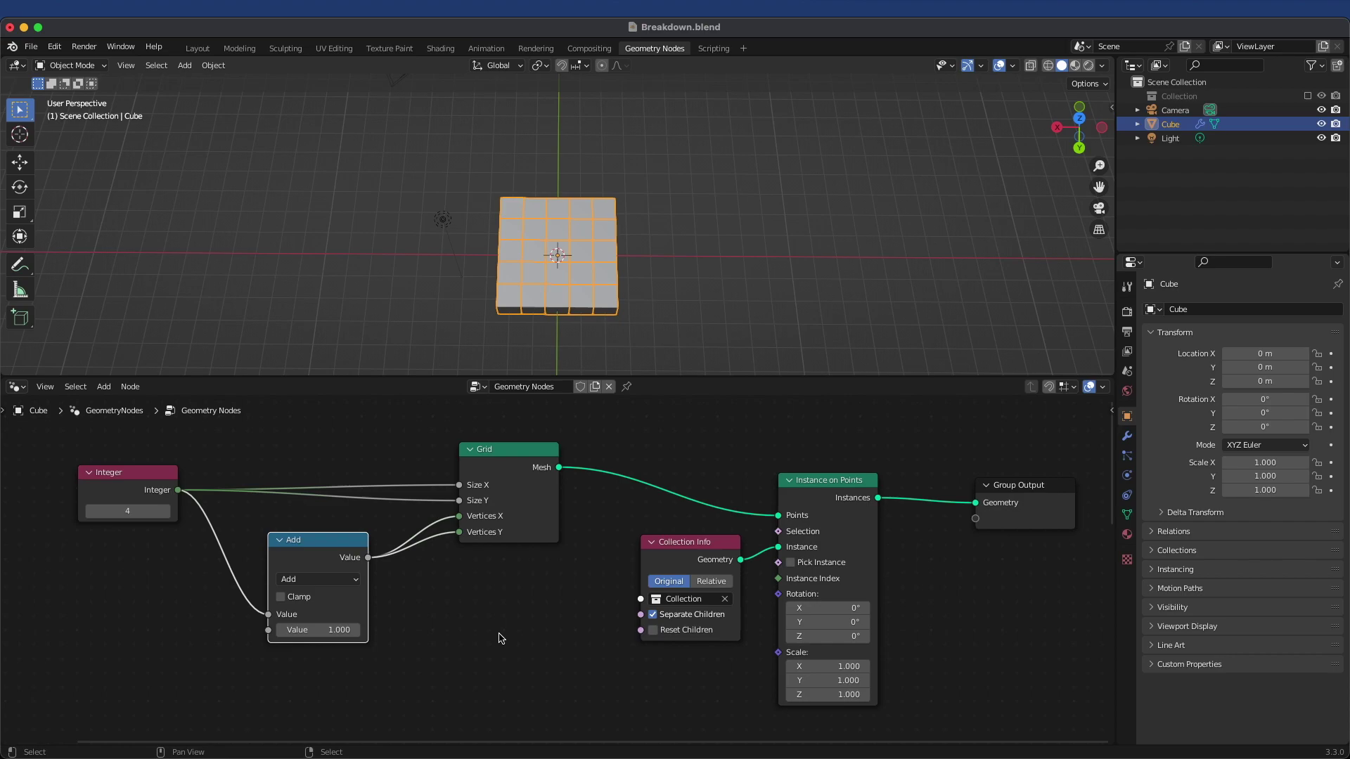
left_click(503, 635)
- Reposition the Instance on Points node and bring the instancing nodes into view
middle_click(576, 580)
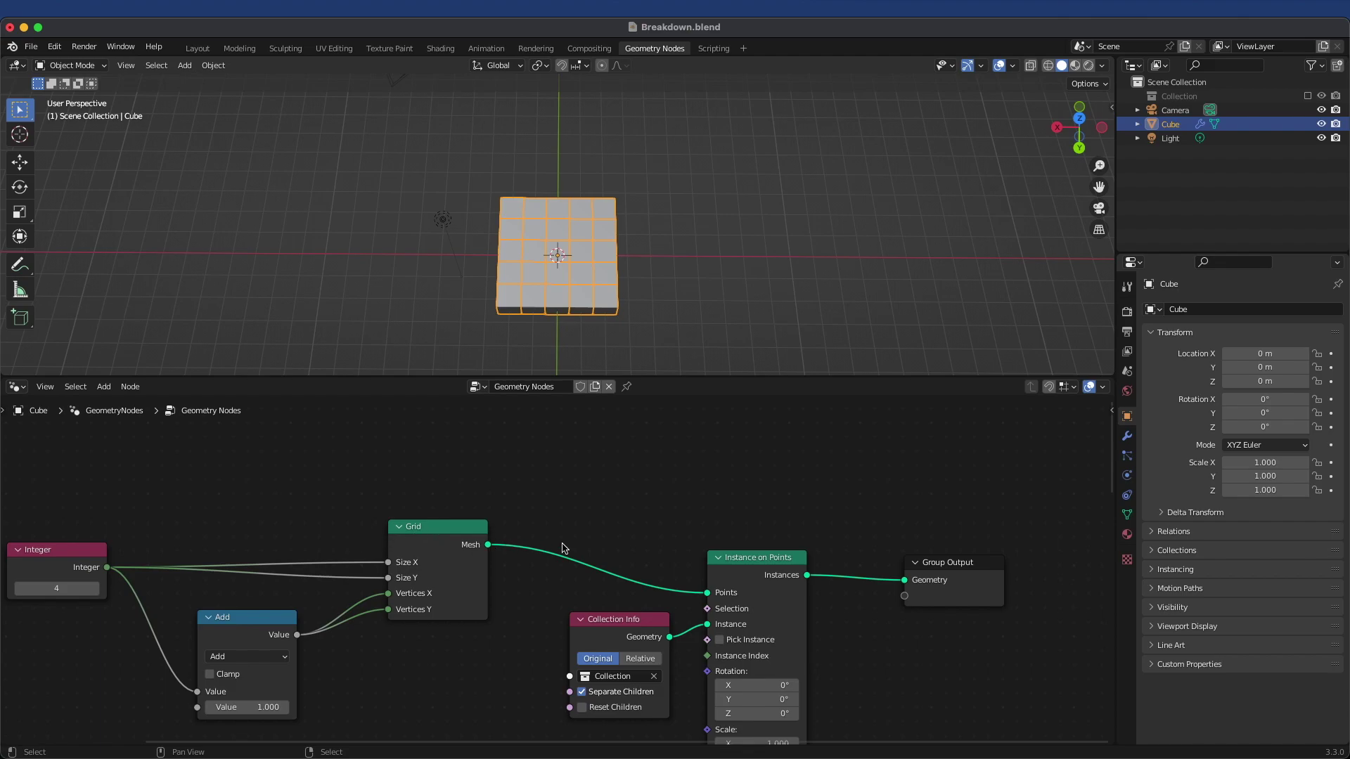
left_click(753, 565)
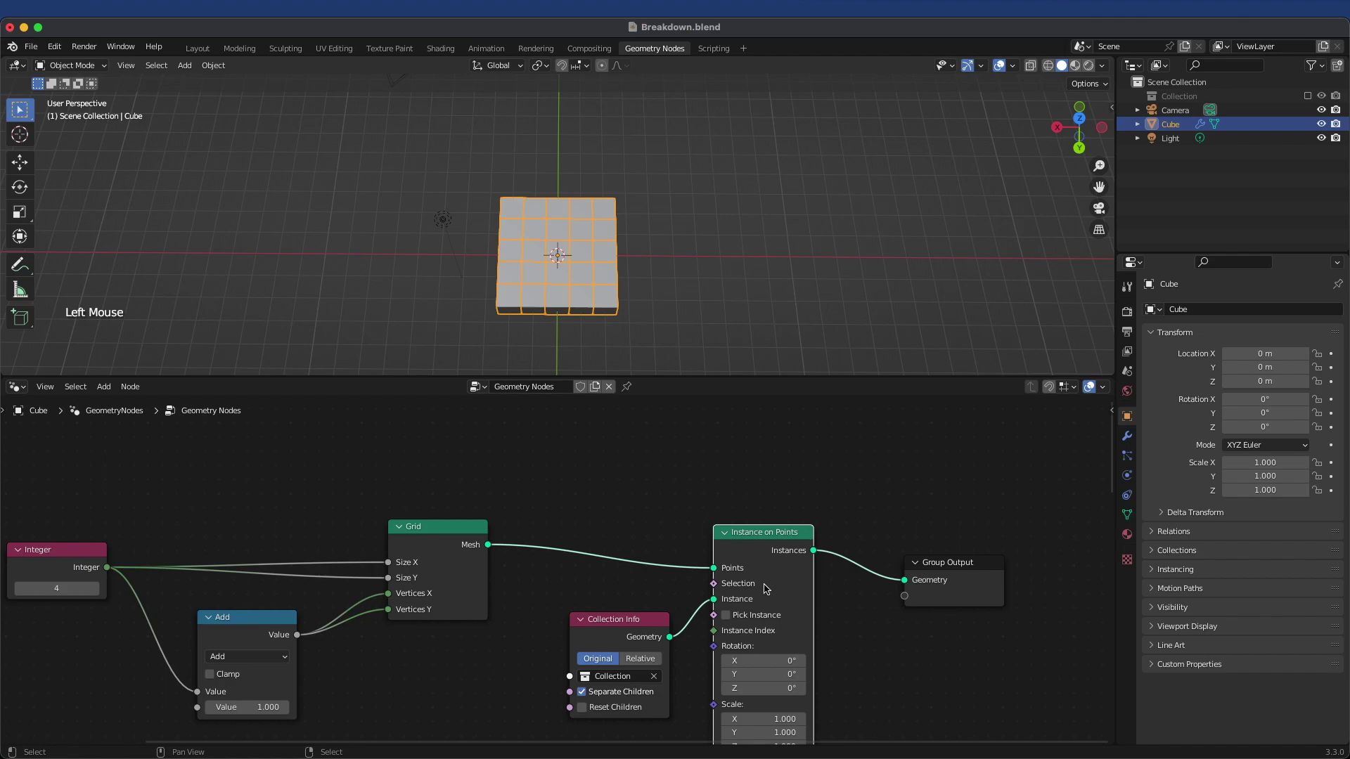
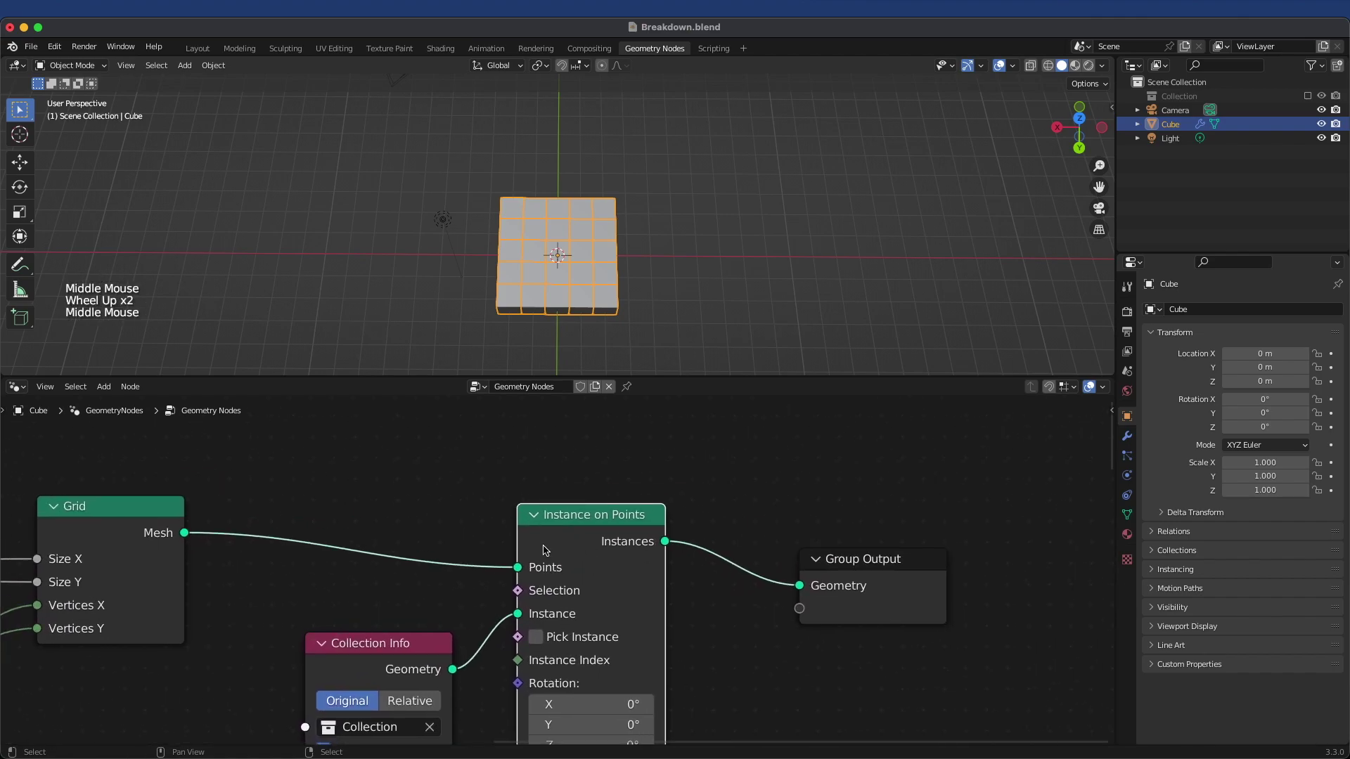
left_click(764, 507)
left_click(584, 528)
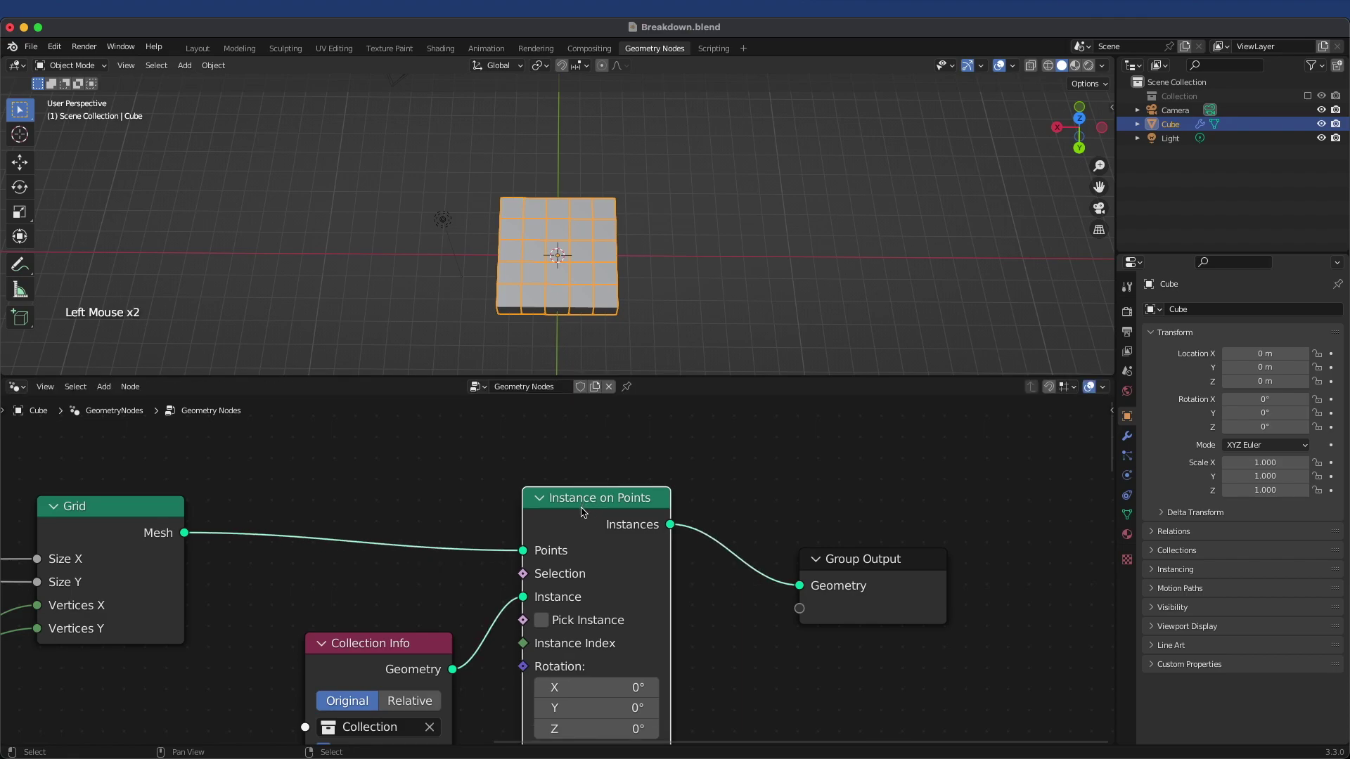
scroll("down", 3)
middle_click(639, 558)
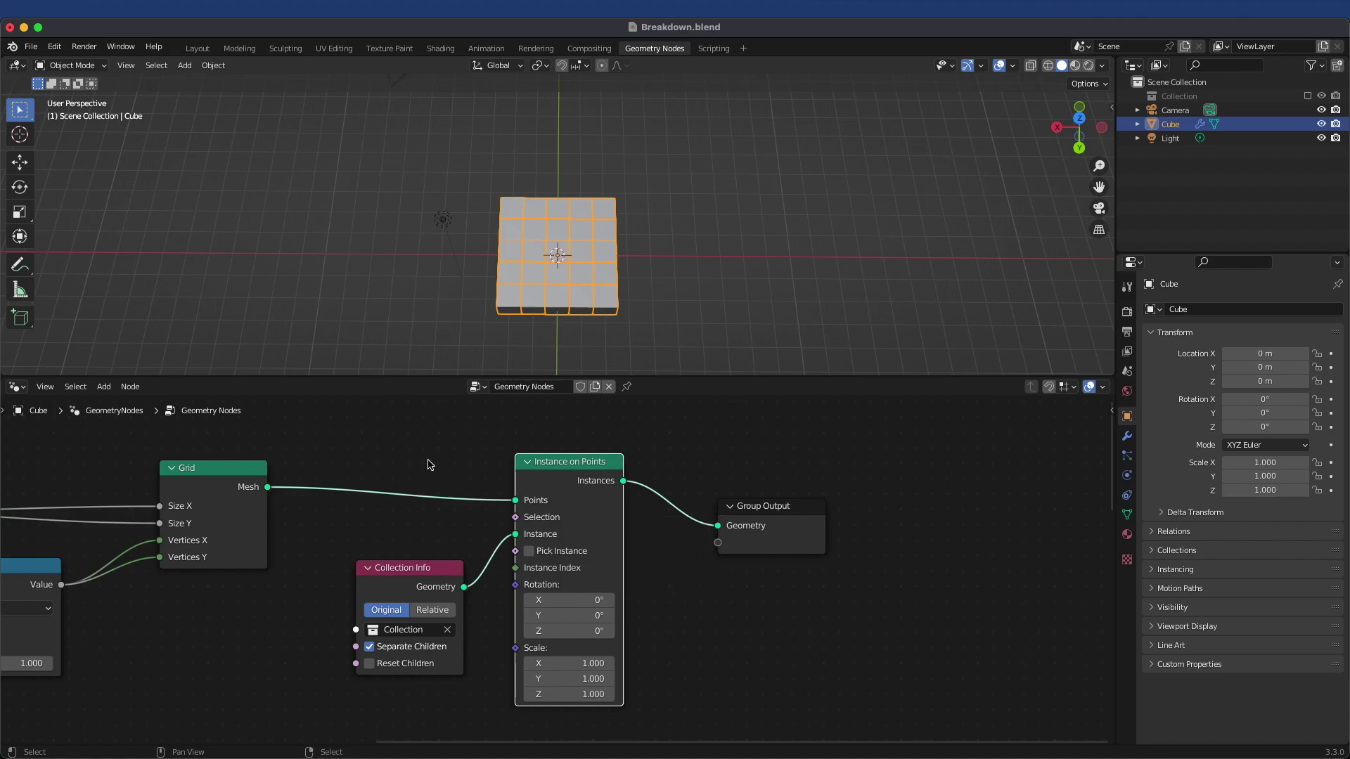
- Place a Collection Info node feeding Instance on Points, pick the Collection, and make it active
middle_click(455, 451)
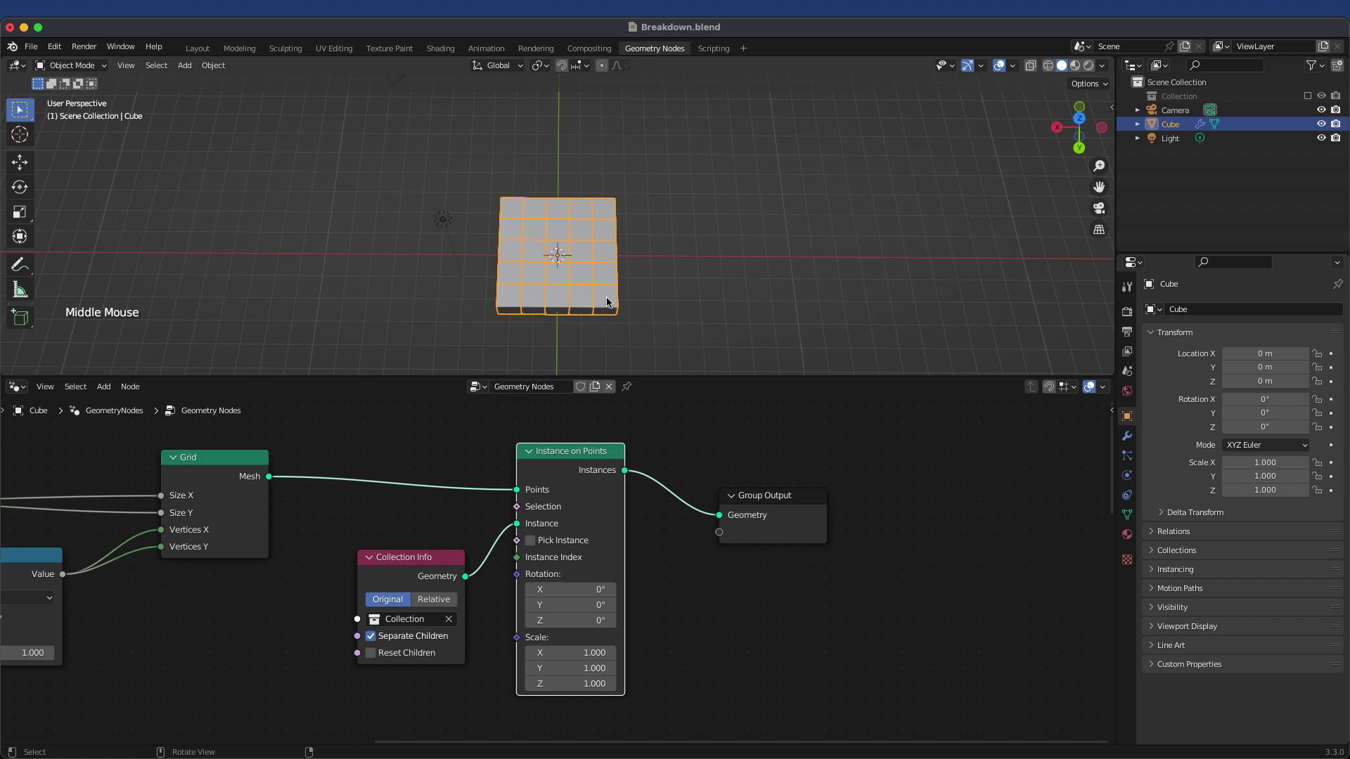
scroll("up", 3)
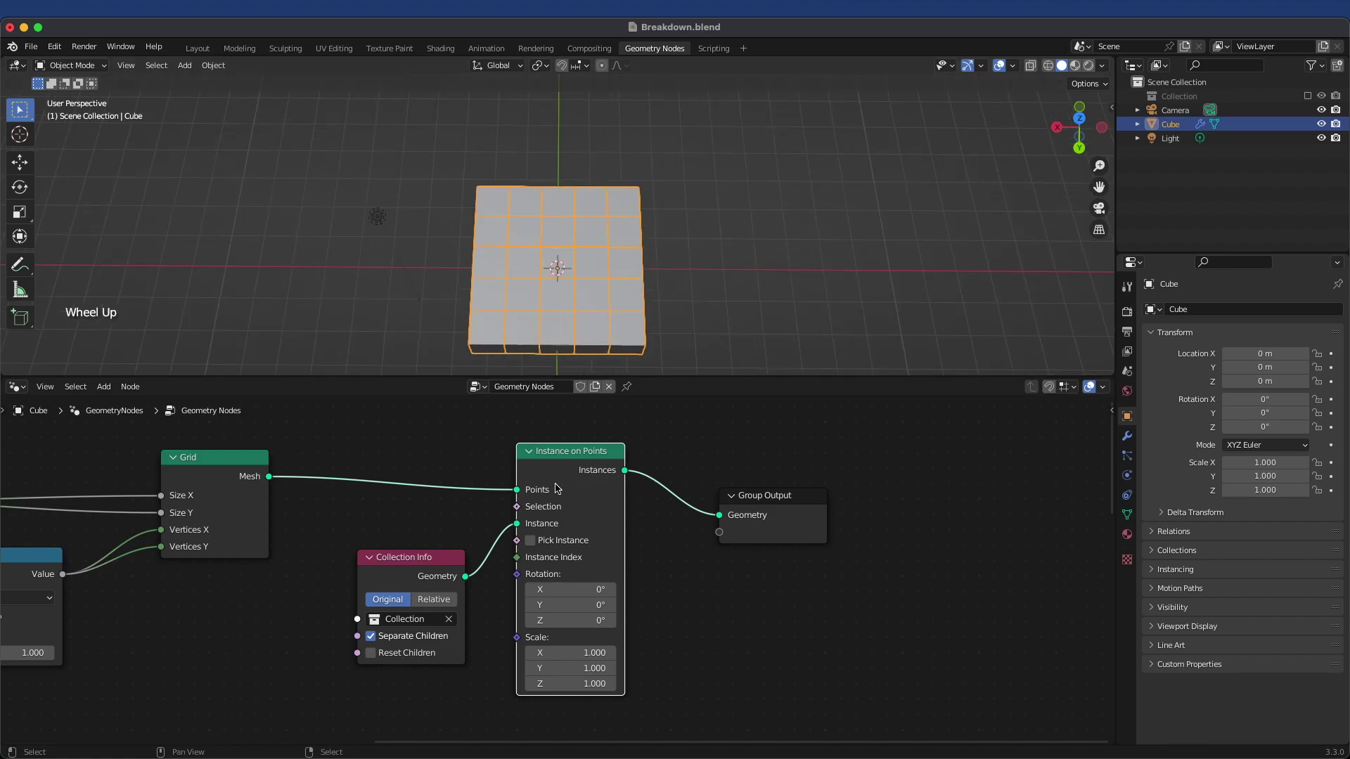
left_click(421, 558)
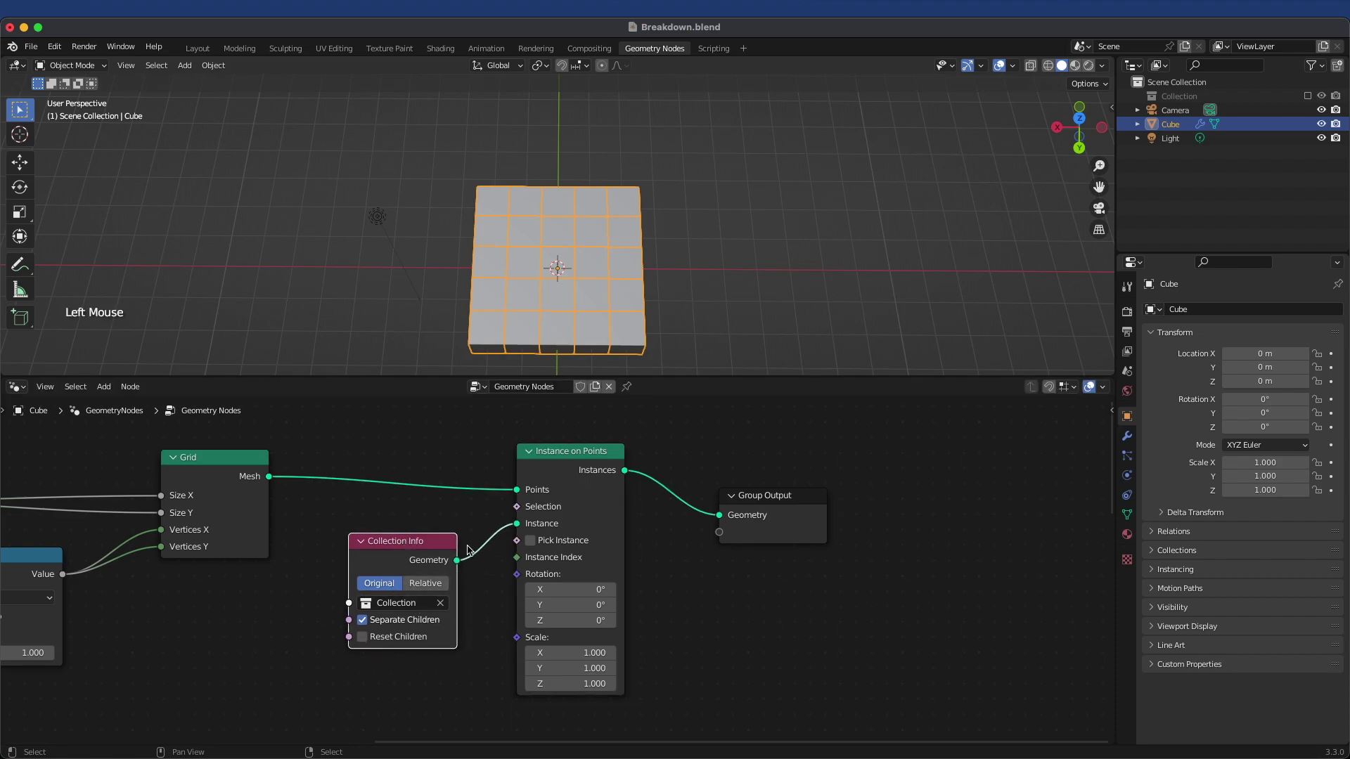
left_click(394, 551)
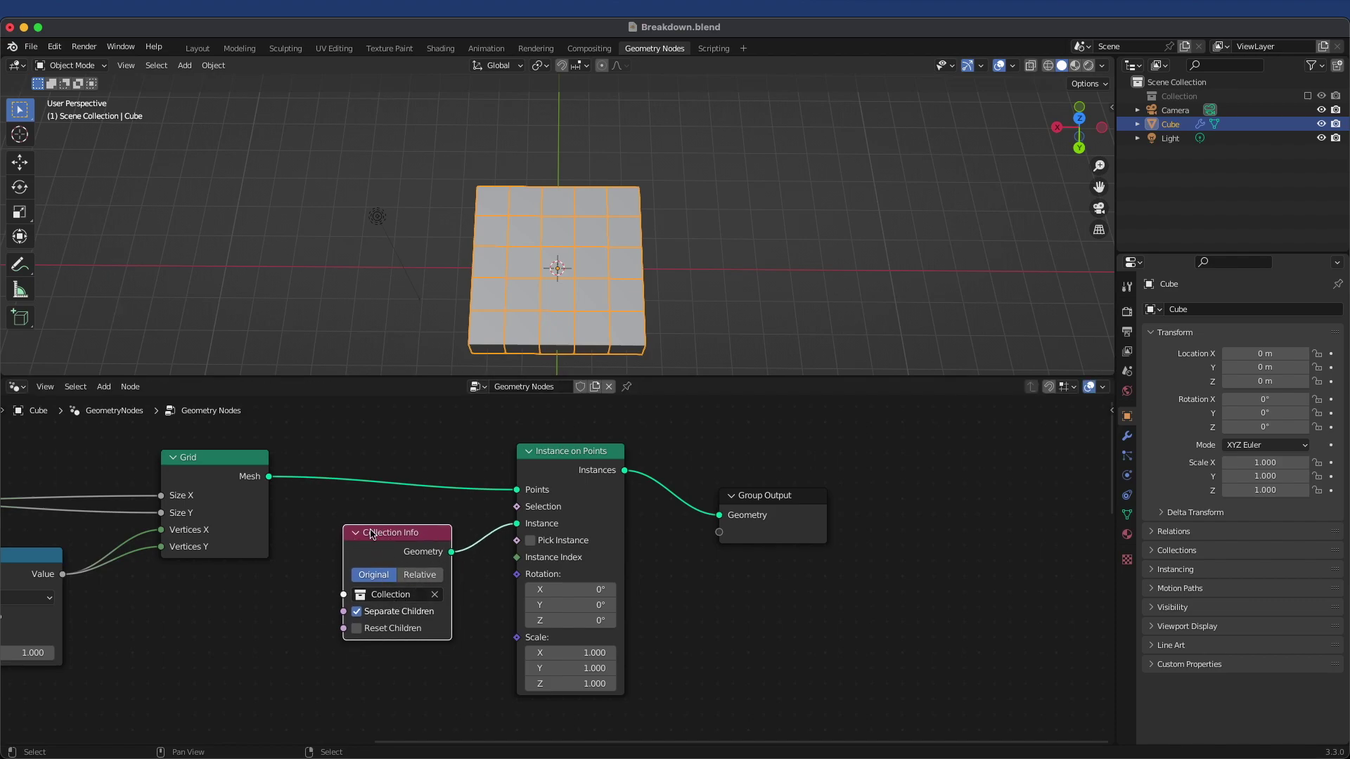
left_click(387, 537)
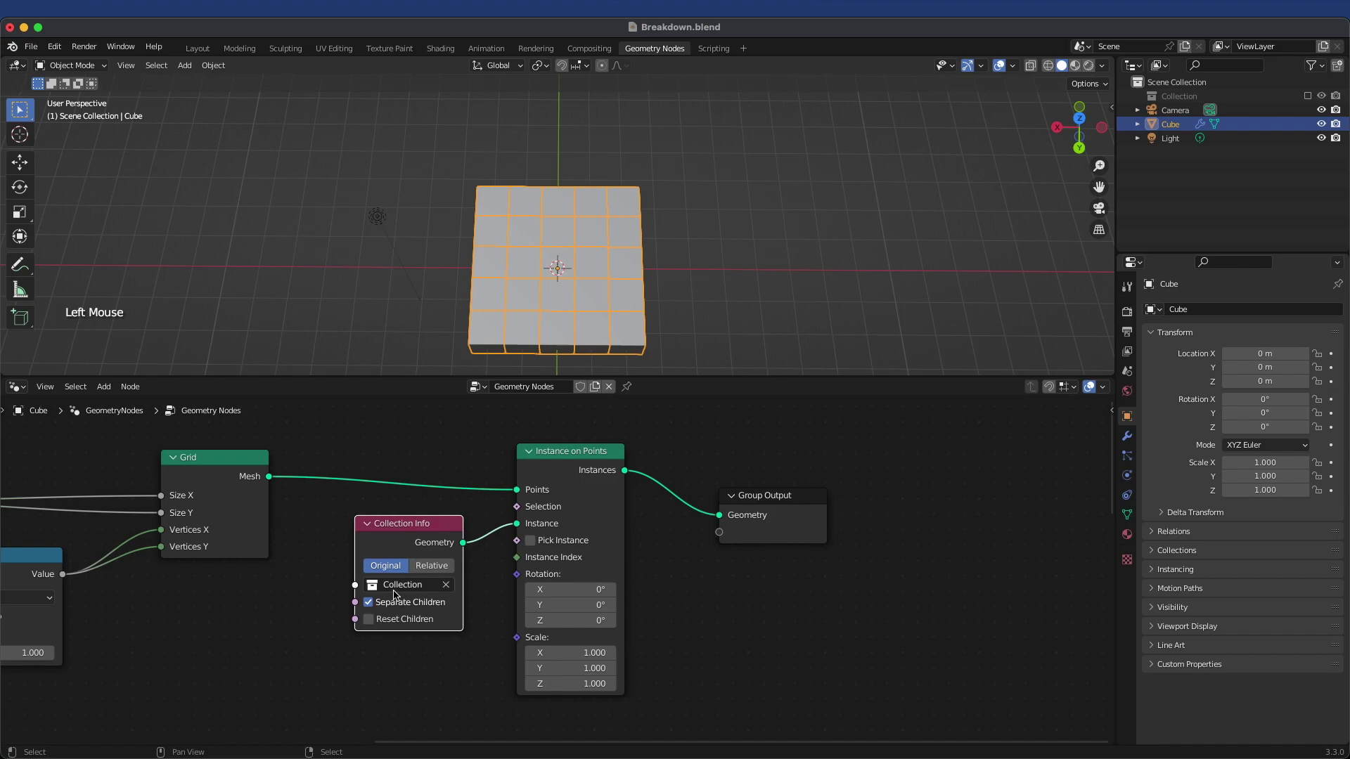
left_click(1173, 96)
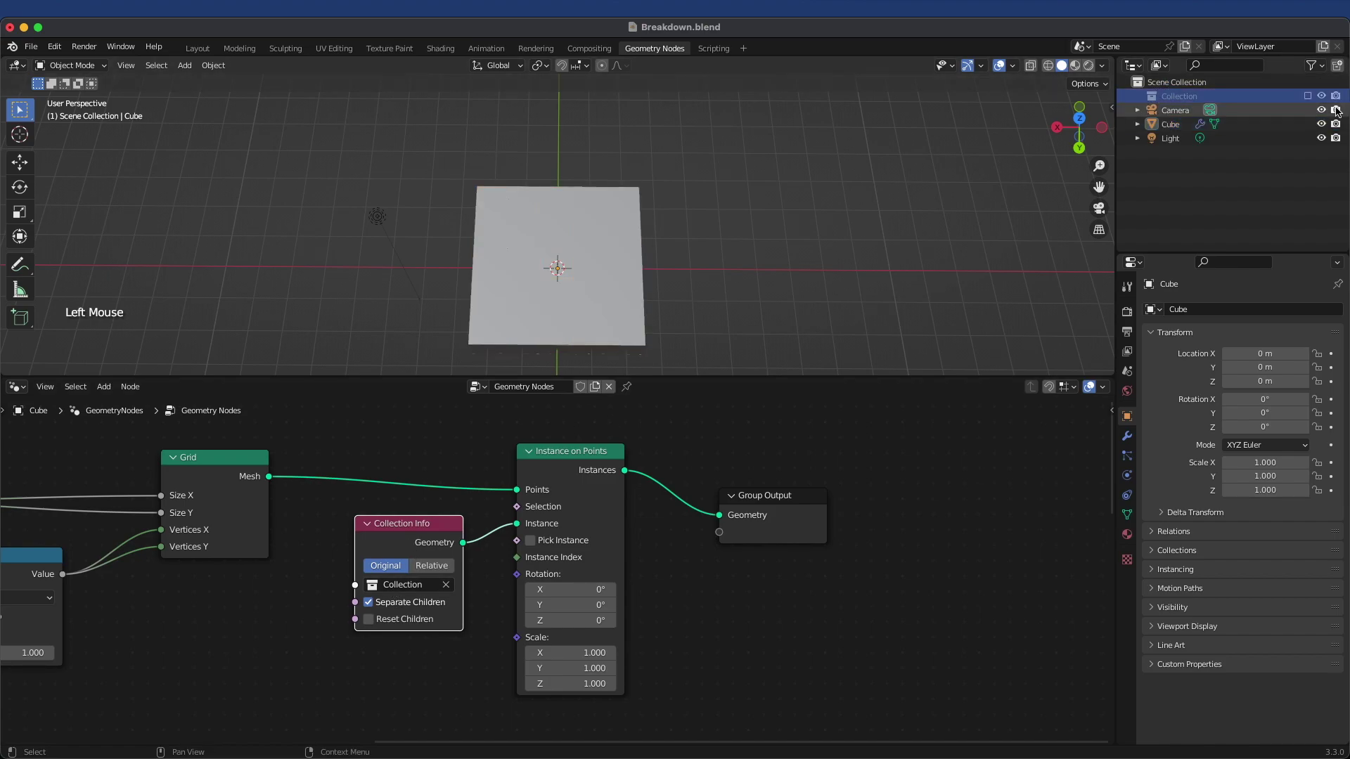
- Add a new Cube.001 mesh at scale 0.5 inside the Collection and orbit to view it
left_click(1313, 102)
left_click(1184, 113)
middle_click(580, 279)
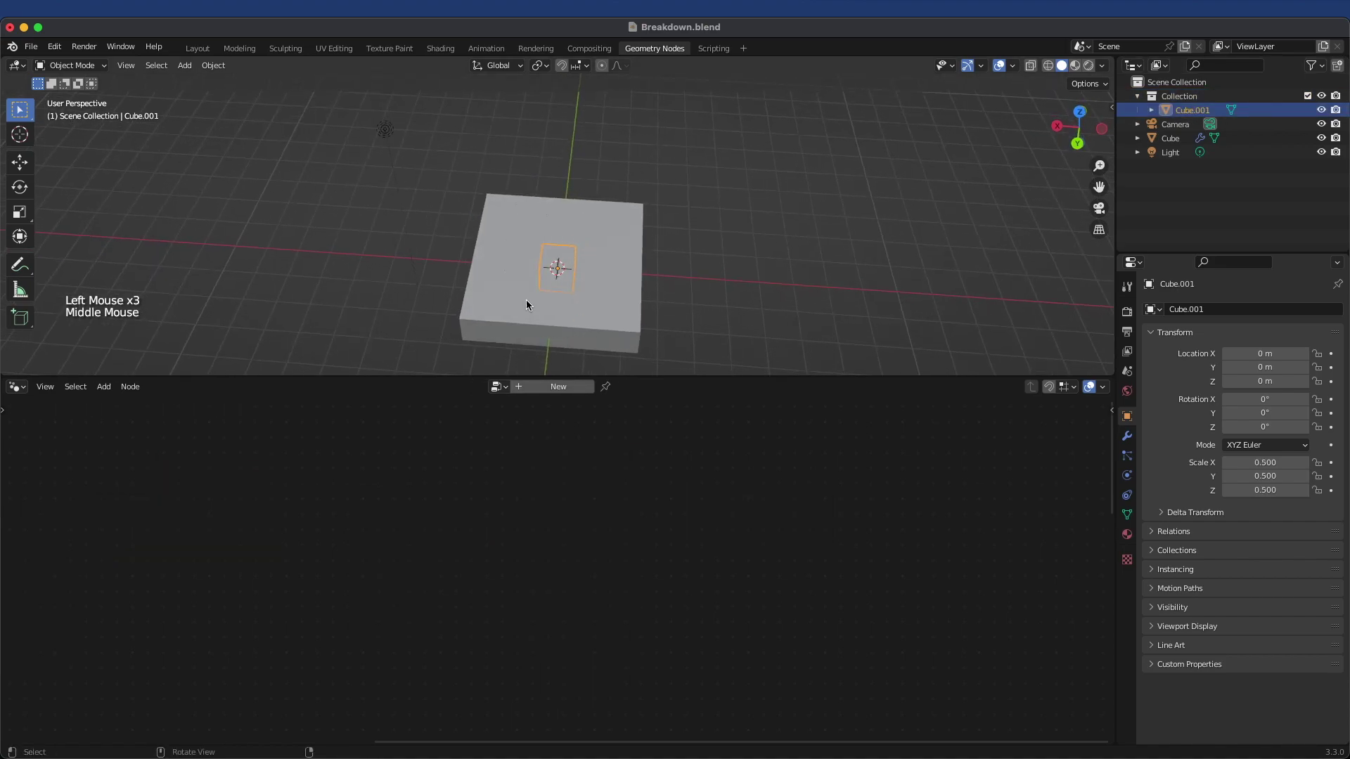
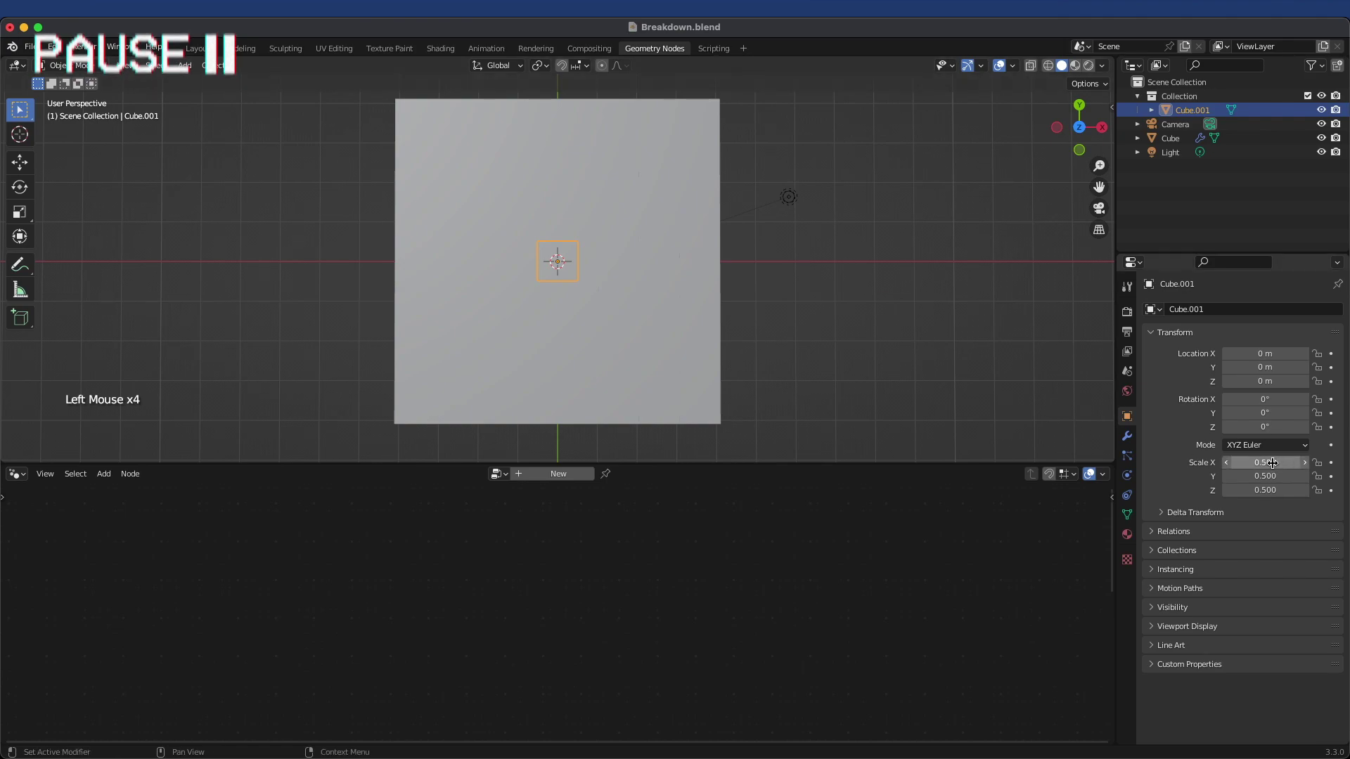
- Orbit around the helper cube Cube.001 after scaling it unevenly
scroll("up", 3)
middle_click(559, 273)
scroll("down", 3)
middle_click(597, 274)
scroll("up", 3)
scroll("down", 3)
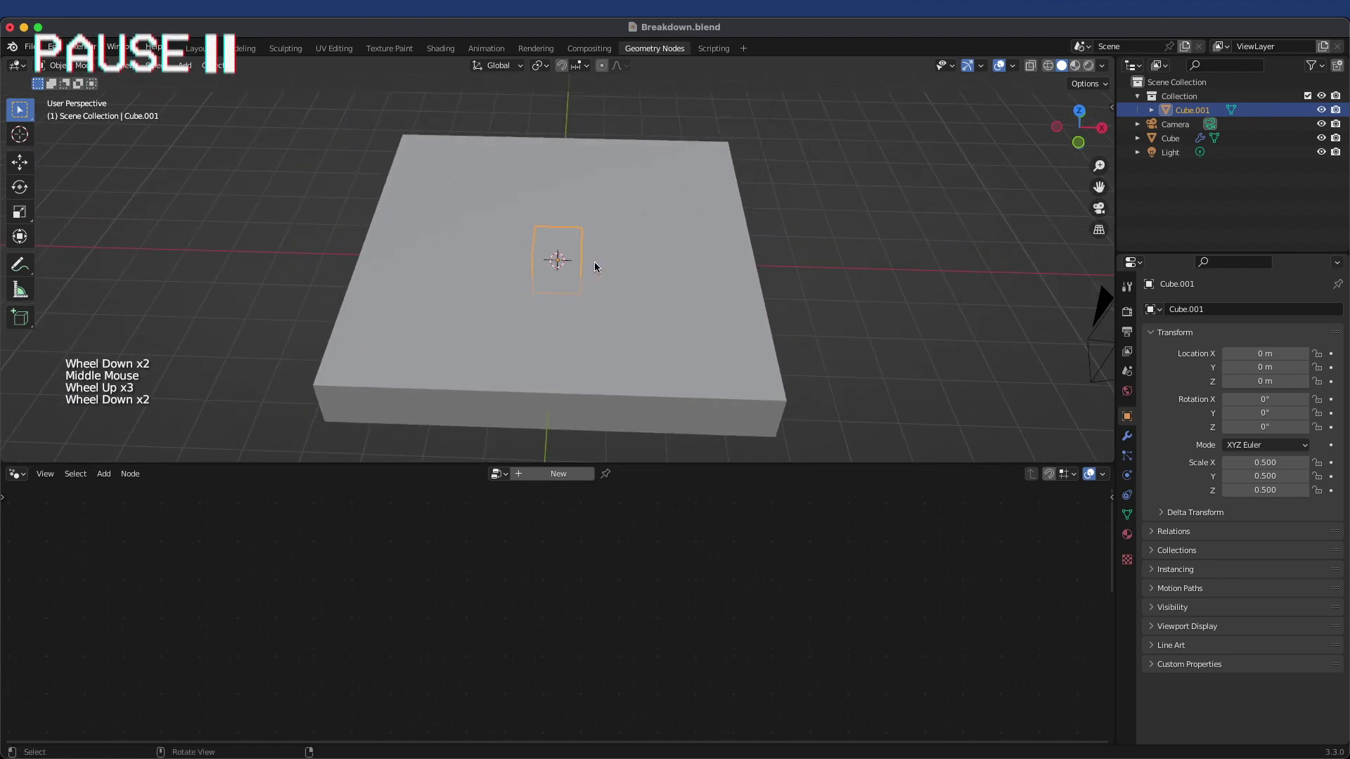
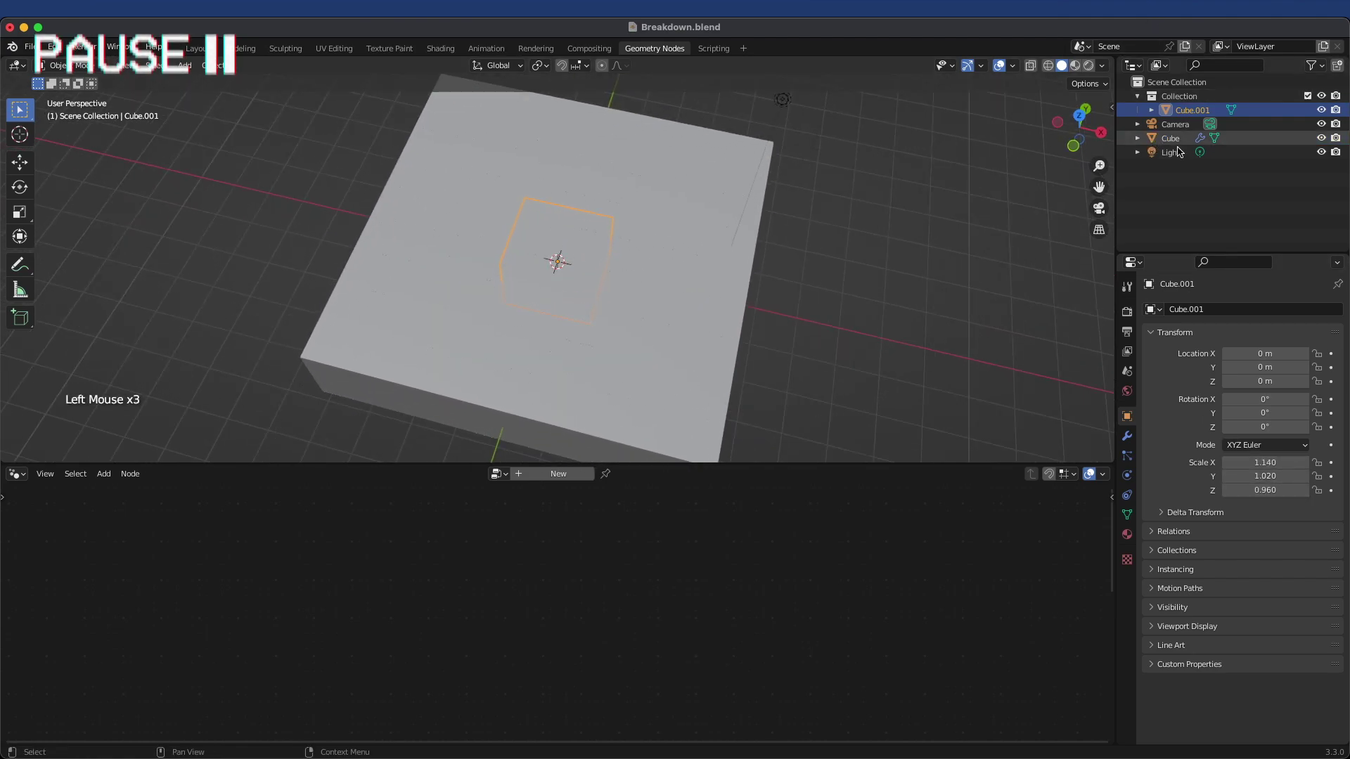
- Select the Cube object and orbit the block now instancing the helper cube on every point
left_click(1175, 142)
middle_click(666, 212)
scroll("up", 3)
middle_click(463, 300)
scroll("down", 3)
middle_click(516, 280)
scroll("up", 3)
scroll("down", 3)
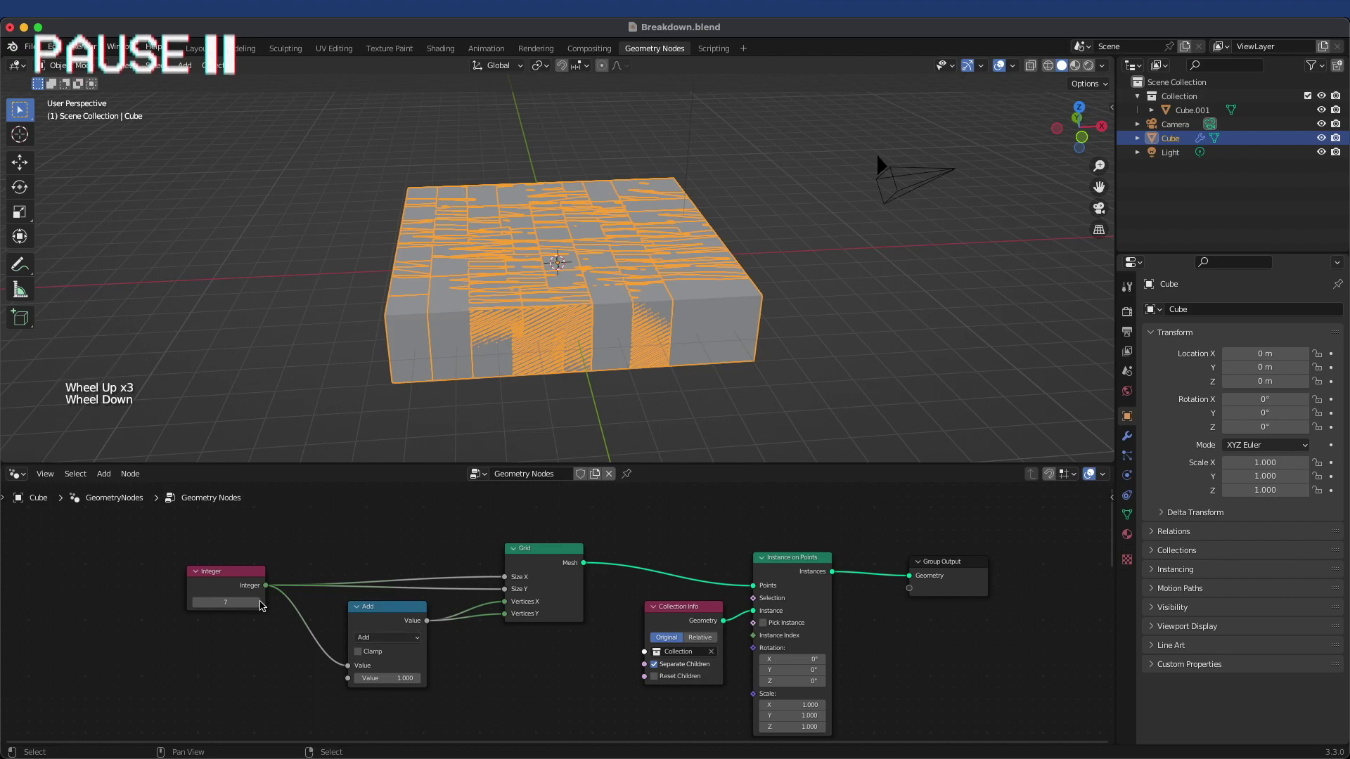
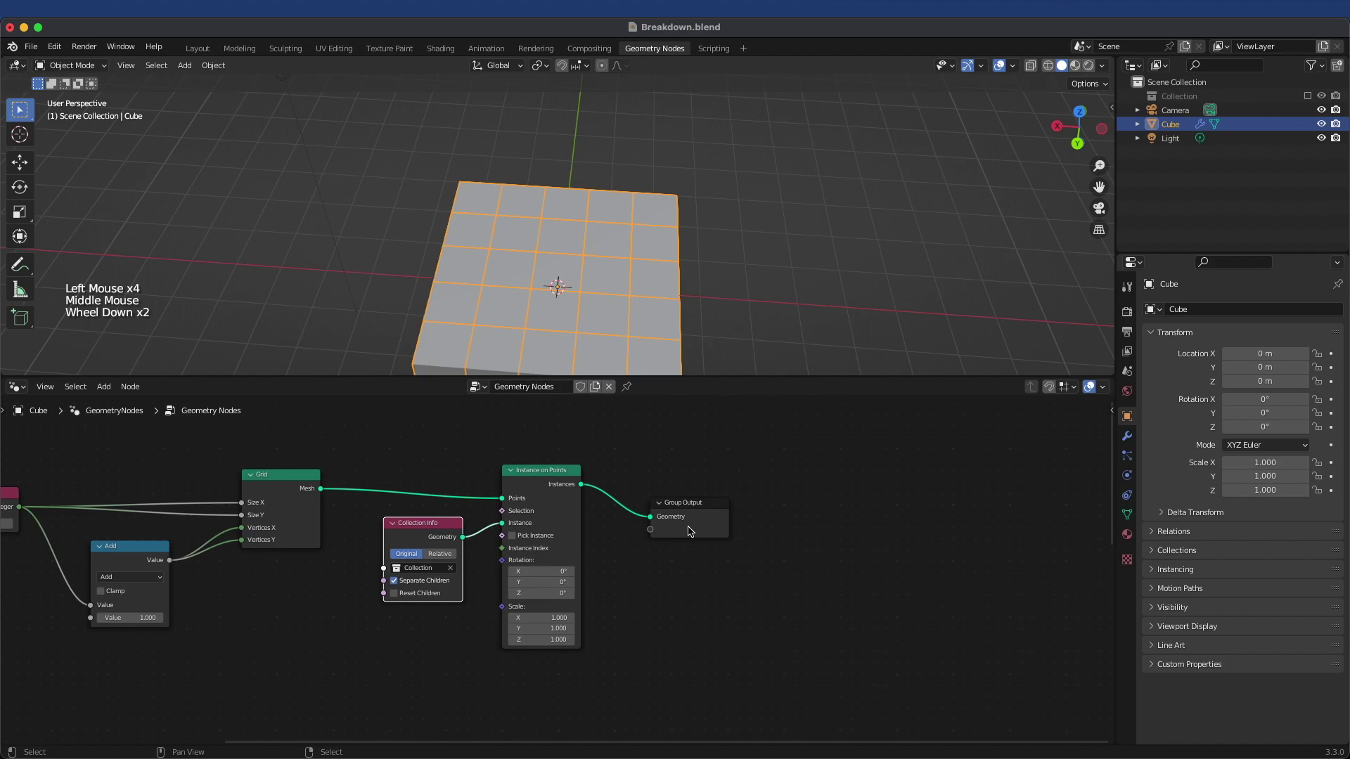
- Move the Integer node into place and set the grid count to 4
middle_click(495, 588)
scroll("down", 3)
scroll("down", 3)
left_click(308, 534)
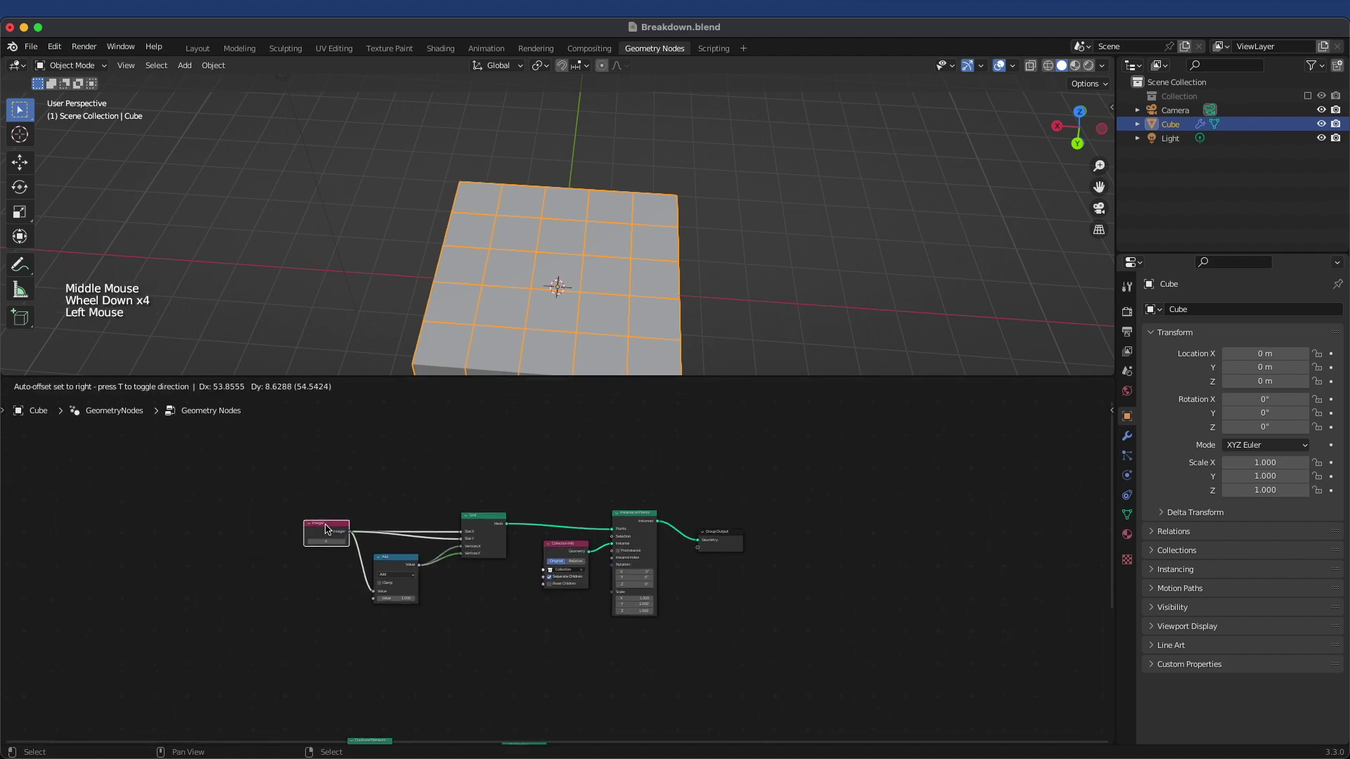
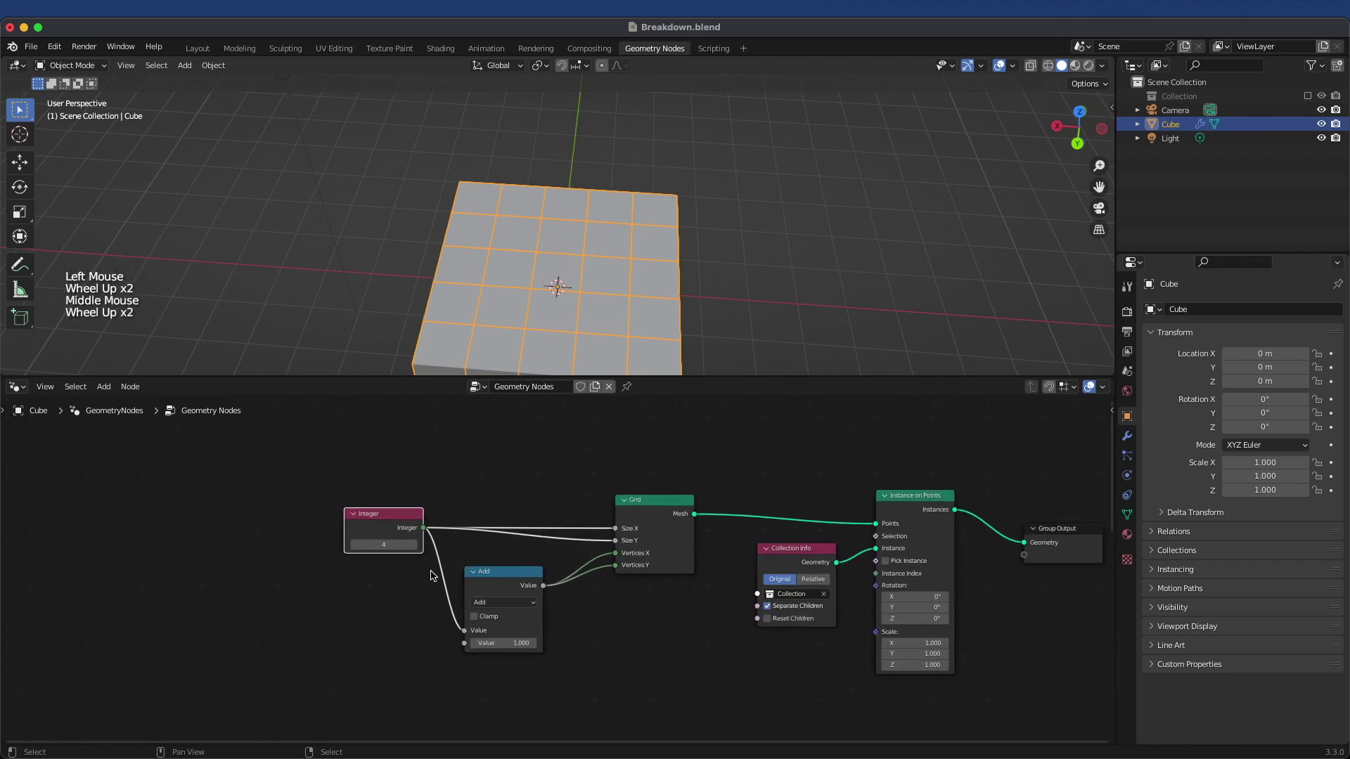
left_click(387, 547)
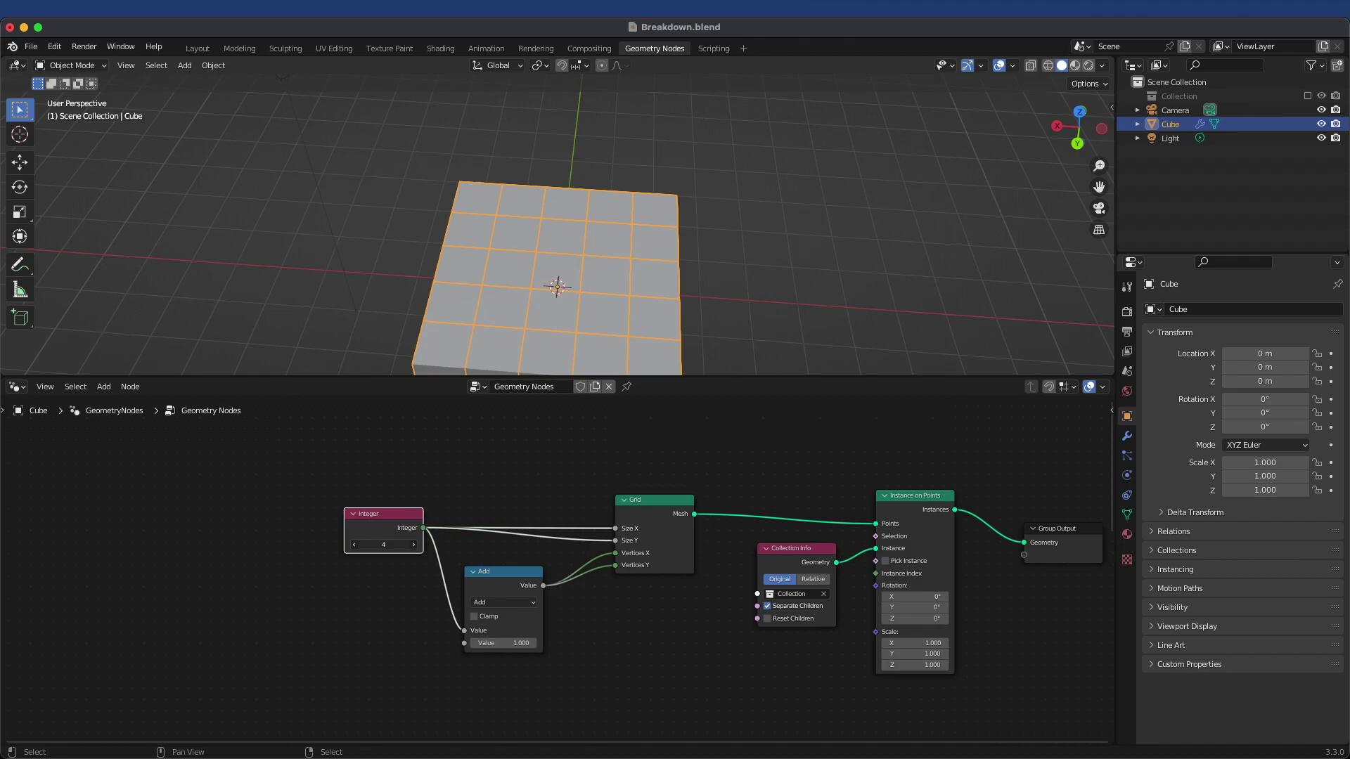
scroll("down", 3)
- Add Noise Texture, Multiply, Duplicate Elements, Combine XYZ and Set Position nodes near Instance on Points
middle_click(582, 308)
left_click(357, 479)
left_click(658, 516)
scroll("down", 3)
left_click(398, 656)
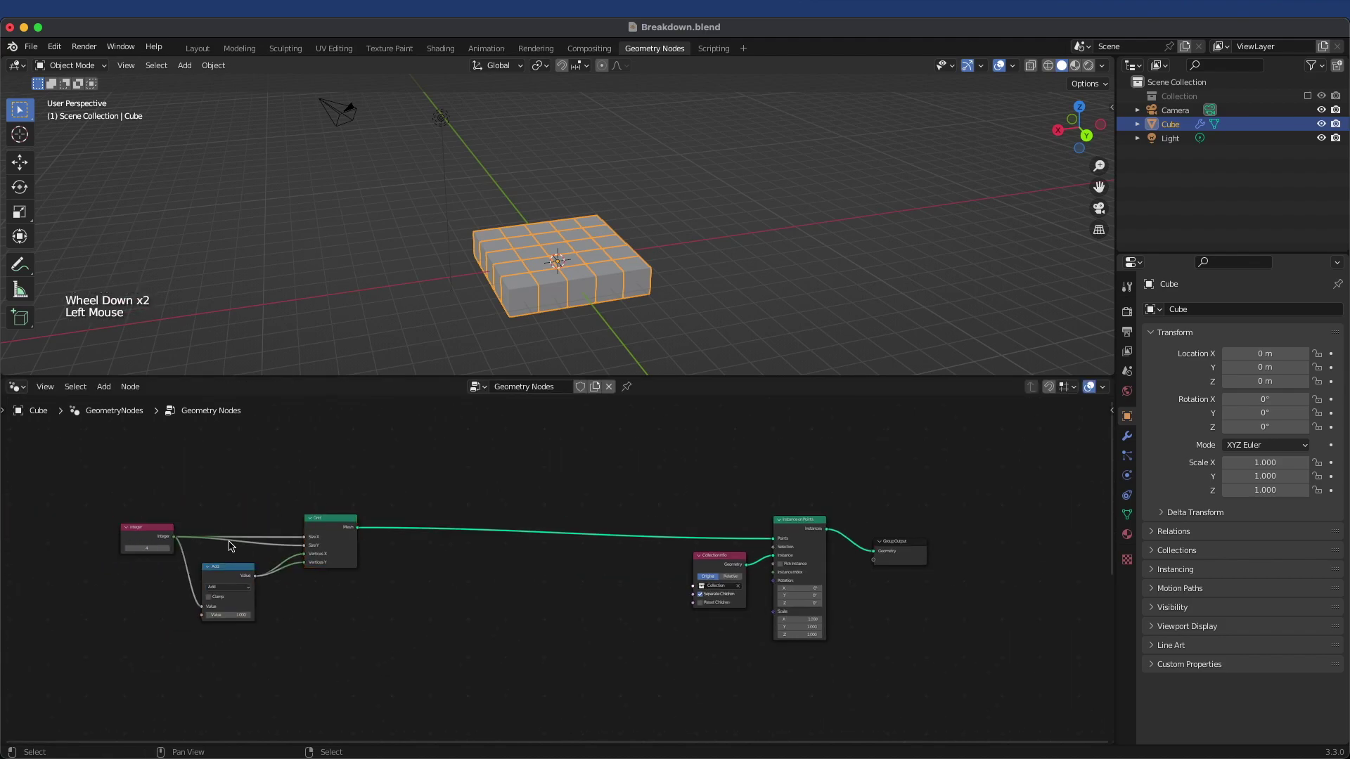
scroll("down", 3)
middle_click(556, 605)
left_click(333, 554)
left_click(638, 639)
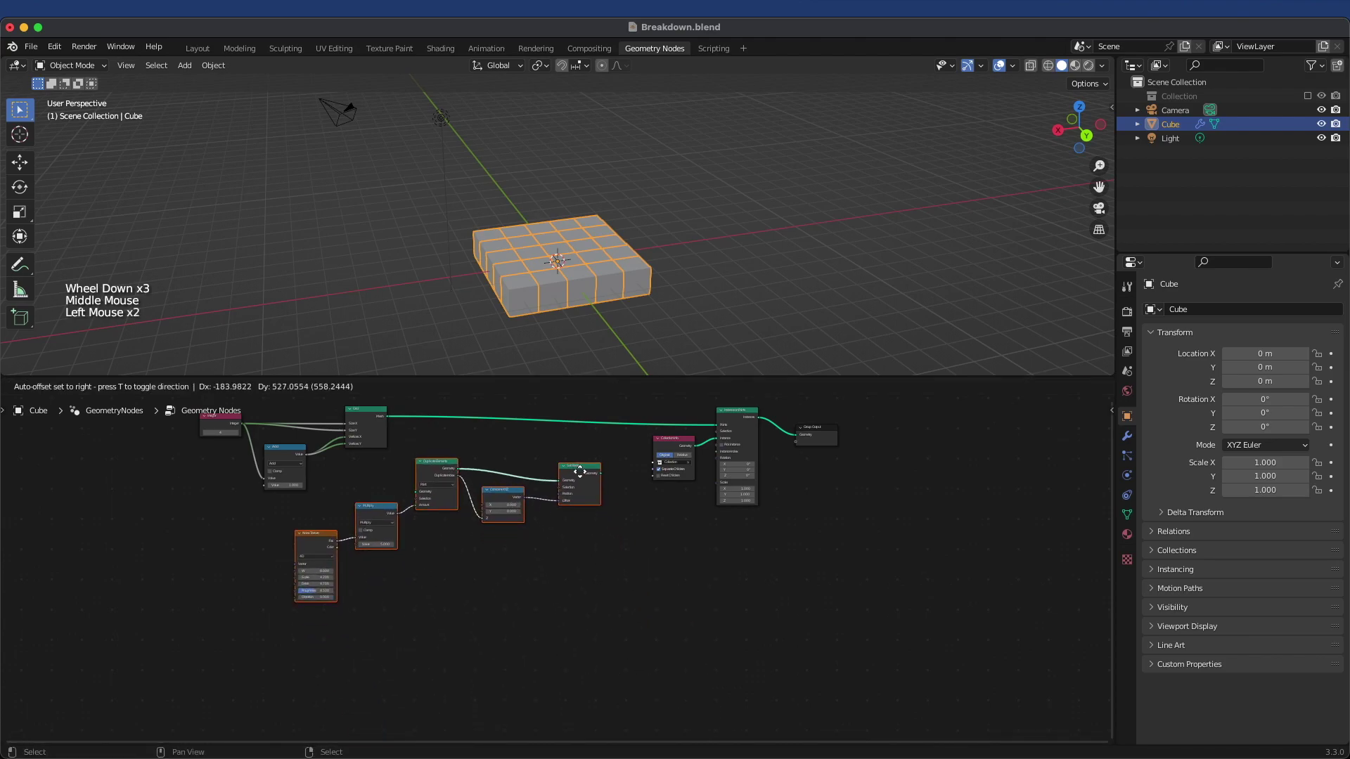
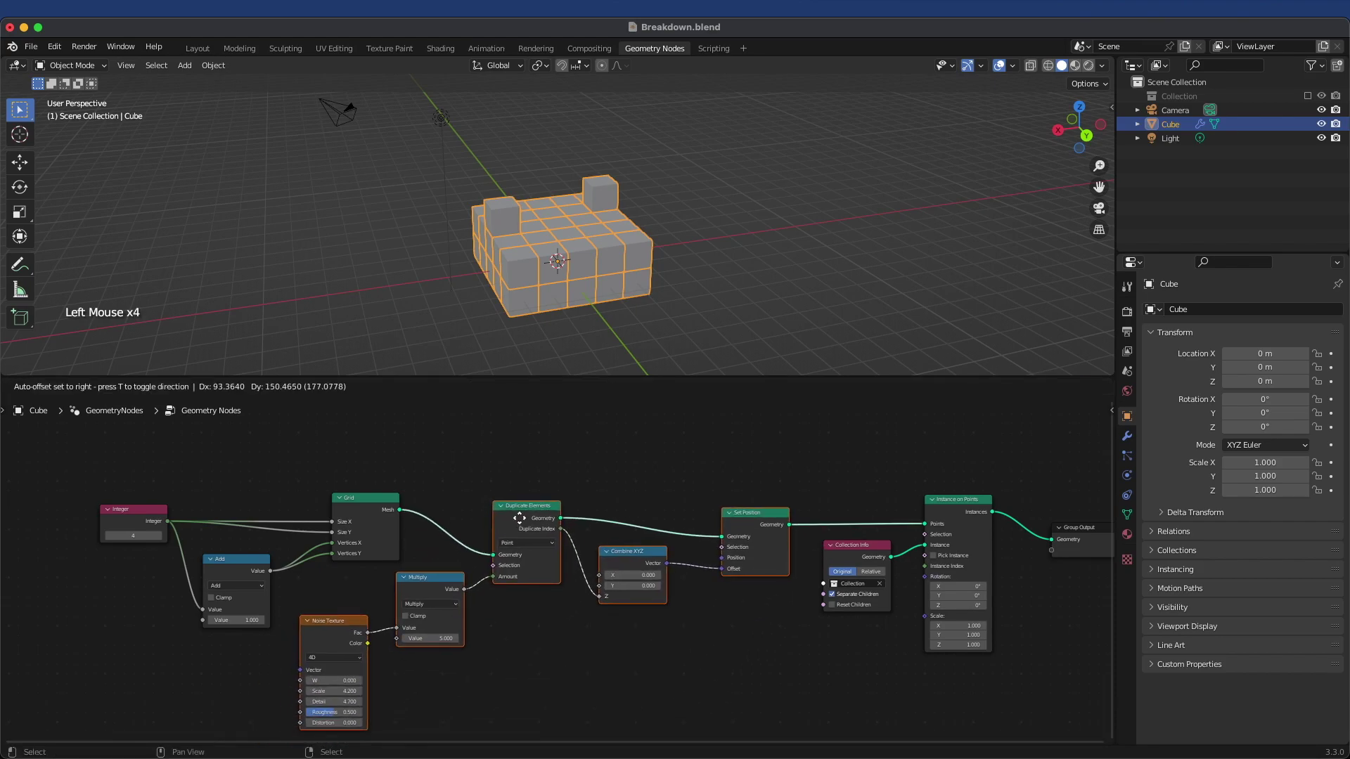
- Wire Grid through Duplicate Elements to Set Position with noise times 5 as Amount, and inspect the columns
left_click(620, 448)
middle_click(508, 228)
scroll("up", 3)
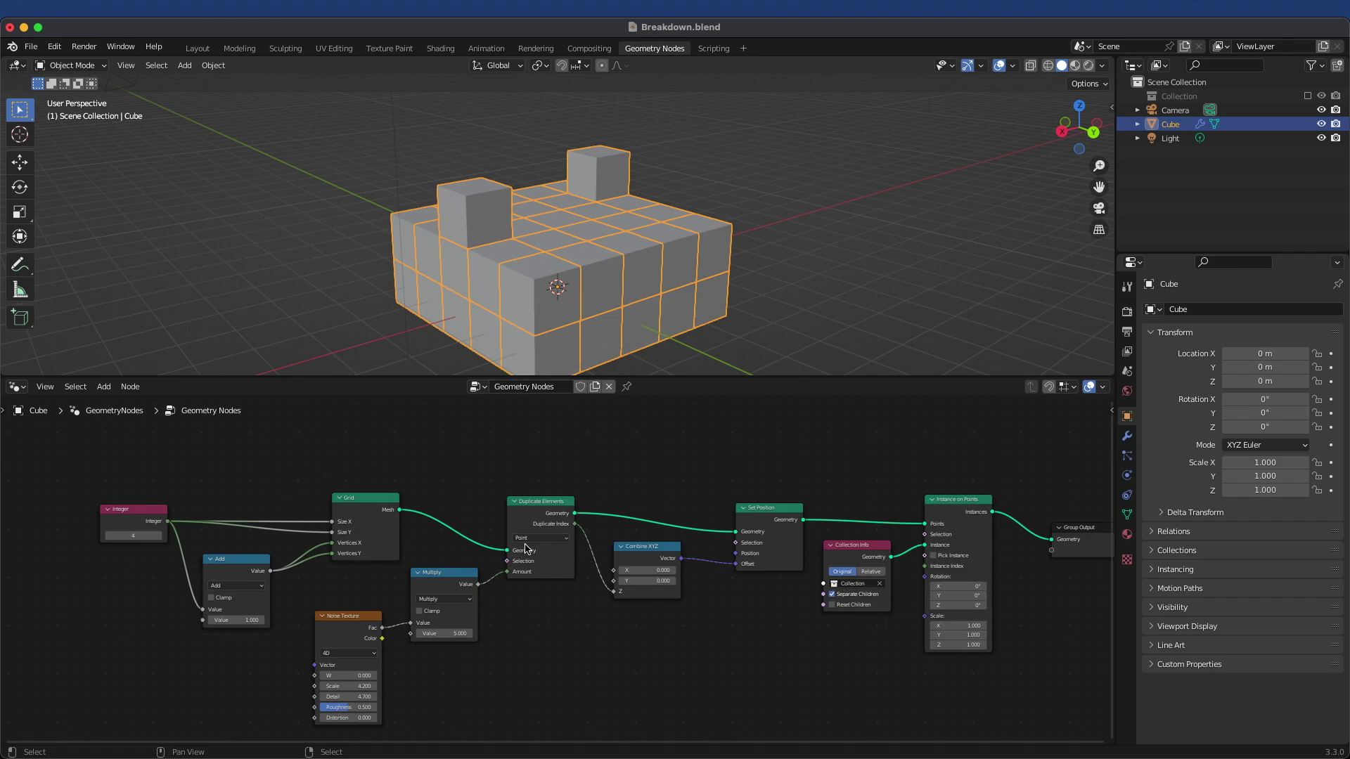
middle_click(663, 653)
scroll("up", 3)
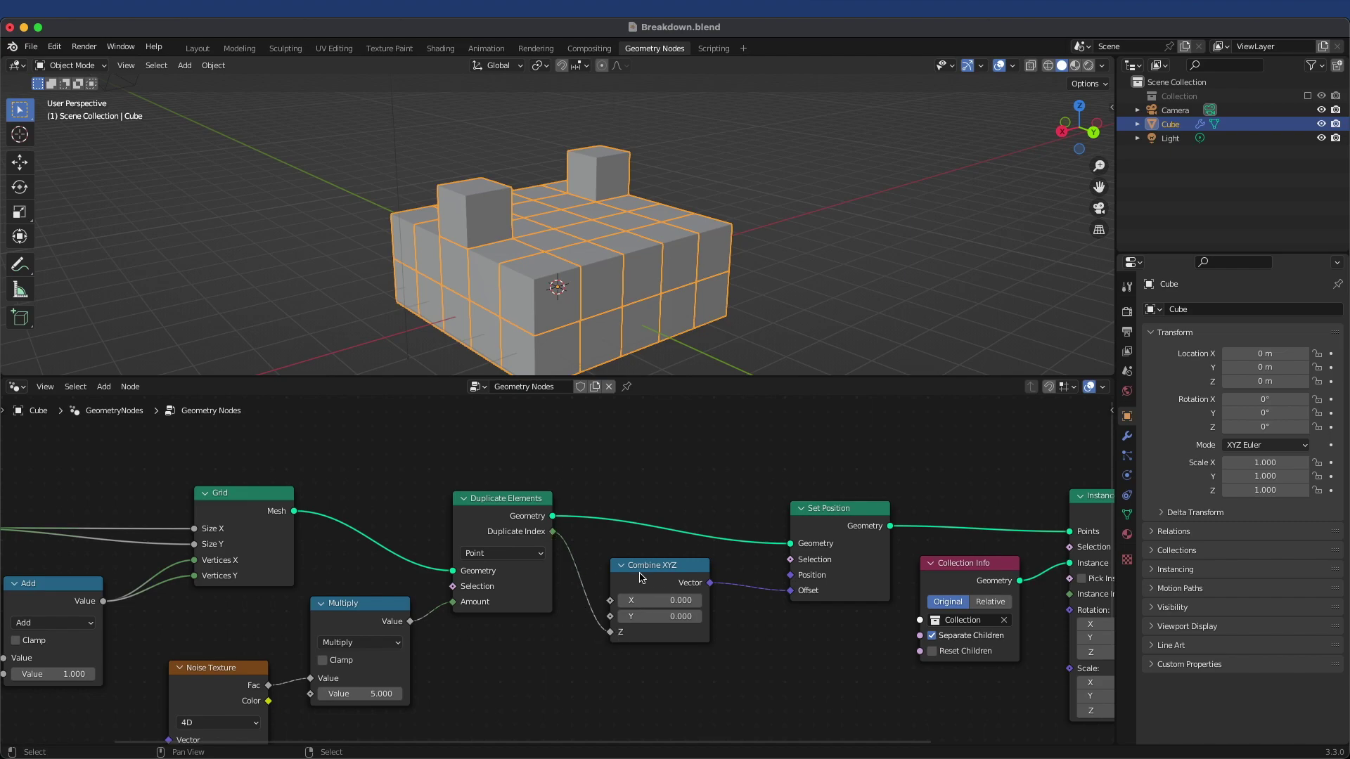
- Route Duplicate Index through Combine XYZ Z into the Set Position Offset to stack copies upward
left_click(647, 576)
middle_click(744, 537)
scroll("up", 3)
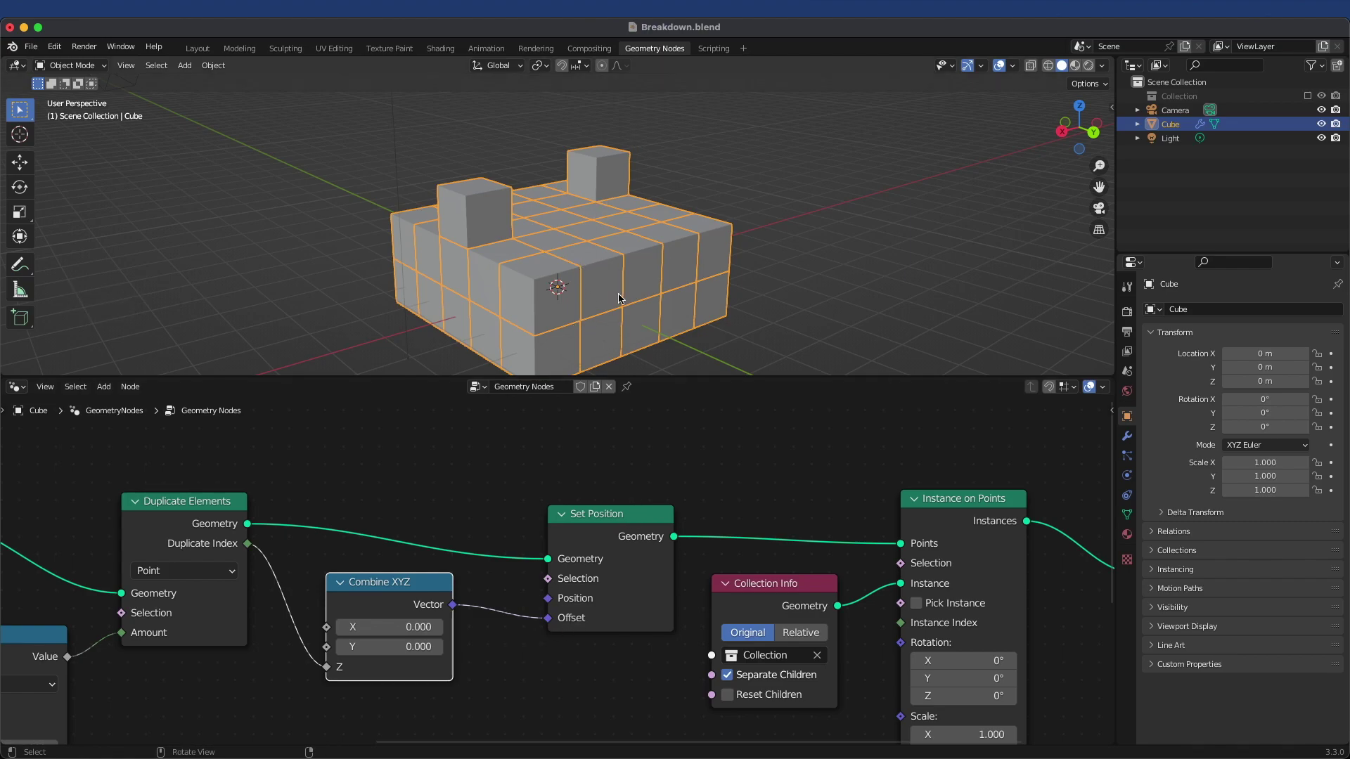
scroll("down", 3)
middle_click(229, 636)
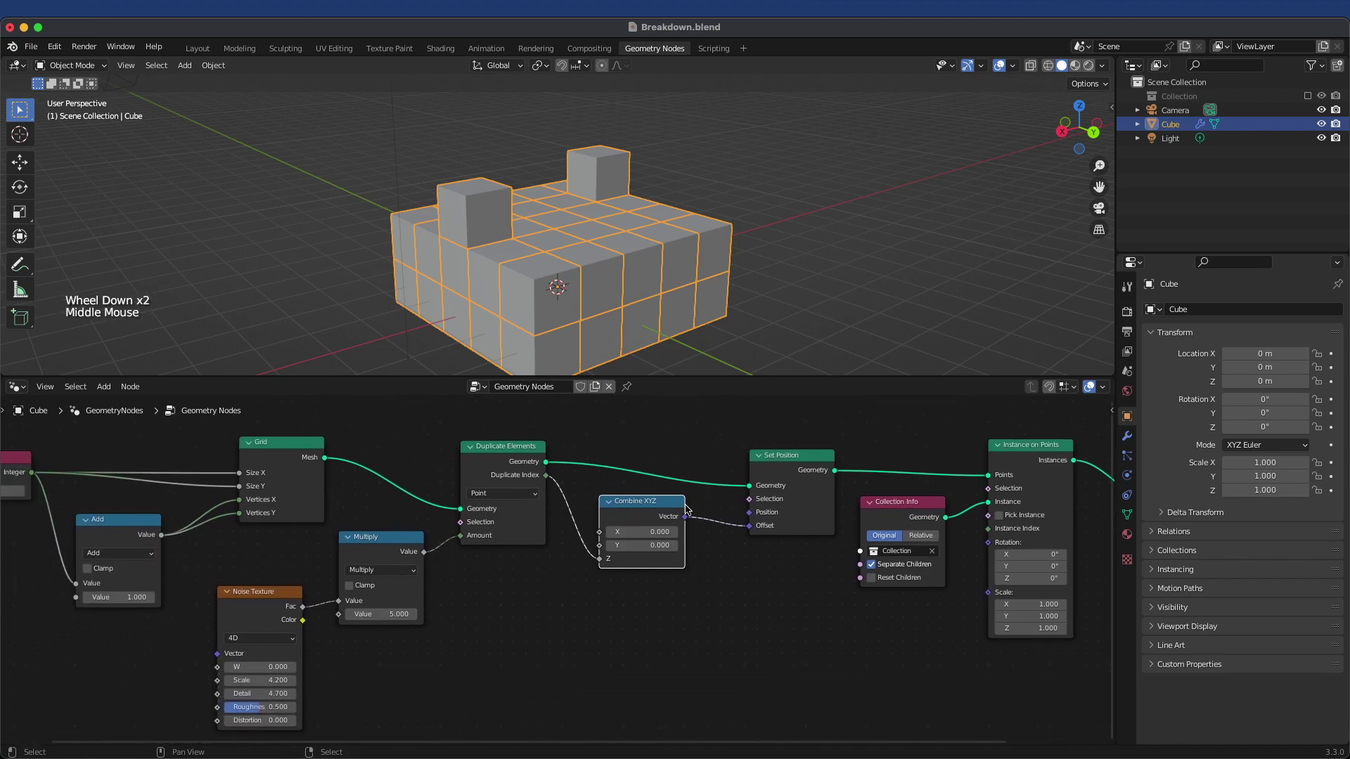
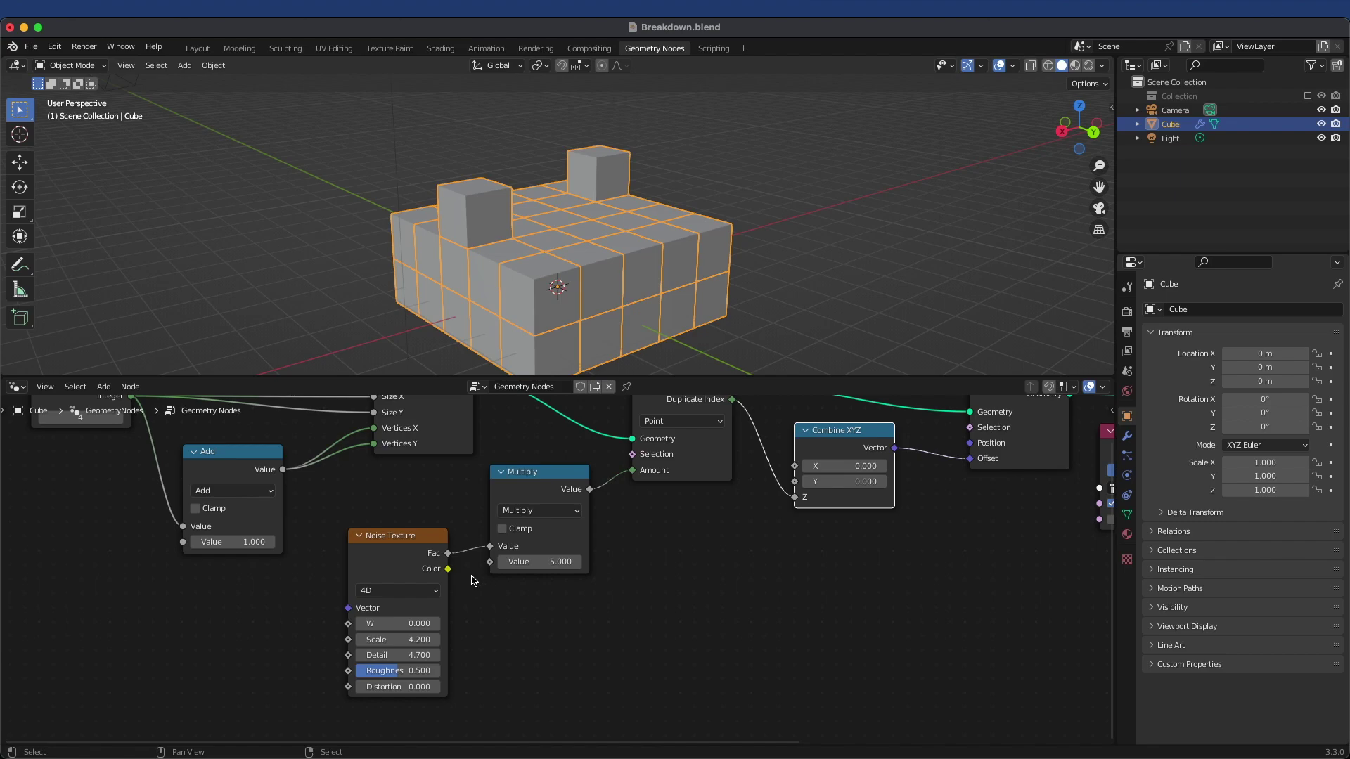
- Feed the Noise Texture Fac straight into Duplicate Amount and move Multiply aside
left_click(526, 476)
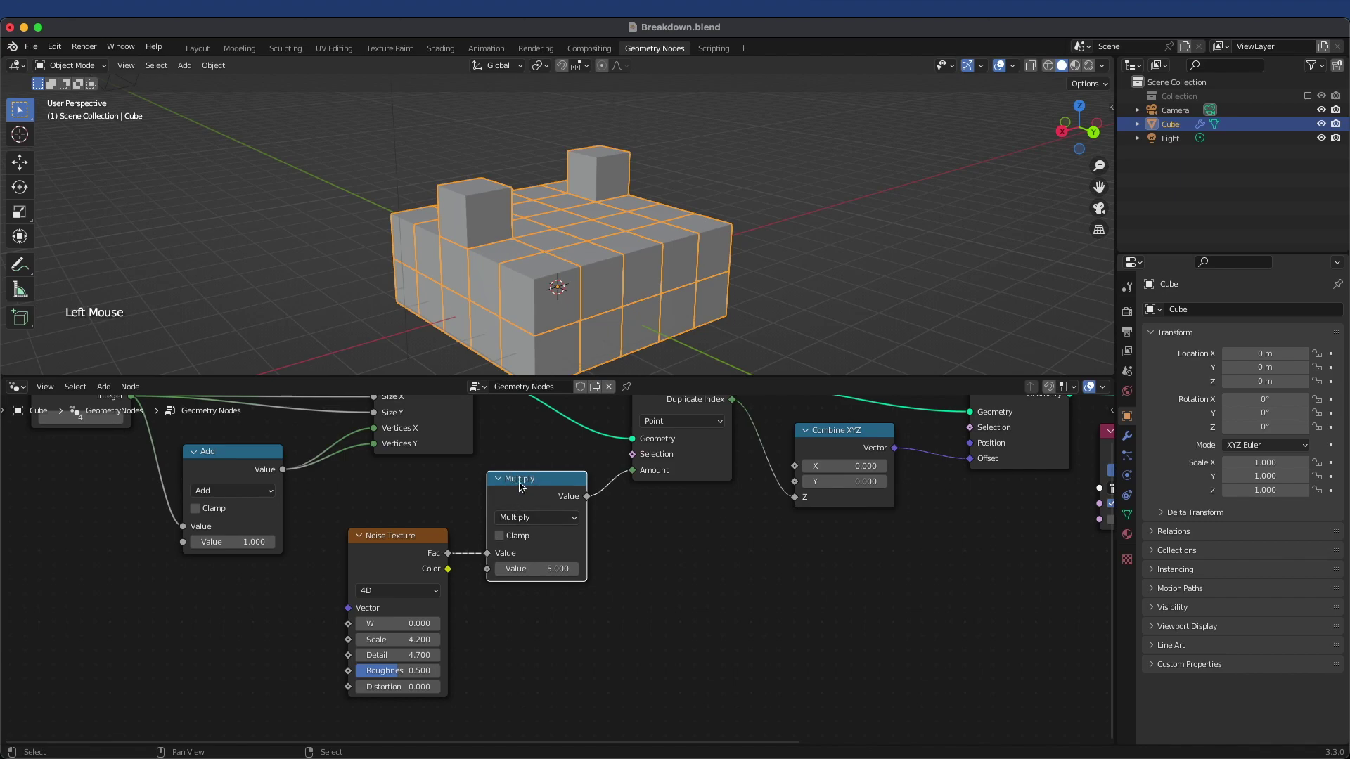
left_click(417, 542)
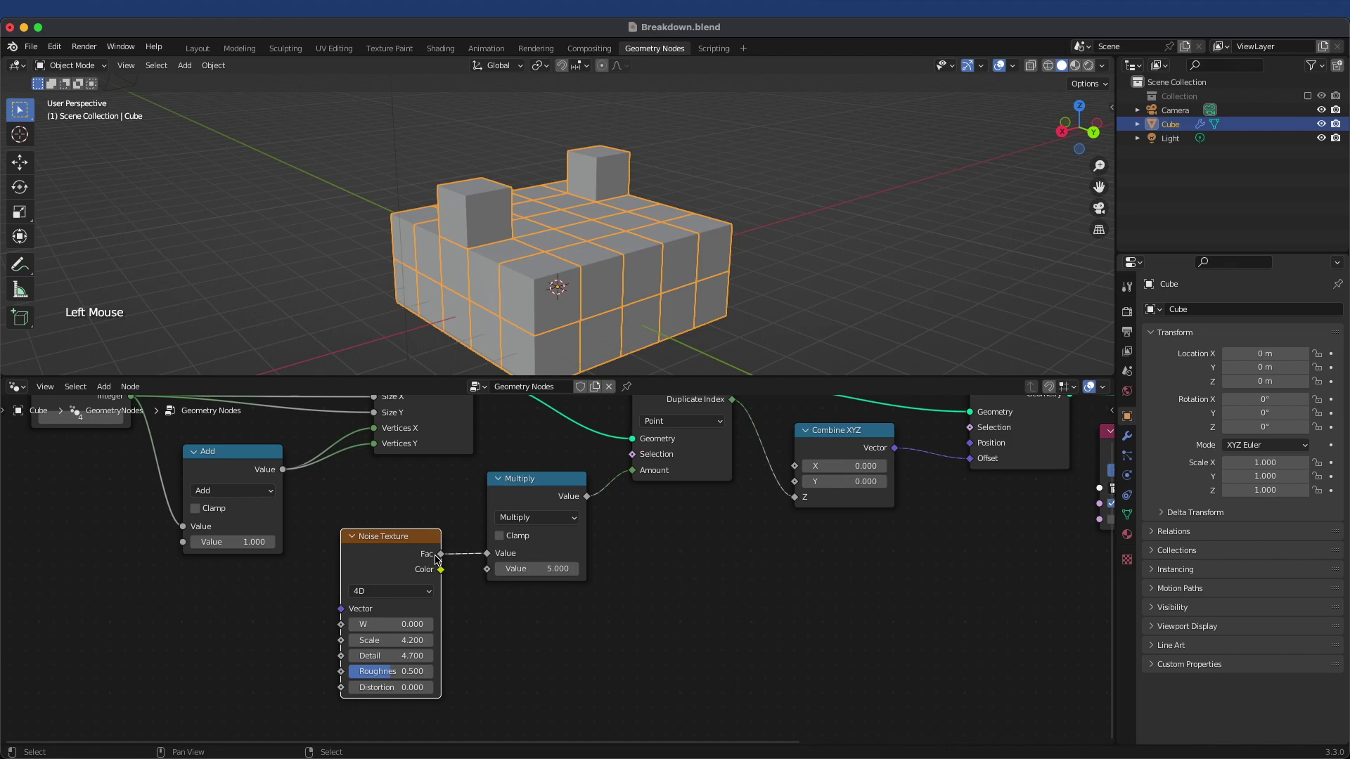
left_click(442, 560)
left_click(529, 488)
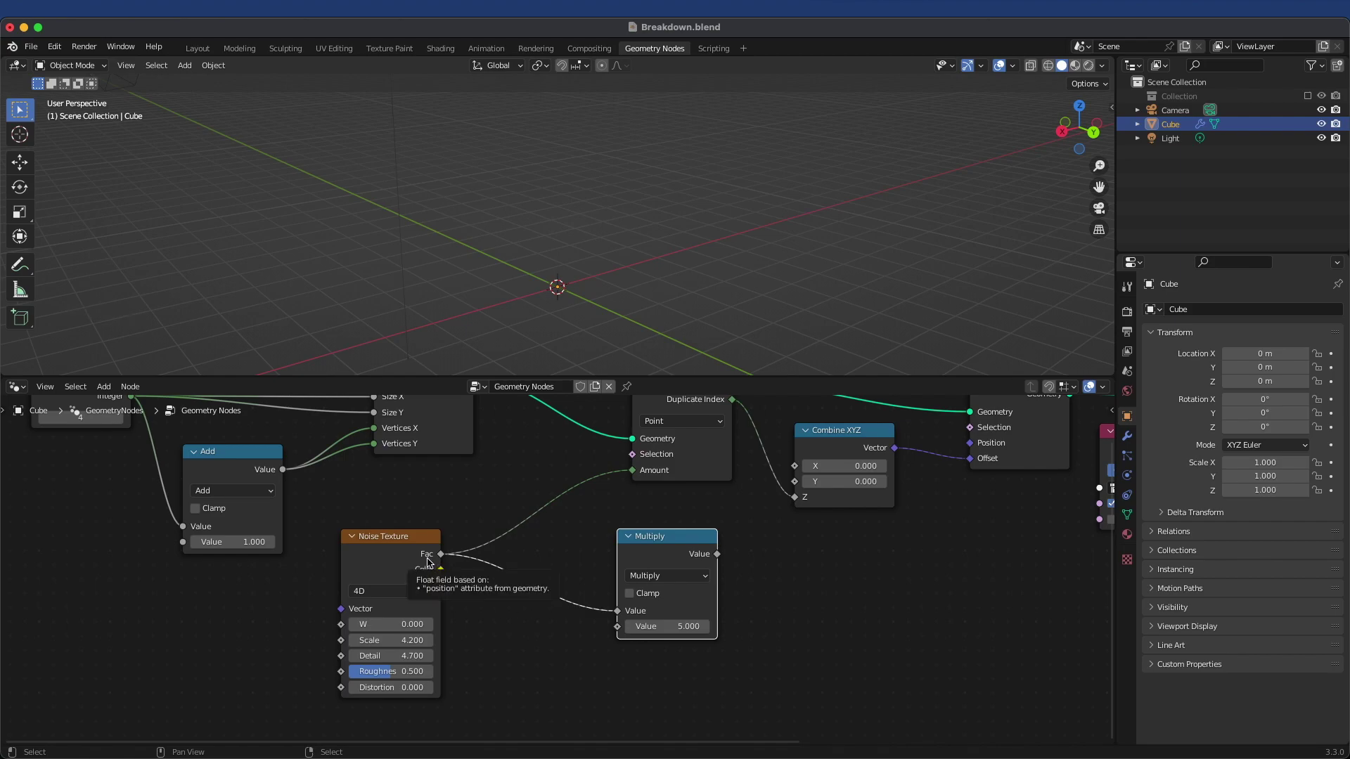
middle_click(507, 533)
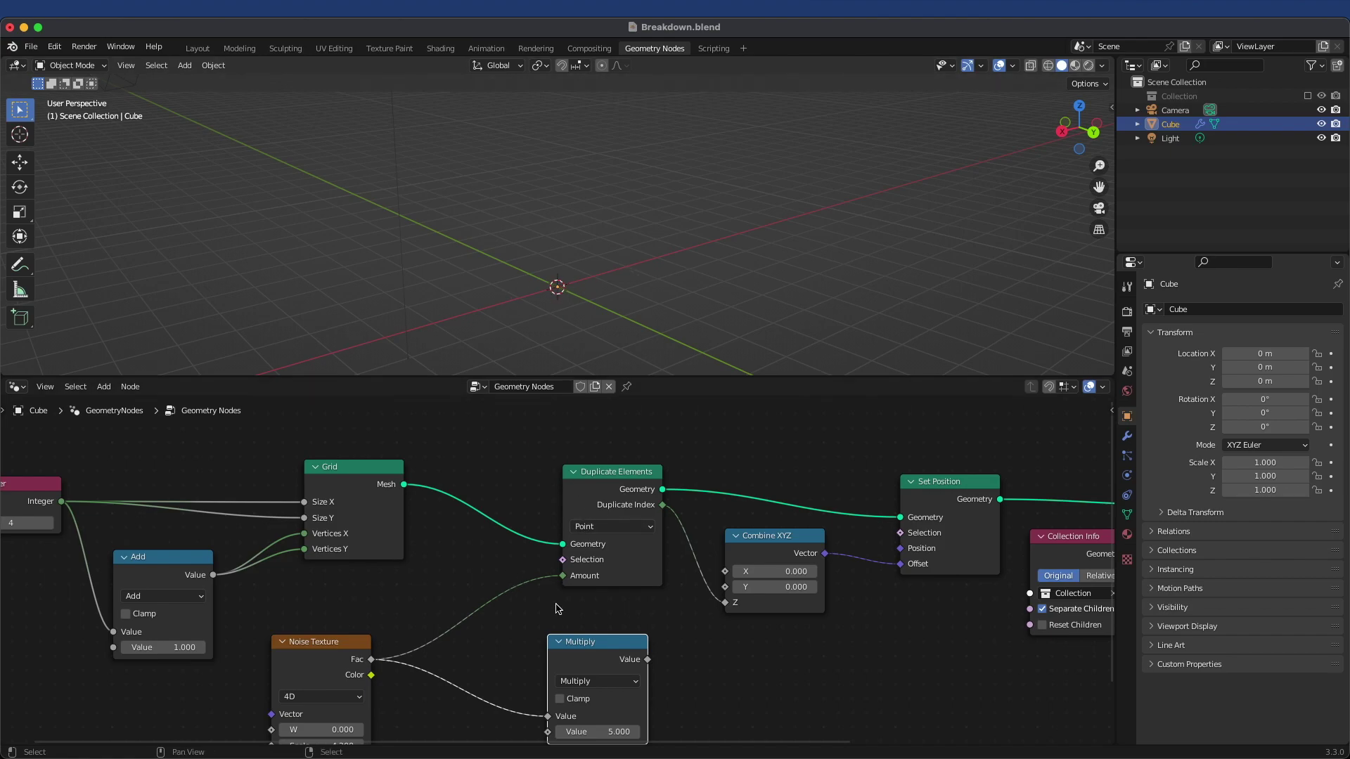
- Reinsert Multiply between noise and Duplicate Amount and raise its value to 7.1
left_click(612, 643)
left_click(494, 692)
left_click(560, 619)
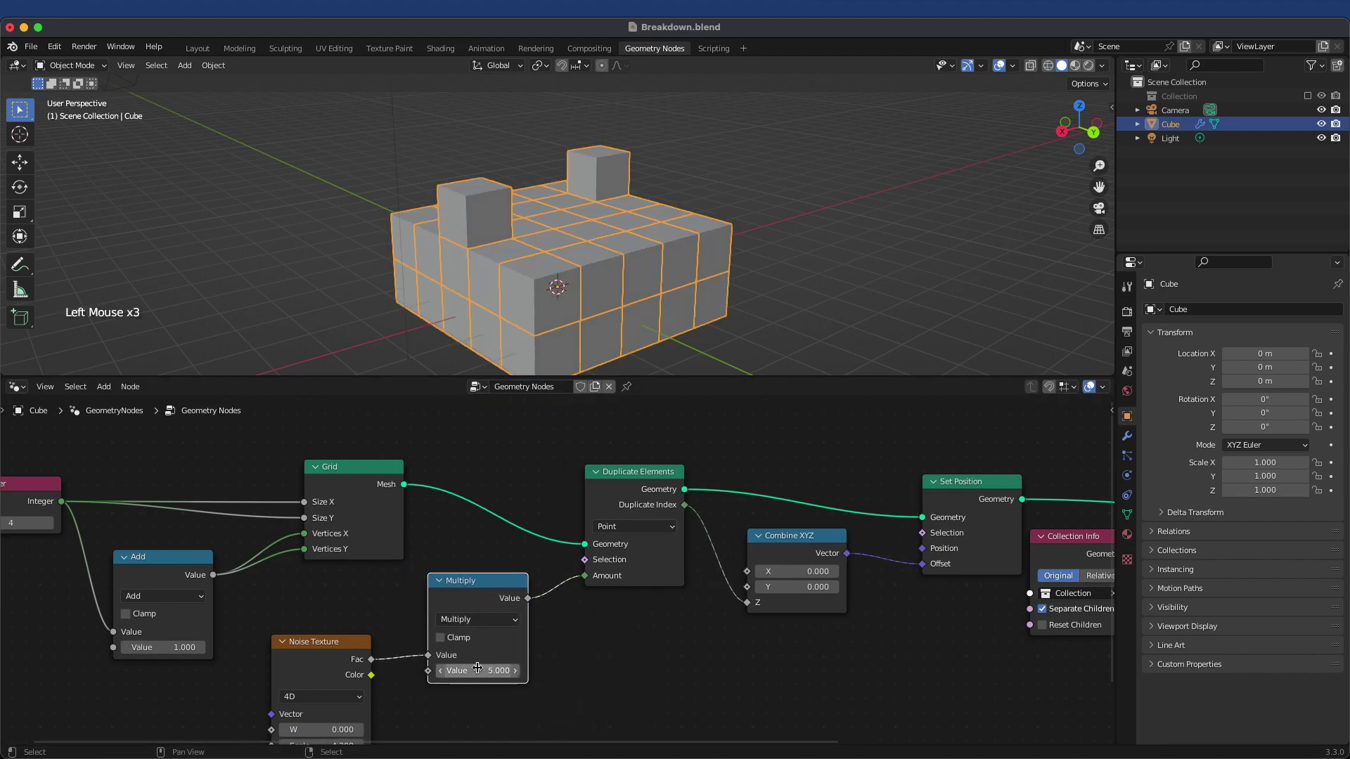
left_click(467, 673)
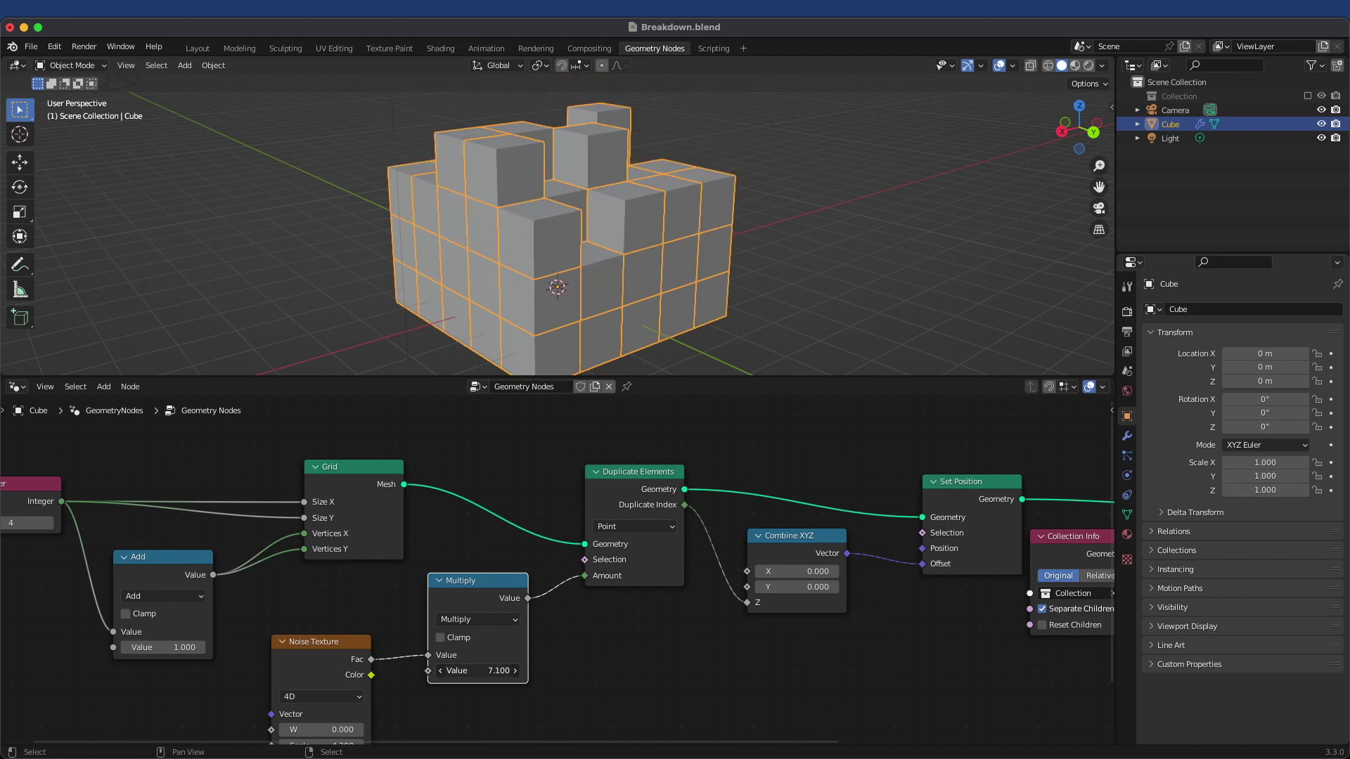
- Increase the grid size so the voxel slab becomes much wider
scroll("down", 3)
middle_click(577, 257)
scroll("down", 3)
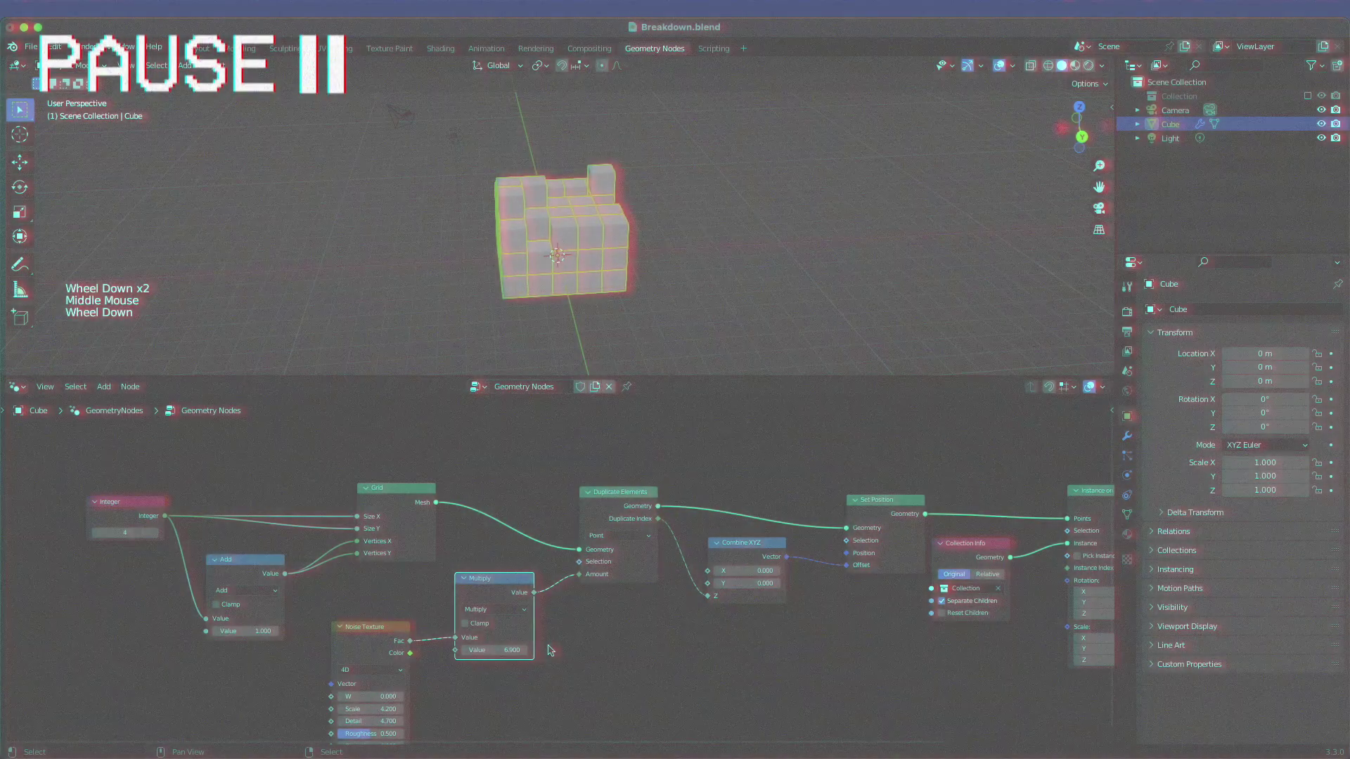
scroll("down", 3)
scroll("up", 3)
left_click(156, 536)
middle_click(710, 258)
scroll("down", 3)
- Raise the Multiply node value to 7.7 and open the Noise Texture dimensions choices
left_click(501, 642)
middle_click(608, 234)
scroll("up", 3)
middle_click(592, 237)
middle_click(405, 656)
left_click(406, 570)
scroll("up", 3)
- Keep the Noise Texture in 4D and set its W value to 127.1
left_click(356, 610)
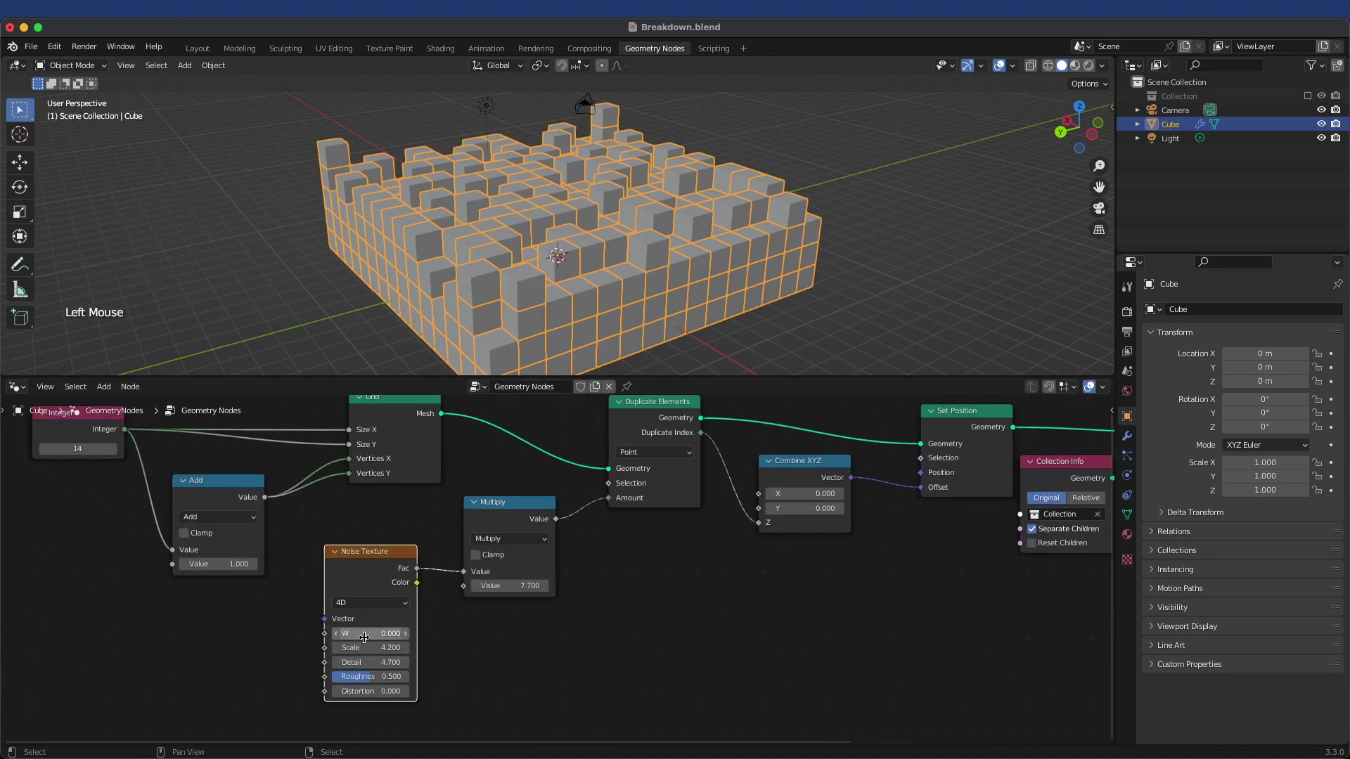
left_click(356, 637)
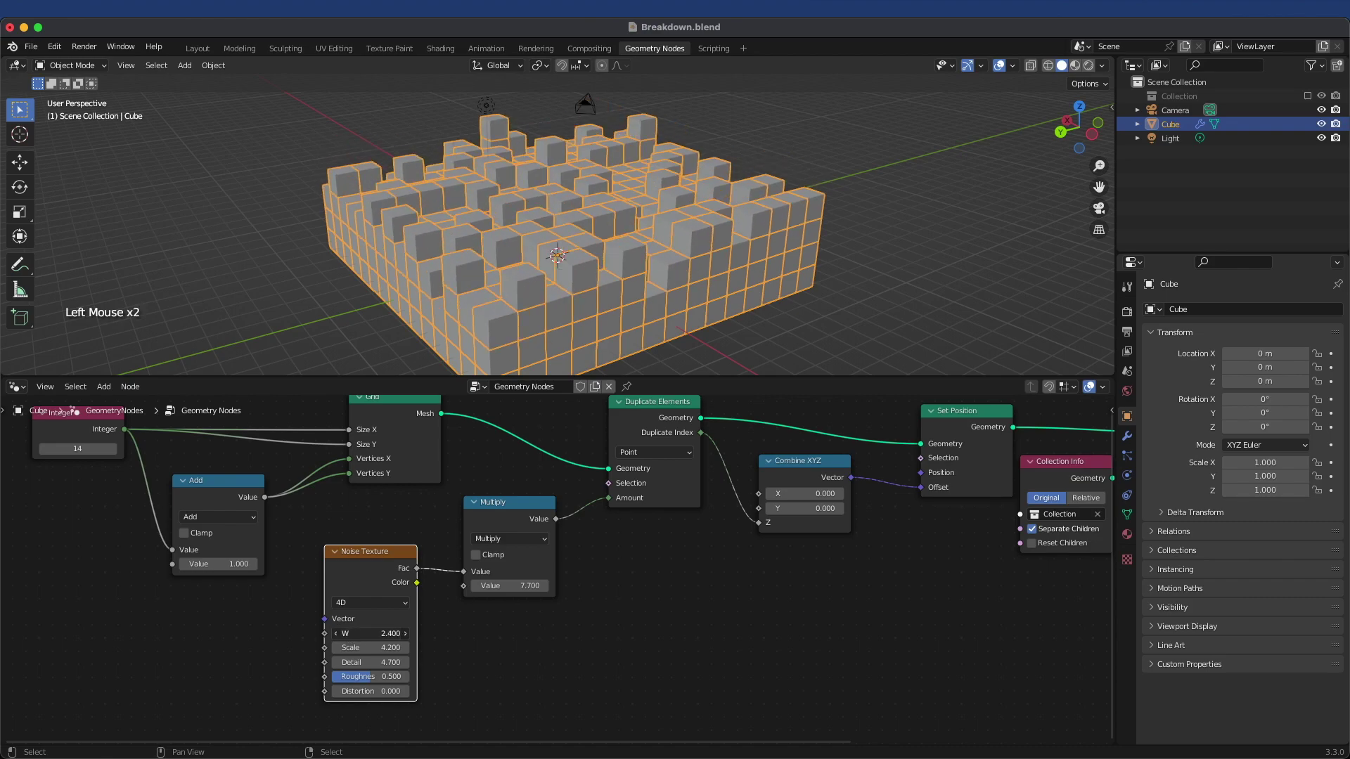
left_click(352, 634)
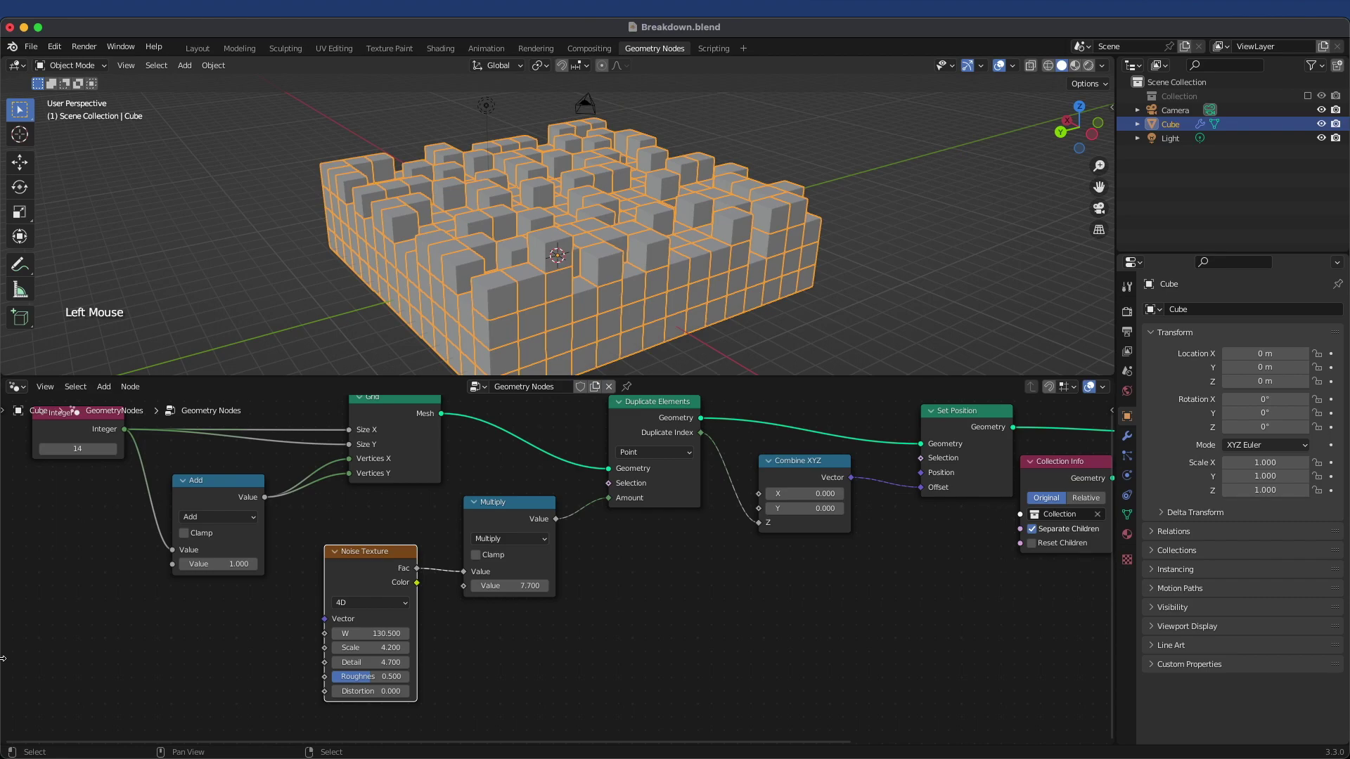
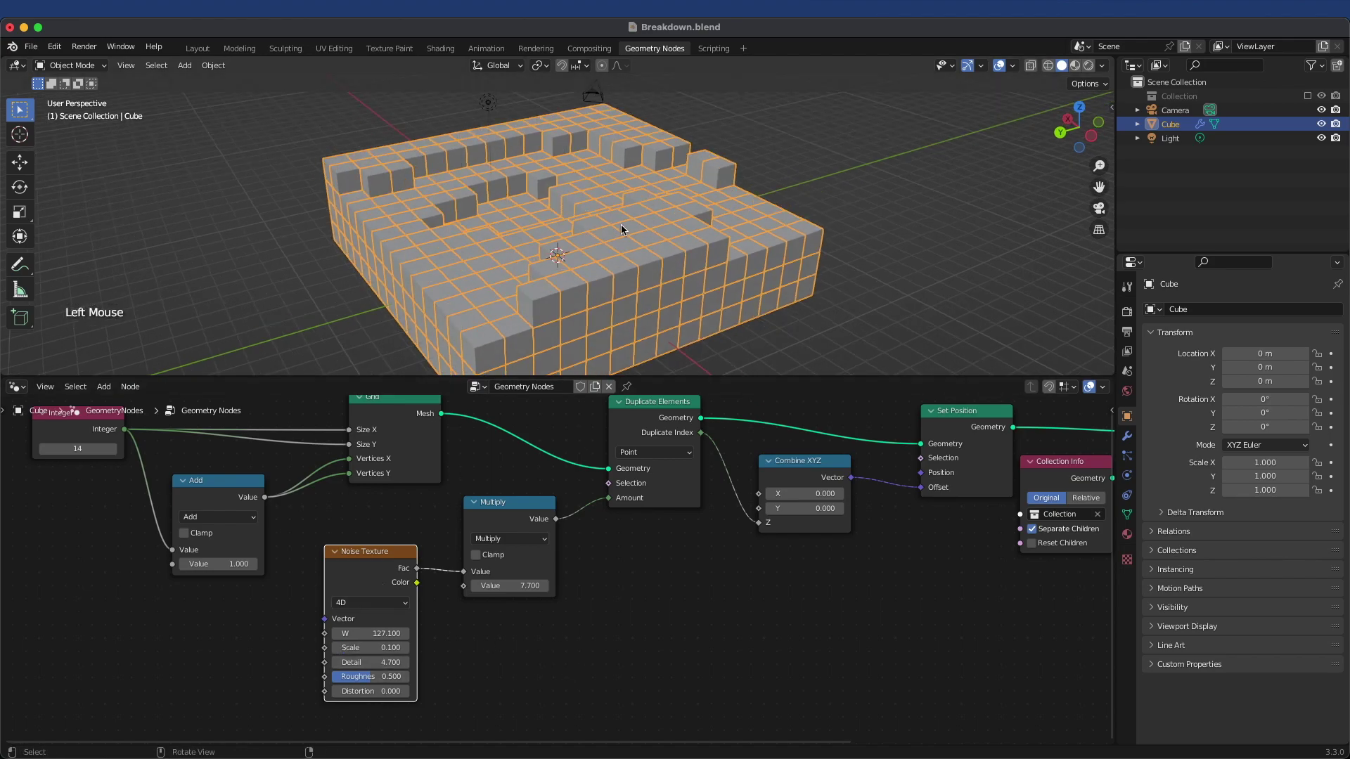
middle_click(620, 224)
middle_click(660, 245)
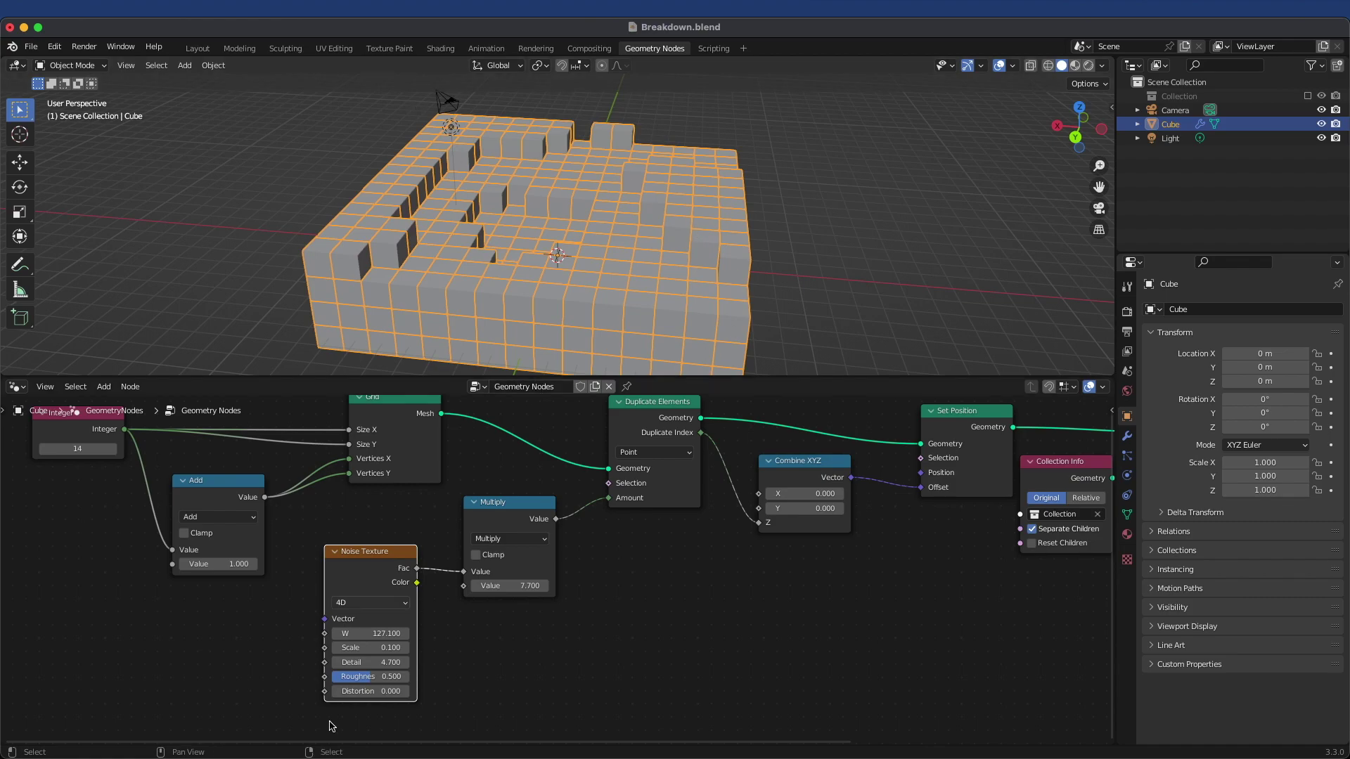
- Lower the noise Scale to 0.2 and orbit to check the smoother terrain
left_click(408, 654)
middle_click(591, 234)
scroll("down", 3)
middle_click(548, 255)
scroll("down", 3)
middle_click(629, 323)
scroll("up", 3)
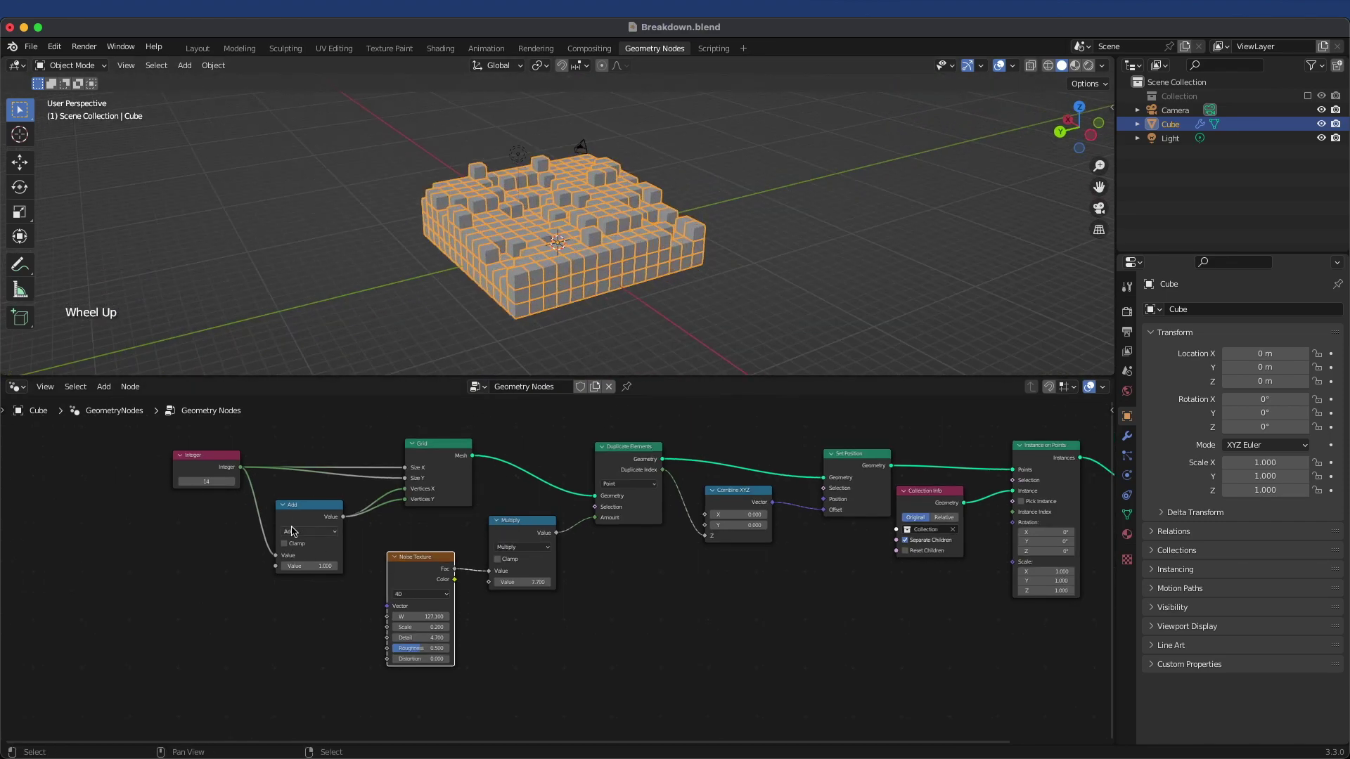
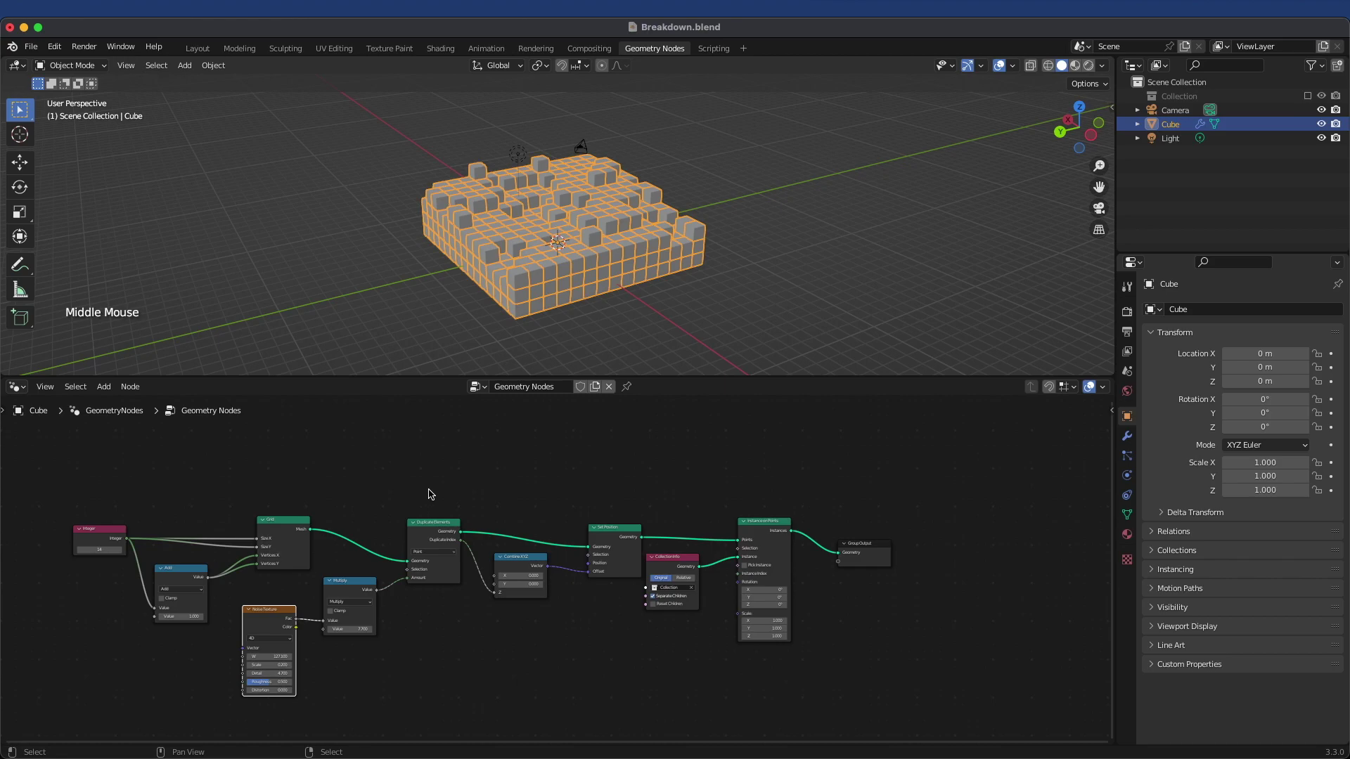
- Duplicate the Set Position, Collection Info and Instance on Points nodes for a second layer
left_click(431, 494)
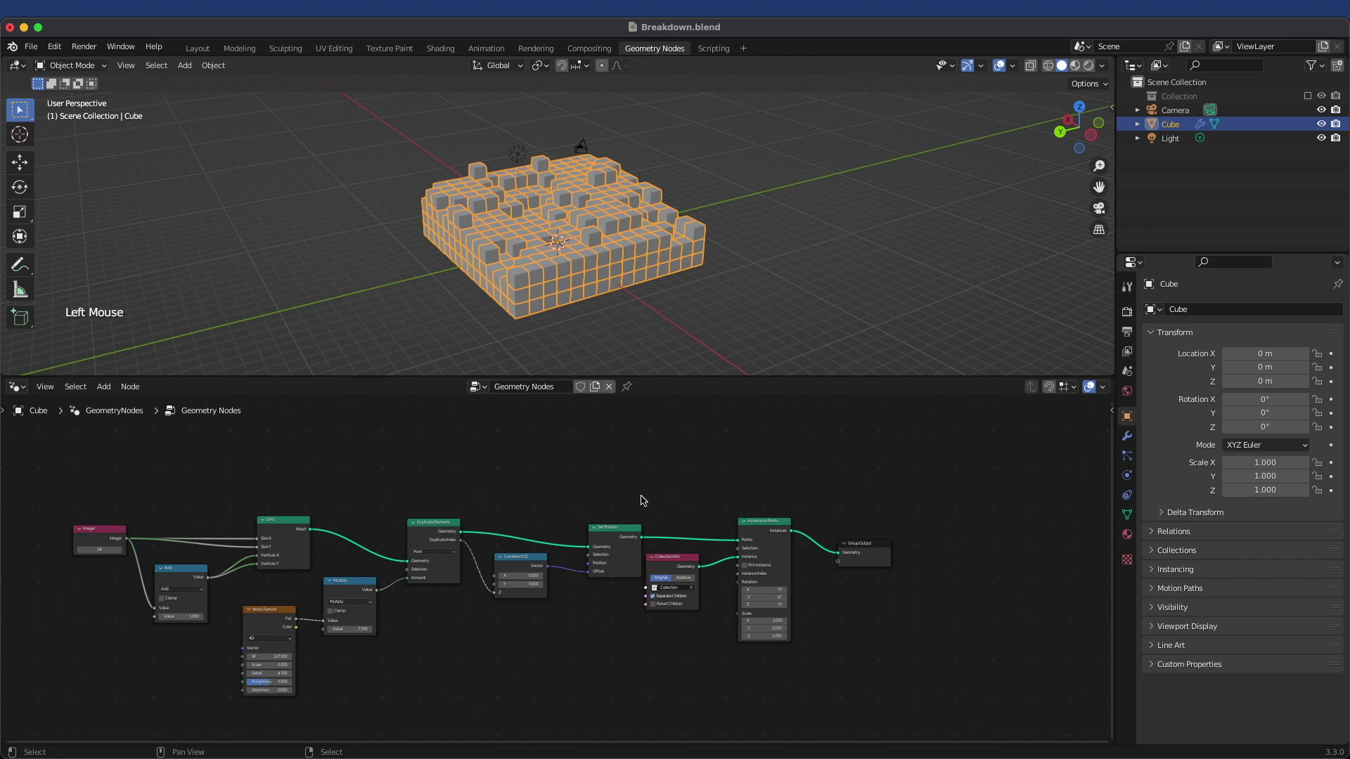
scroll("up", 3)
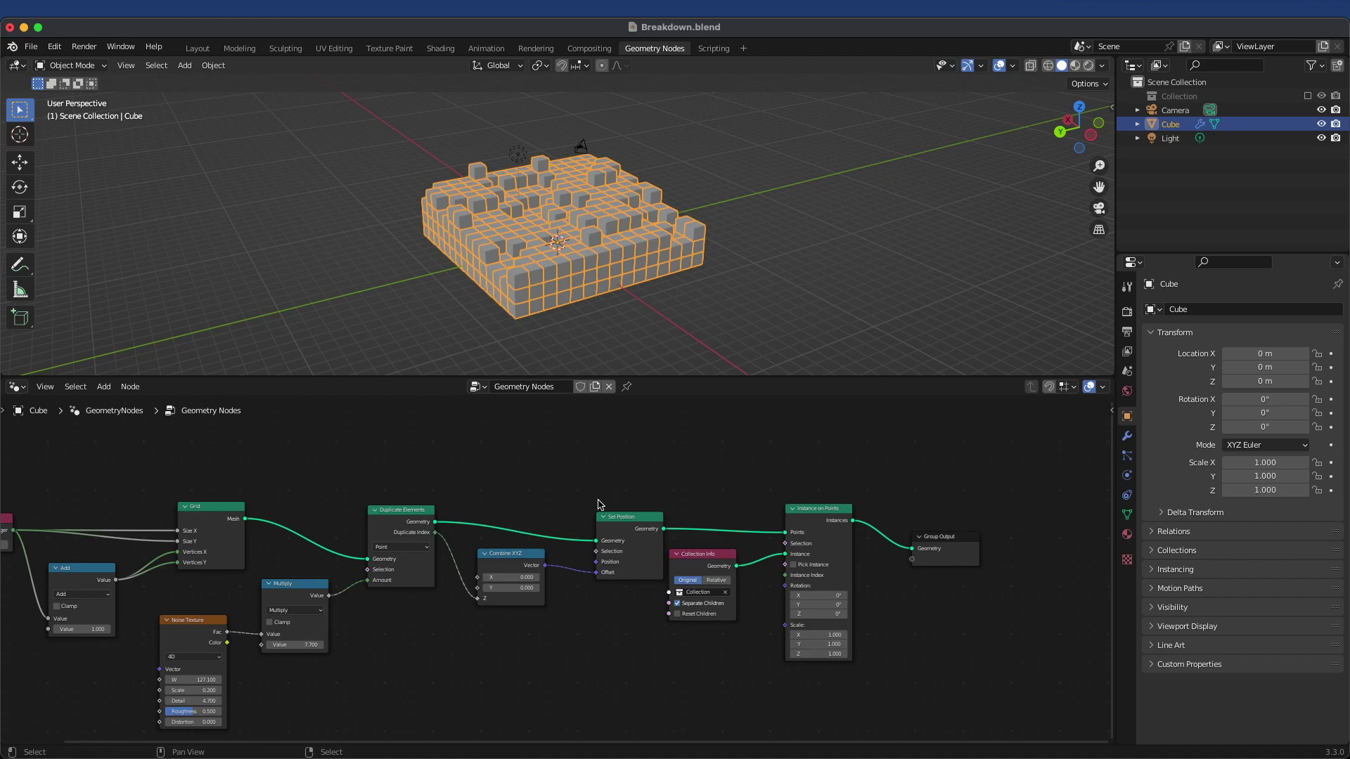
left_click(614, 457)
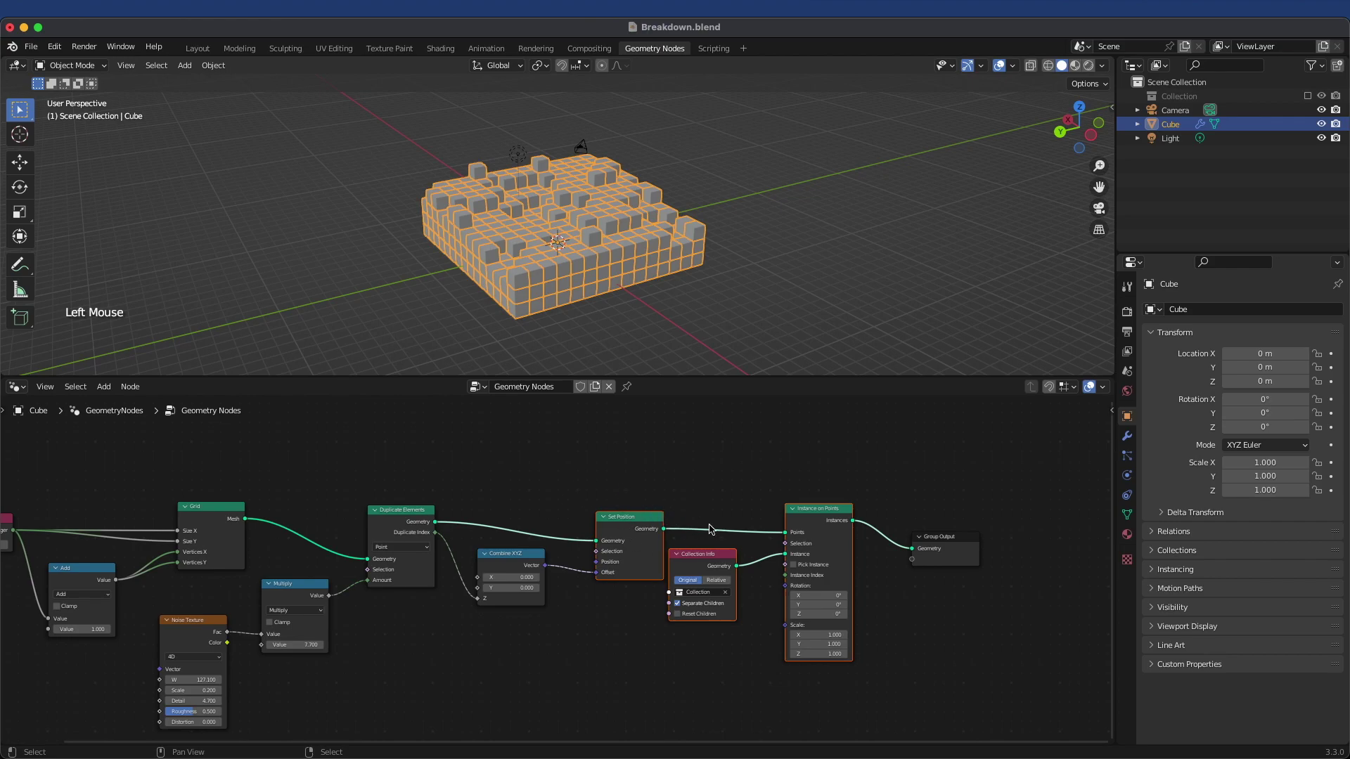
scroll("up", 3)
scroll("up", 3)
scroll("down", 3)
key("shift+d")
middle_click(824, 443)
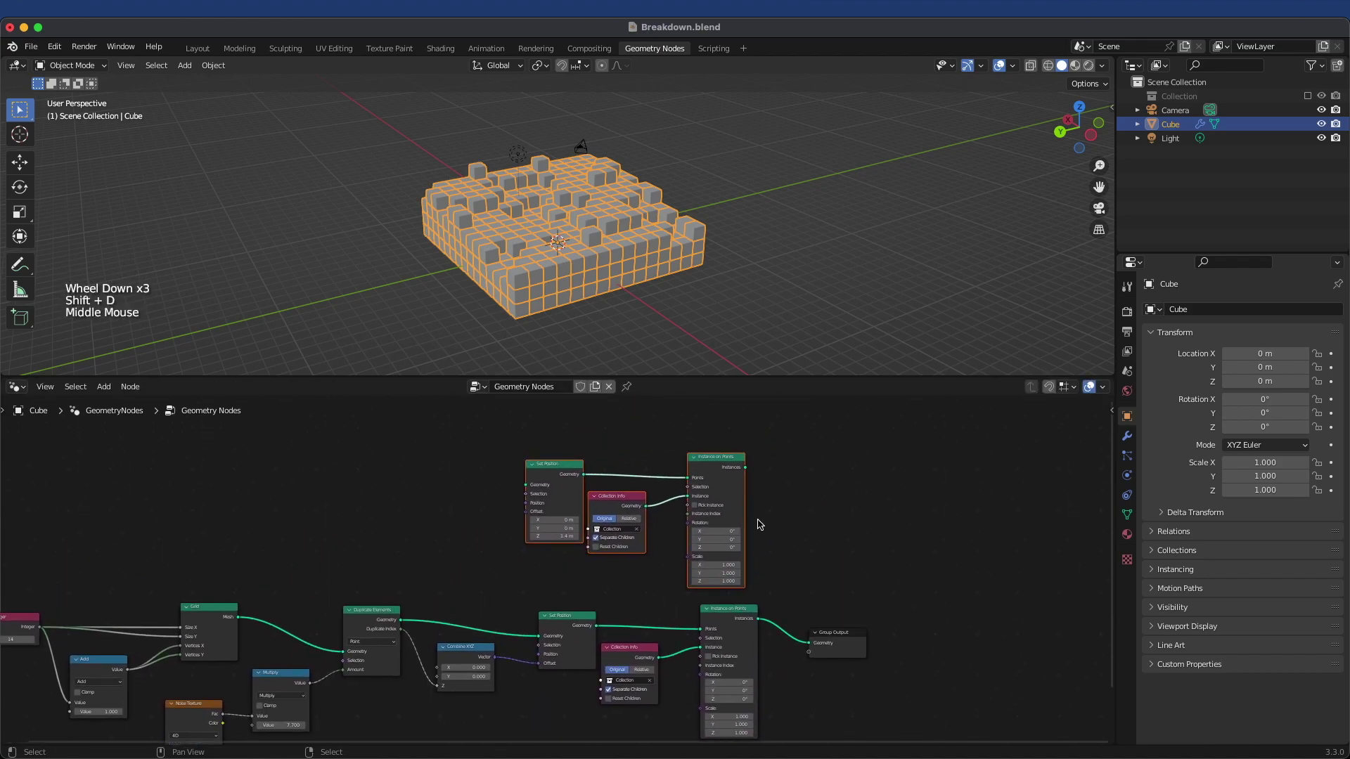
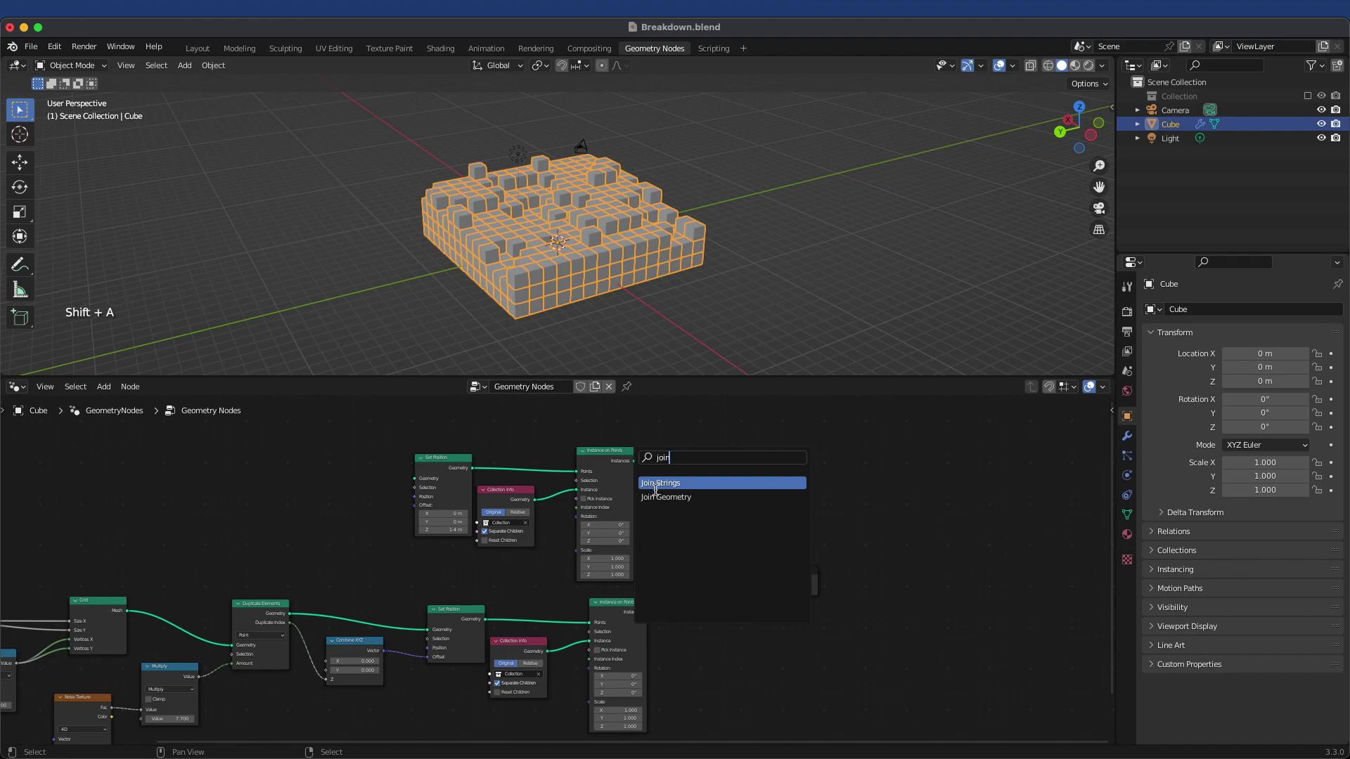
- Join the copied layer with the main block via Join Geometry and feed it the Grid mesh
left_click(637, 466)
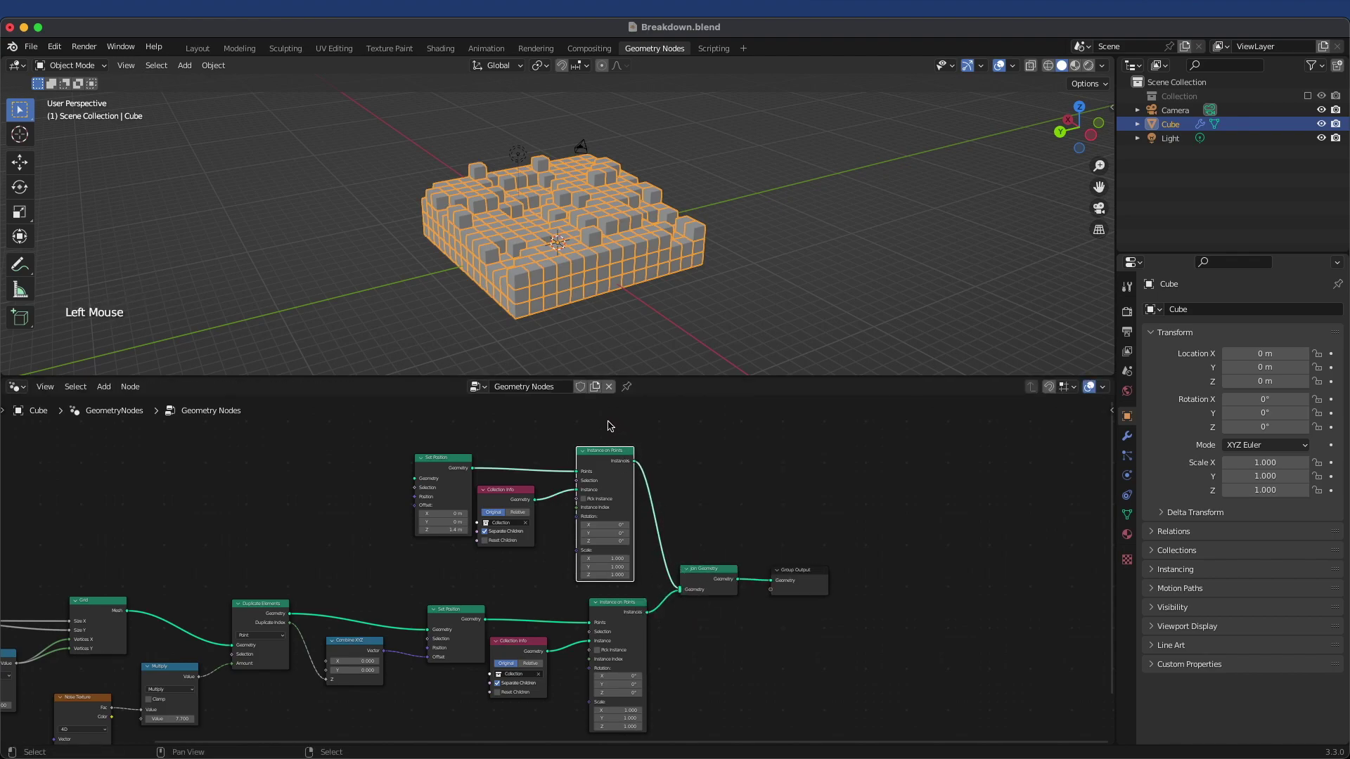
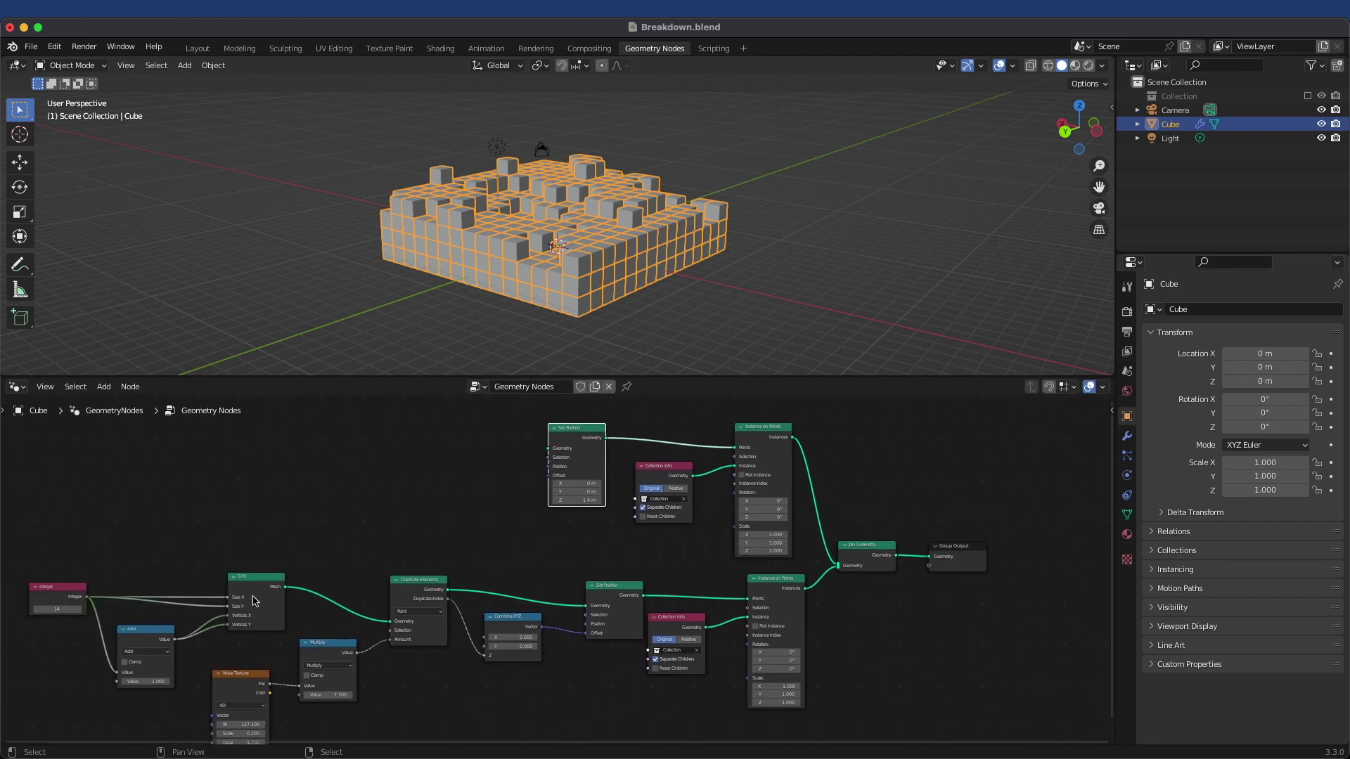
left_click(287, 590)
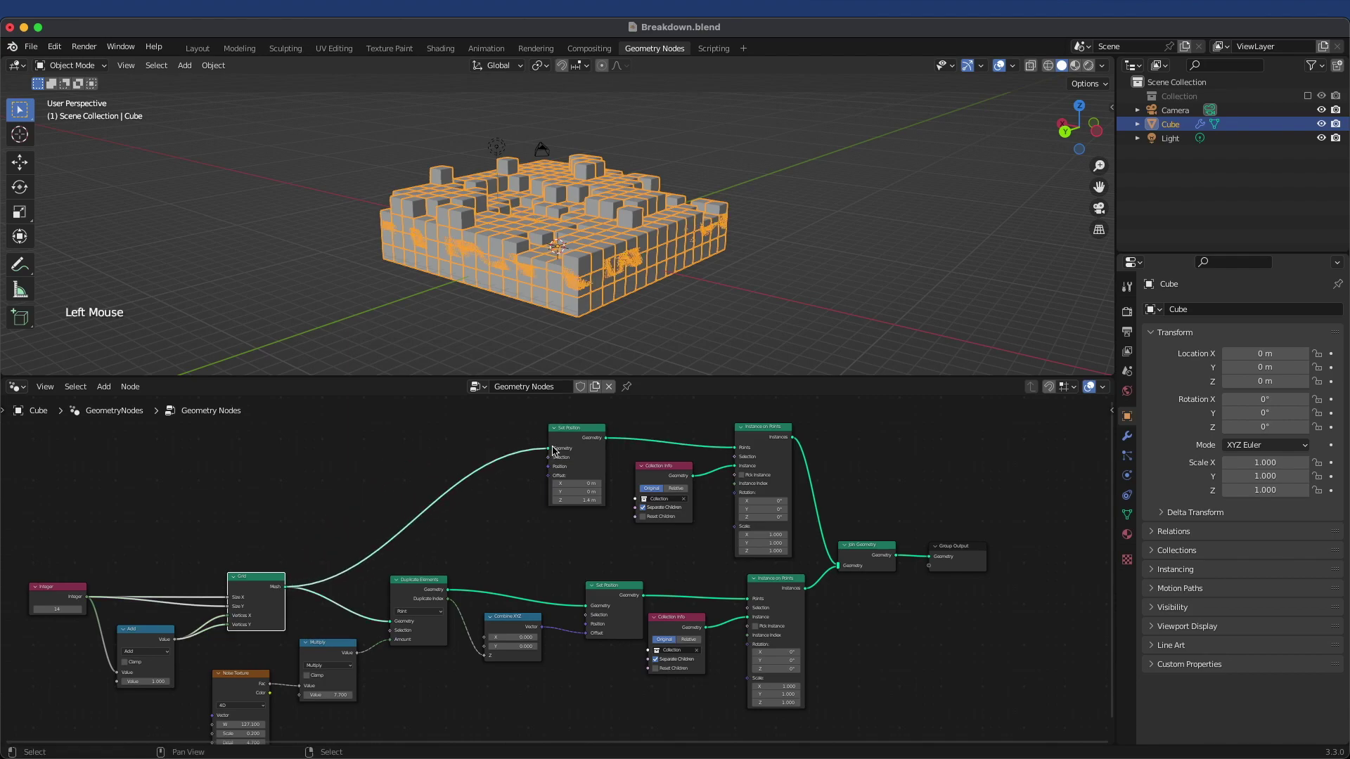
middle_click(556, 313)
scroll("up", 3)
middle_click(499, 315)
scroll("up", 3)
scroll("down", 3)
middle_click(507, 306)
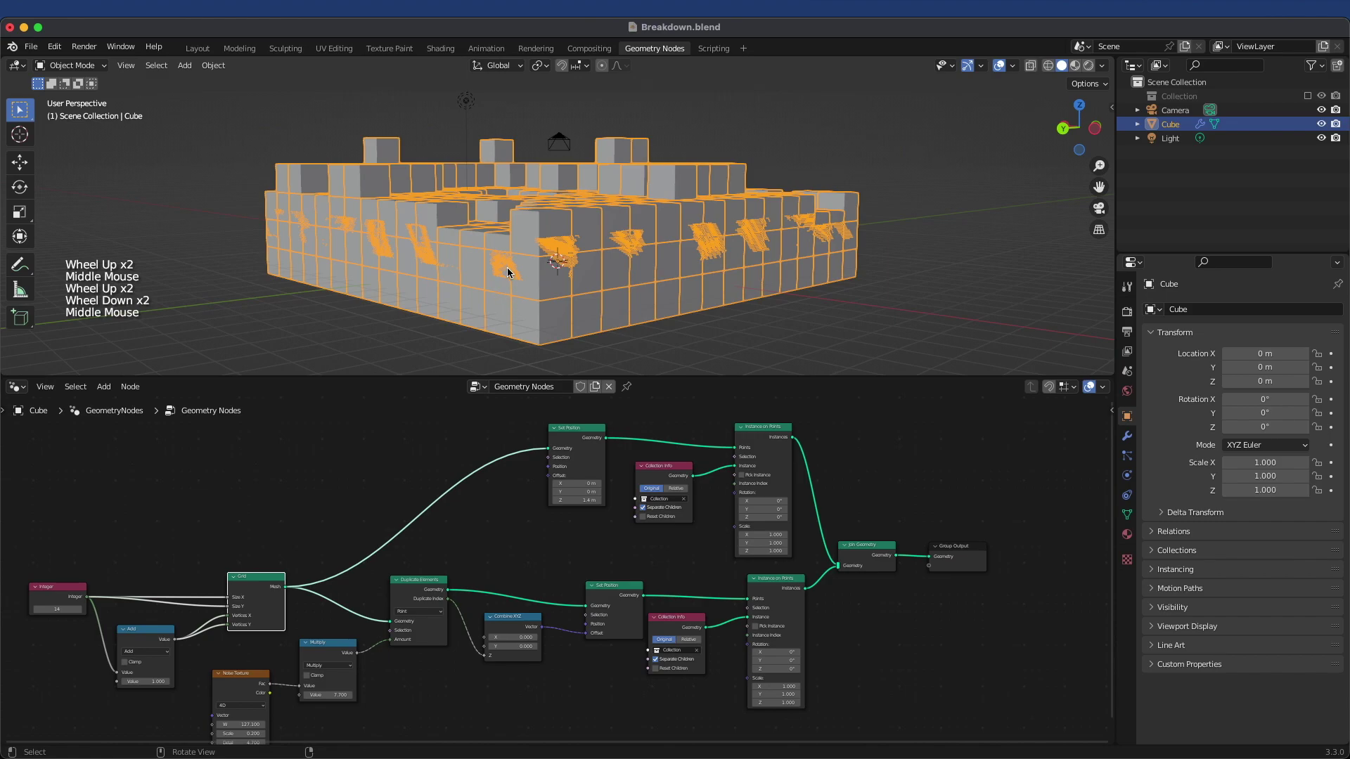
middle_click(512, 272)
scroll("up", 3)
middle_click(645, 313)
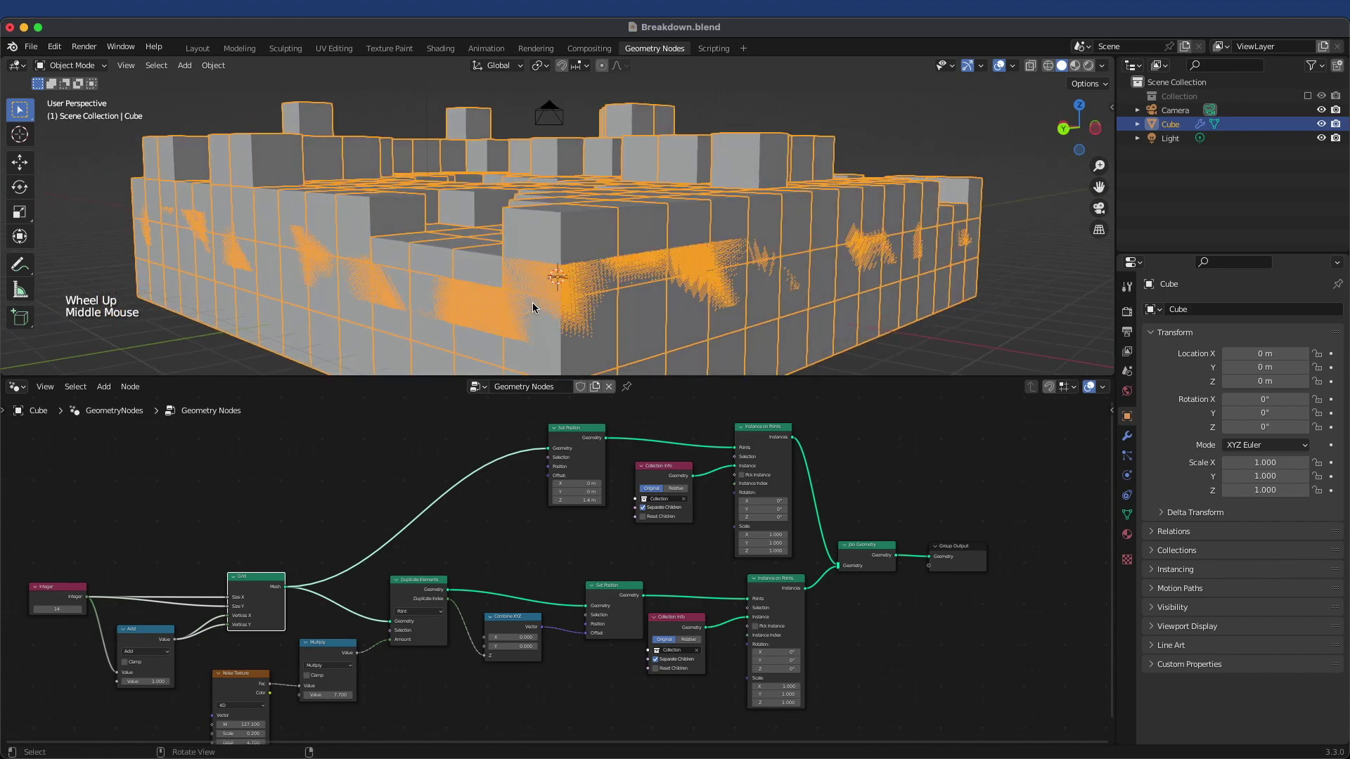
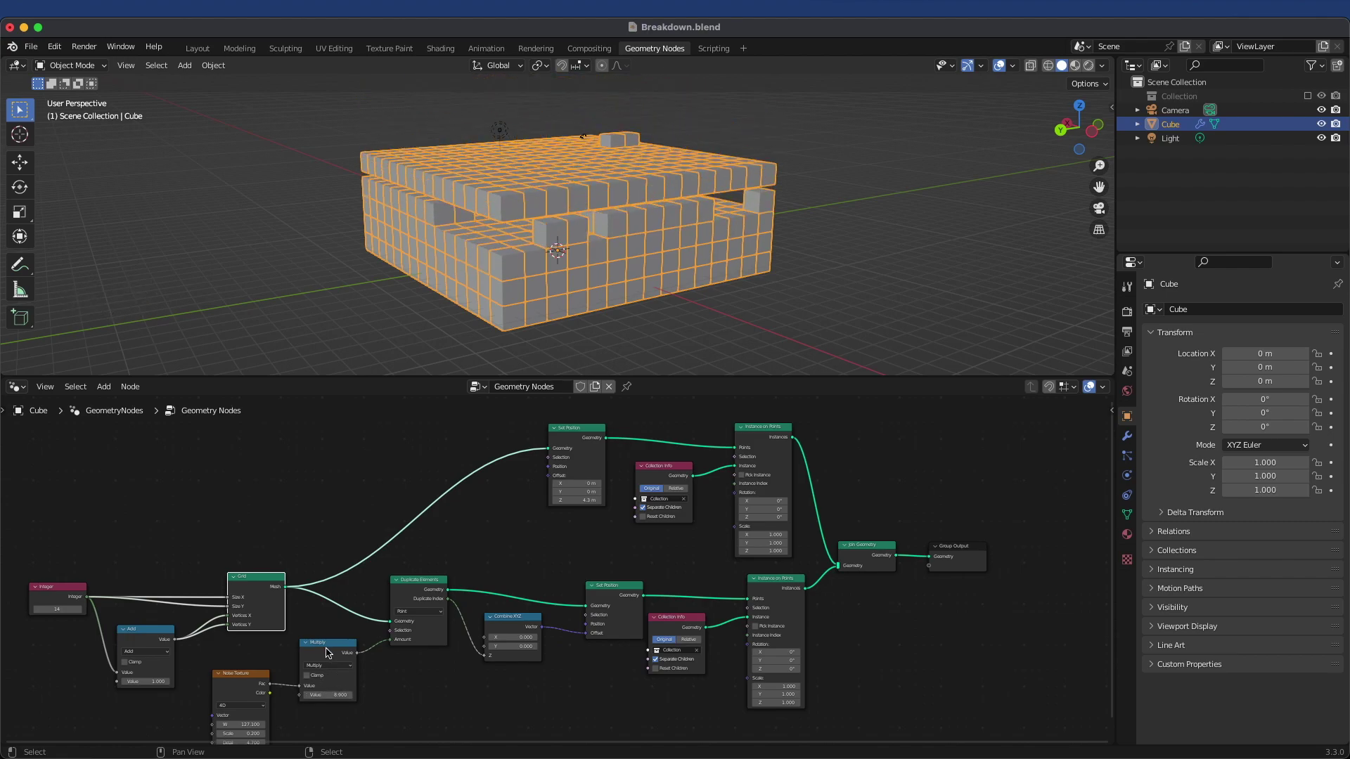
- Raise the second layer's height Multiply value to 13.1 and inspect the stacked layers
scroll("up", 3)
left_click(305, 681)
scroll("down", 3)
middle_click(605, 160)
middle_click(518, 204)
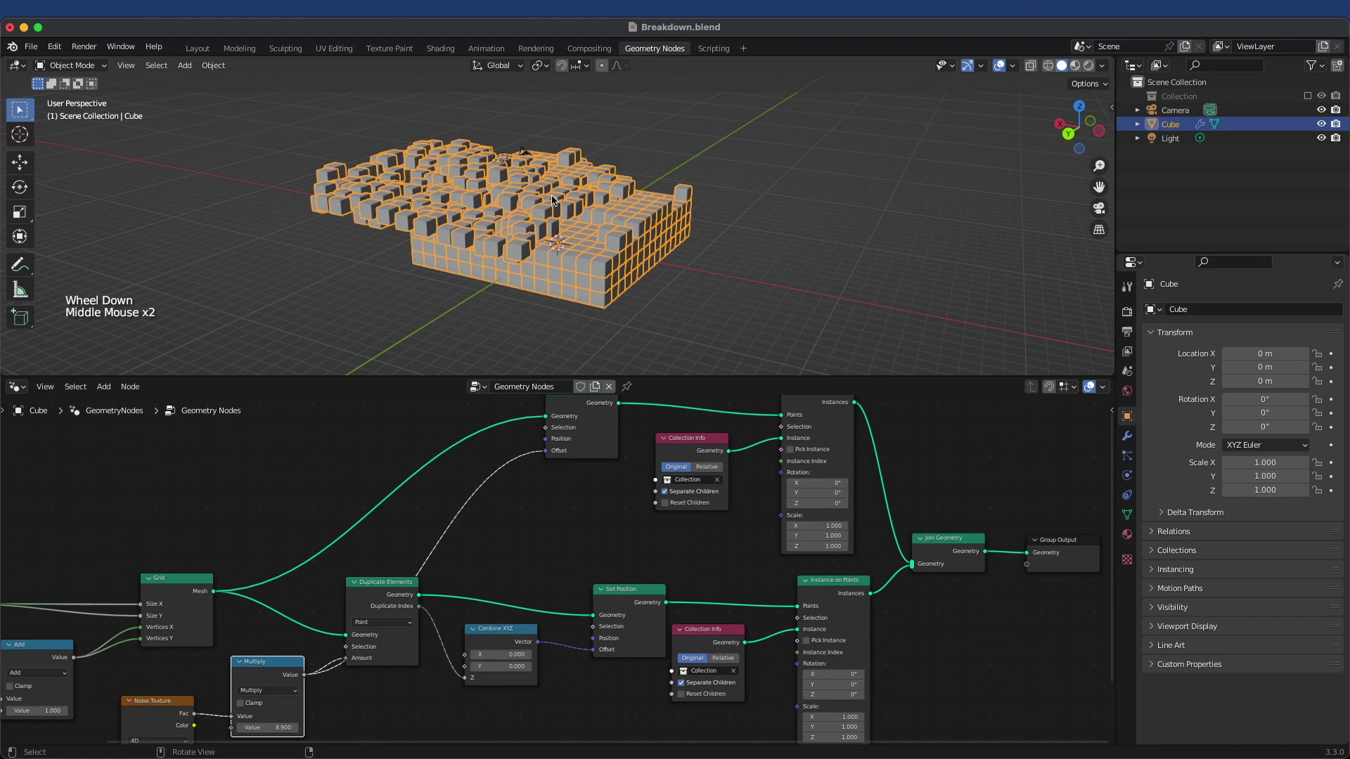
middle_click(595, 208)
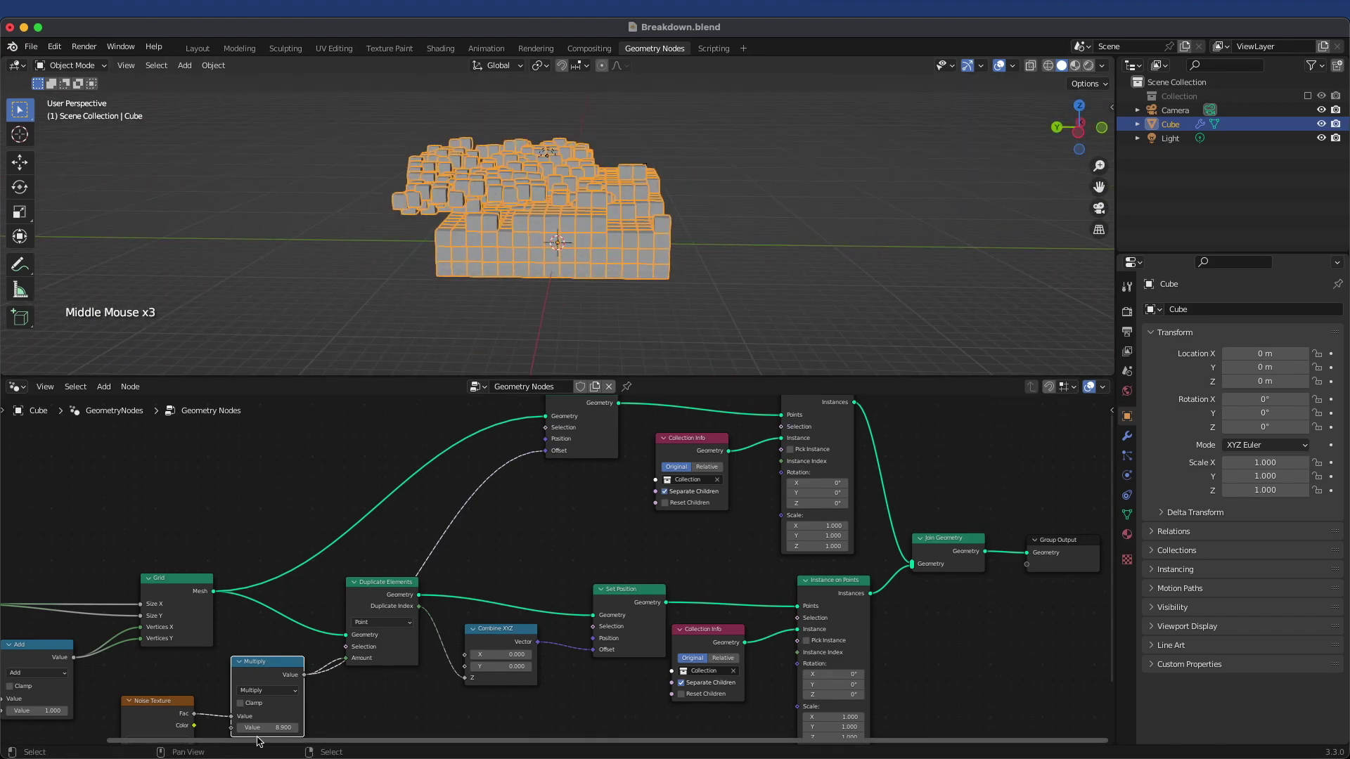
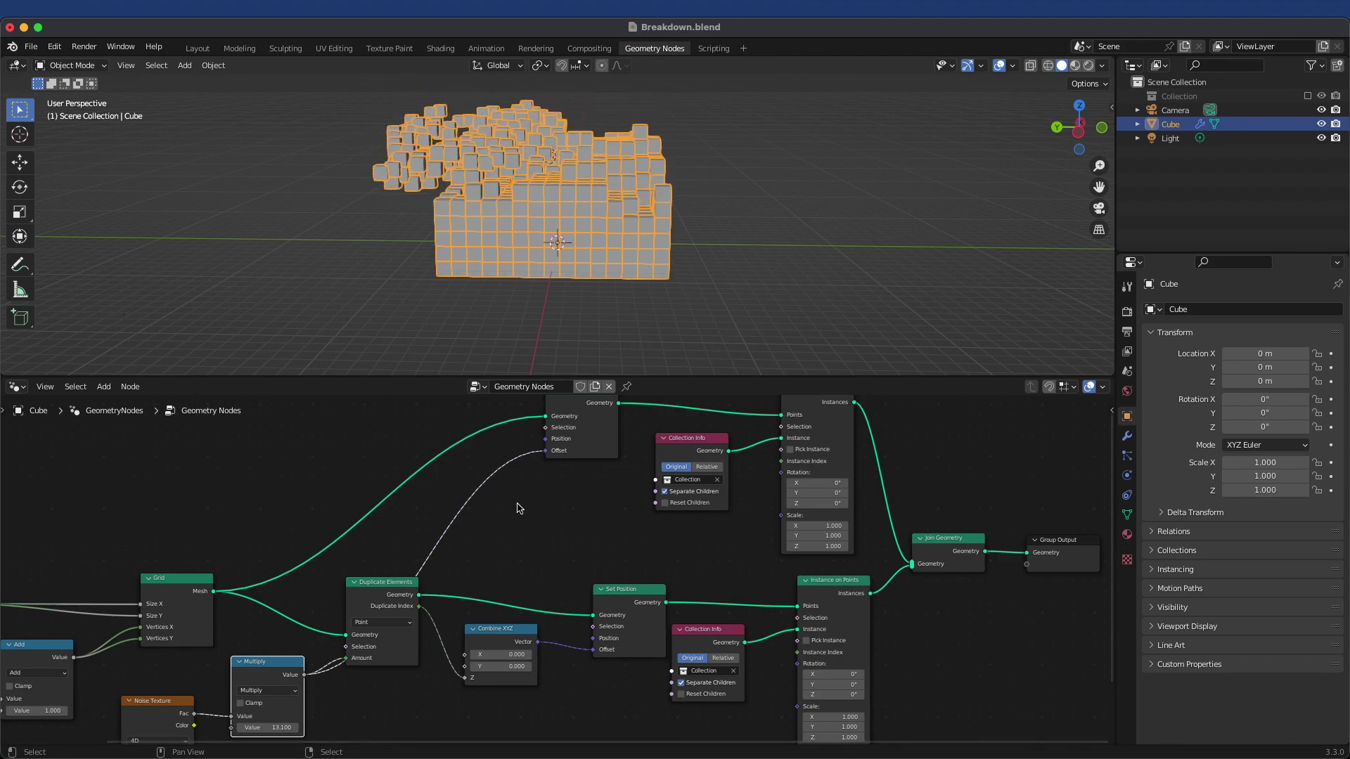
left_click(523, 505)
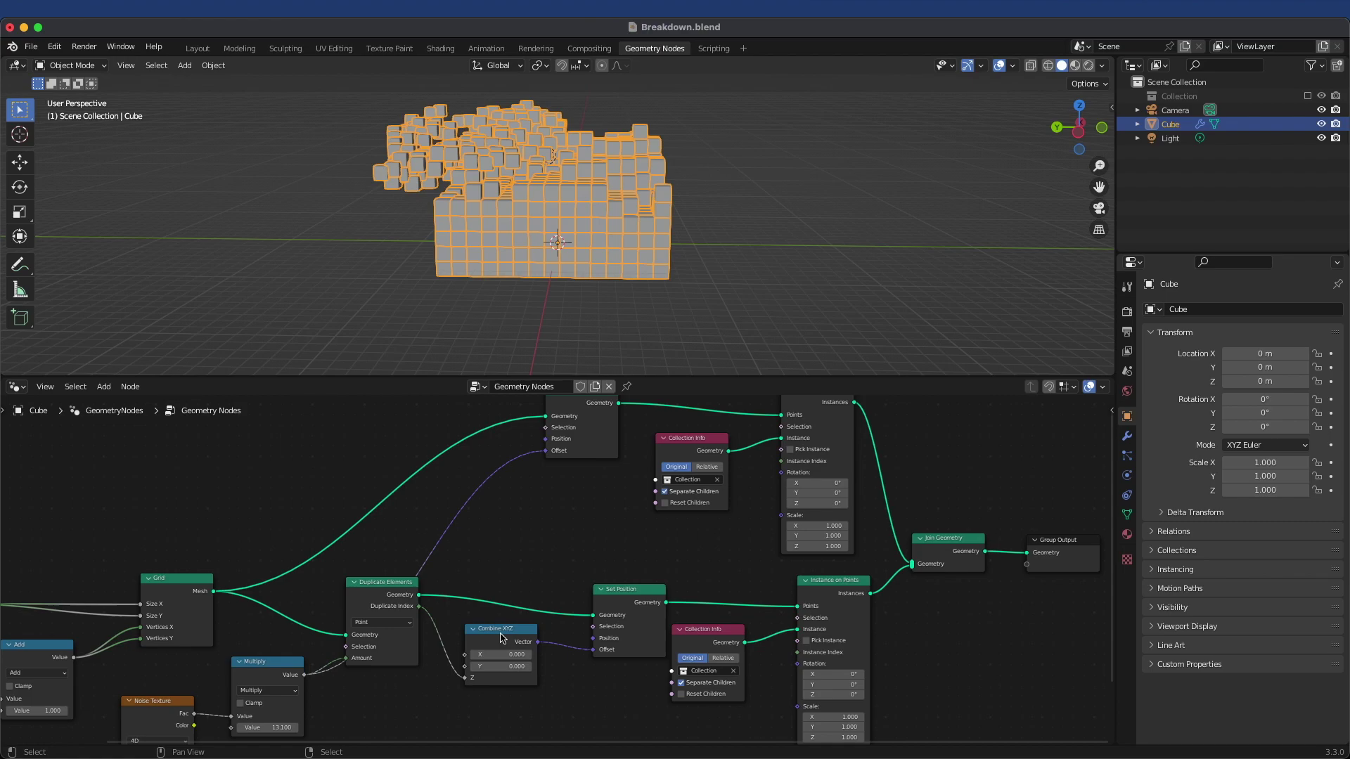
left_click(505, 631)
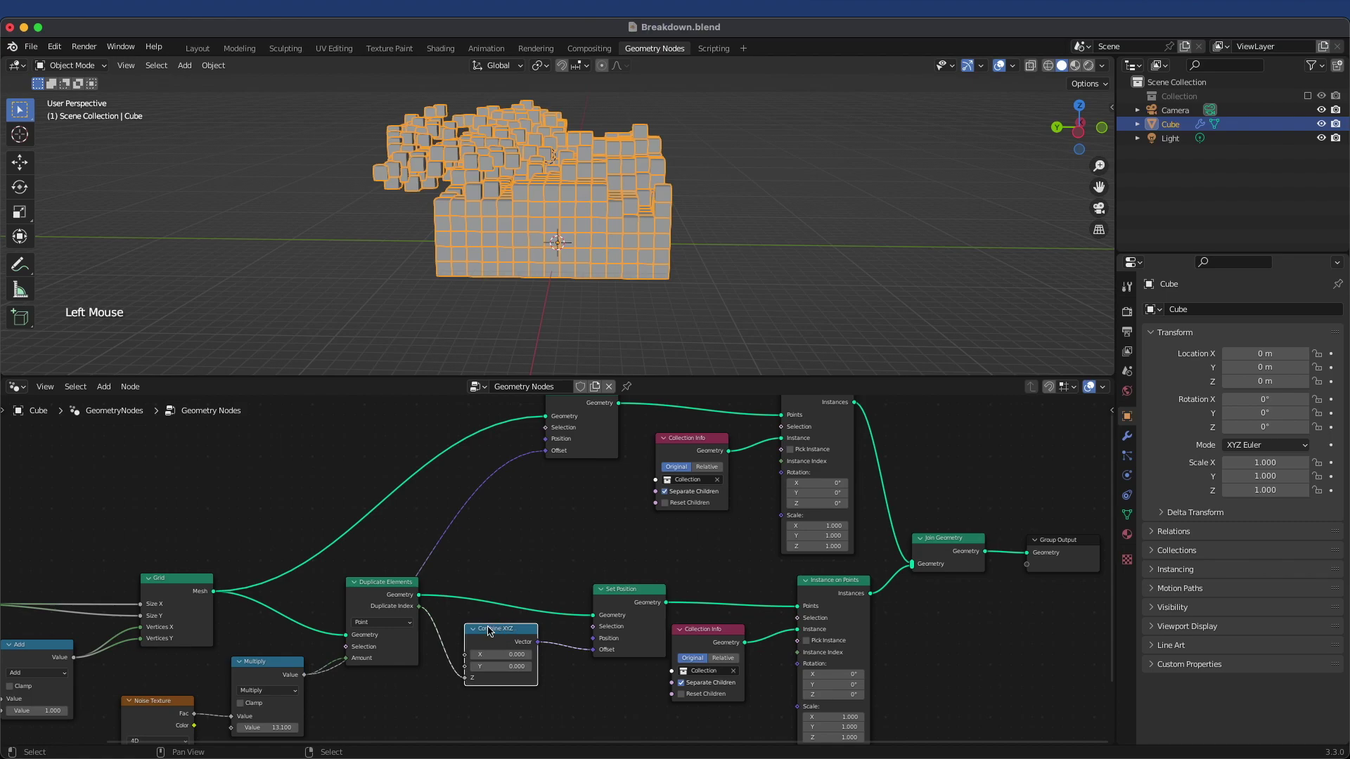
key("shift+d")
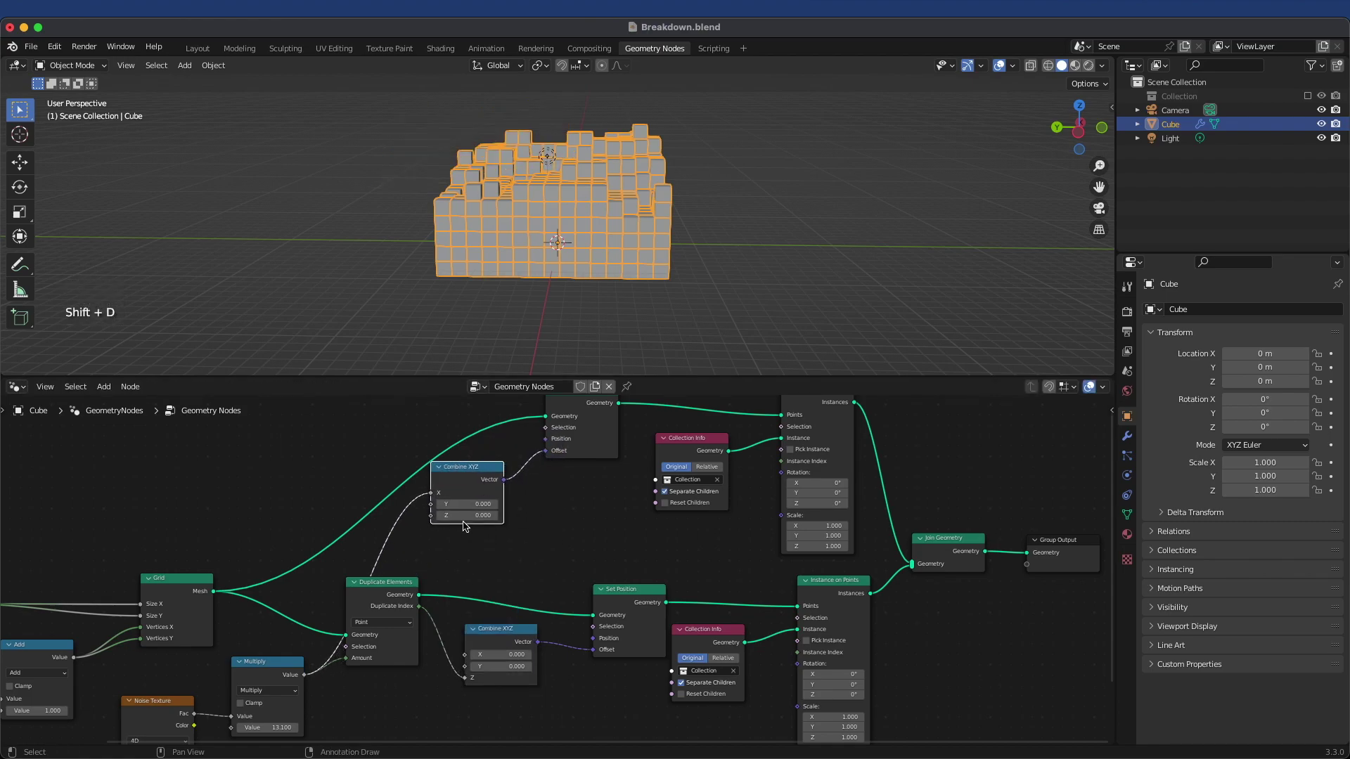
left_click(433, 499)
middle_click(514, 202)
scroll("up", 3)
scroll("down", 3)
middle_click(602, 260)
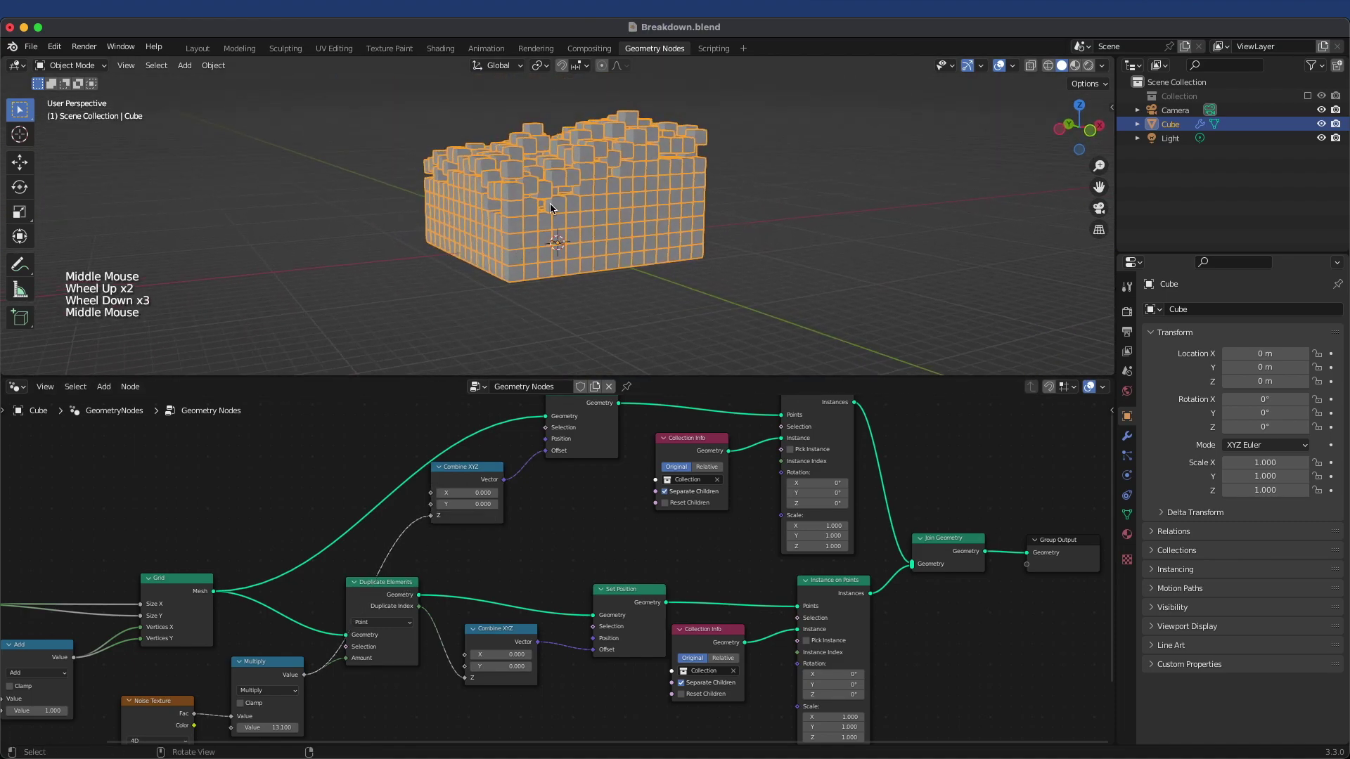
scroll("up", 3)
middle_click(540, 187)
scroll("up", 3)
scroll("up", 3)
middle_click(450, 209)
scroll("up", 3)
middle_click(516, 180)
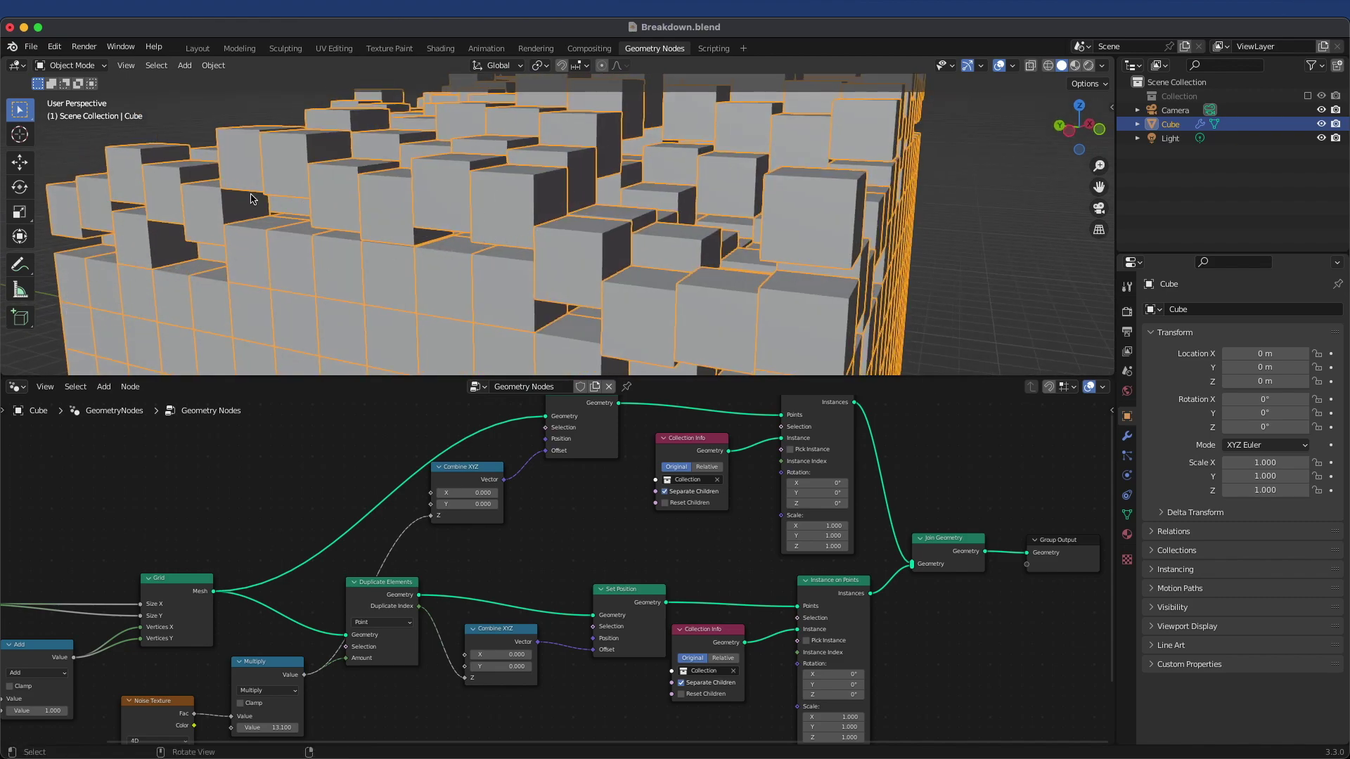
scroll("down", 3)
scroll("up", 3)
middle_click(358, 219)
middle_click(430, 228)
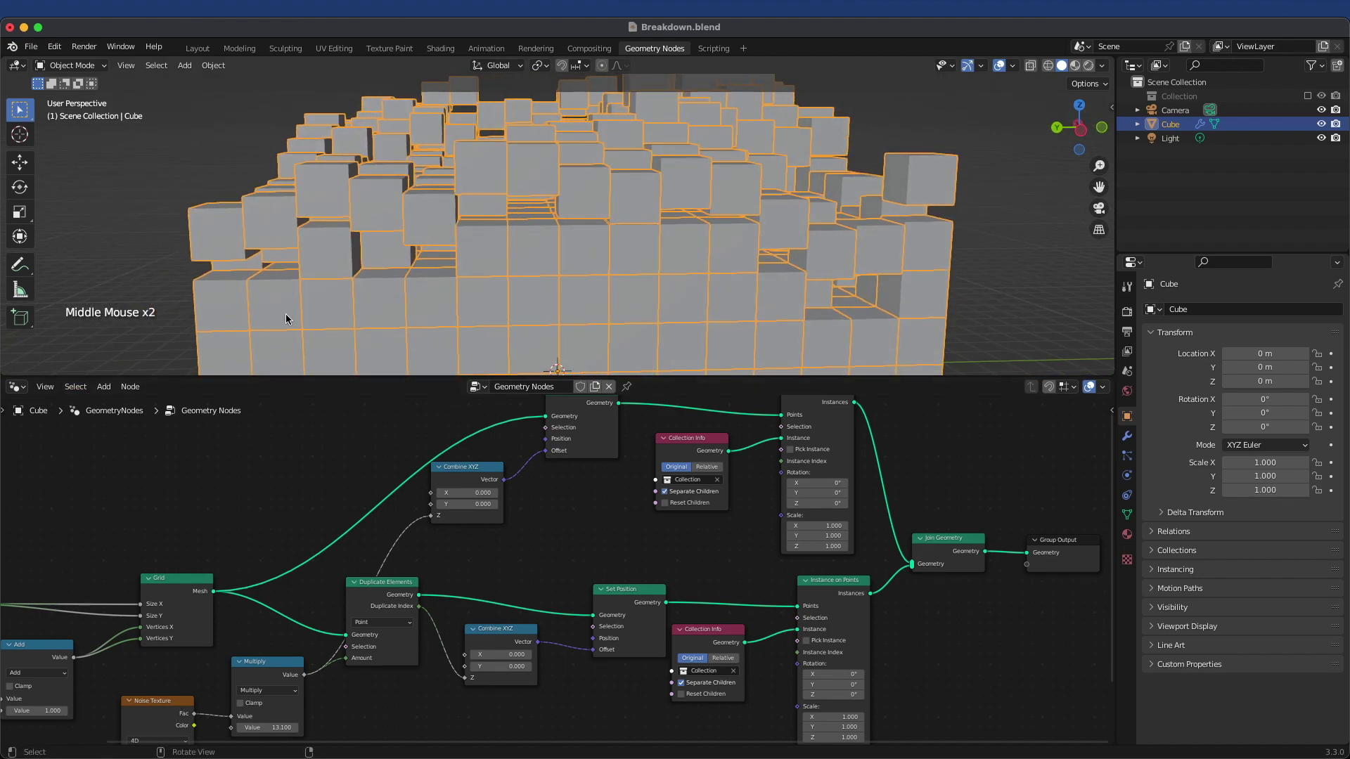
middle_click(438, 220)
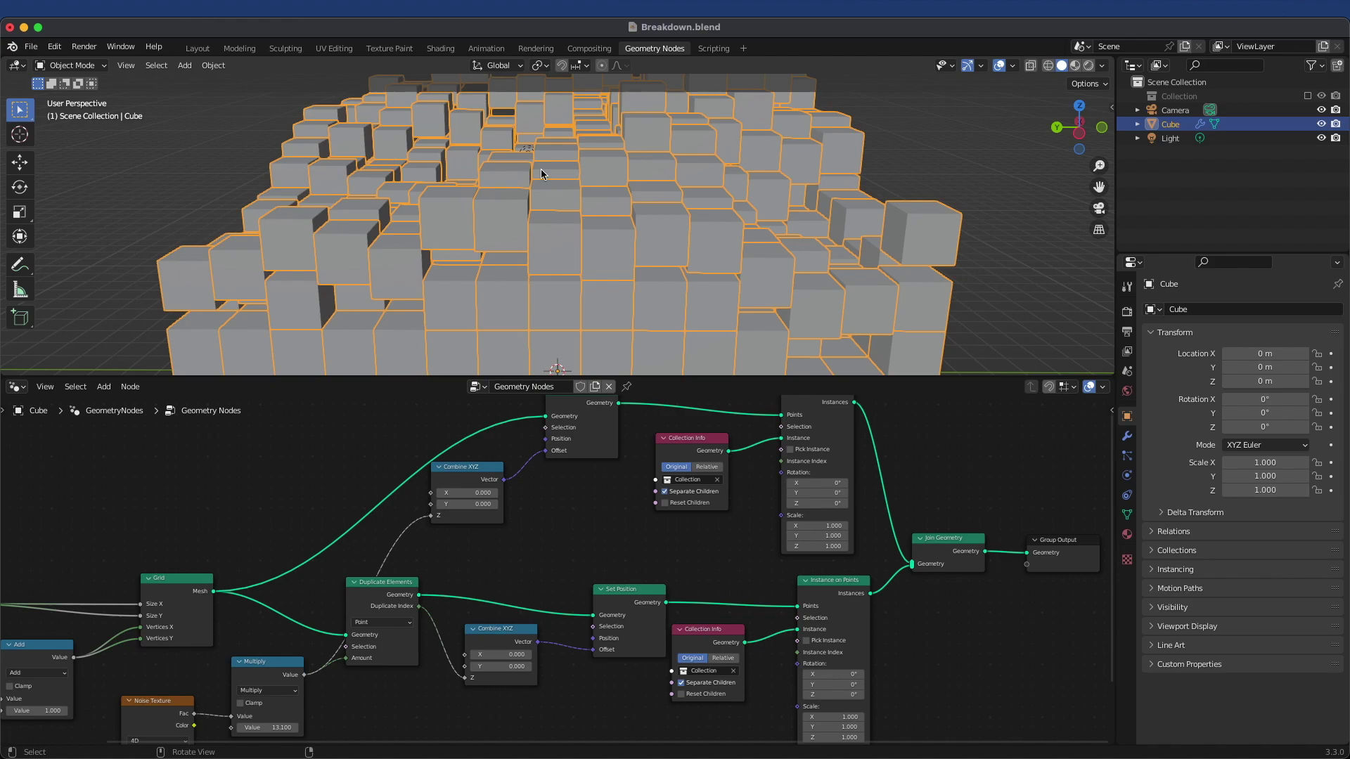
scroll("down", 3)
middle_click(917, 264)
middle_click(757, 263)
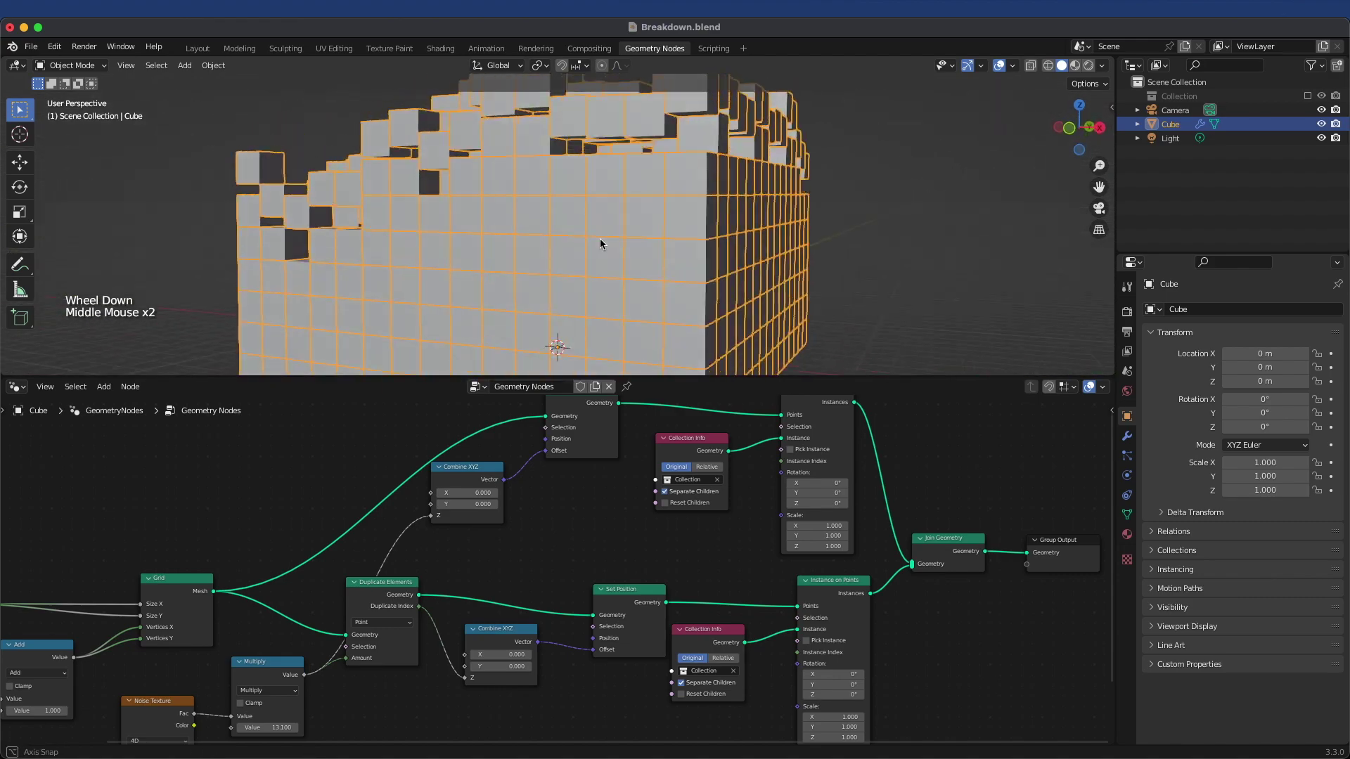
- Insert a Math node set to Floor on the link into the Combine XYZ Z input
left_click(403, 585)
left_click(510, 551)
key("shift+a")
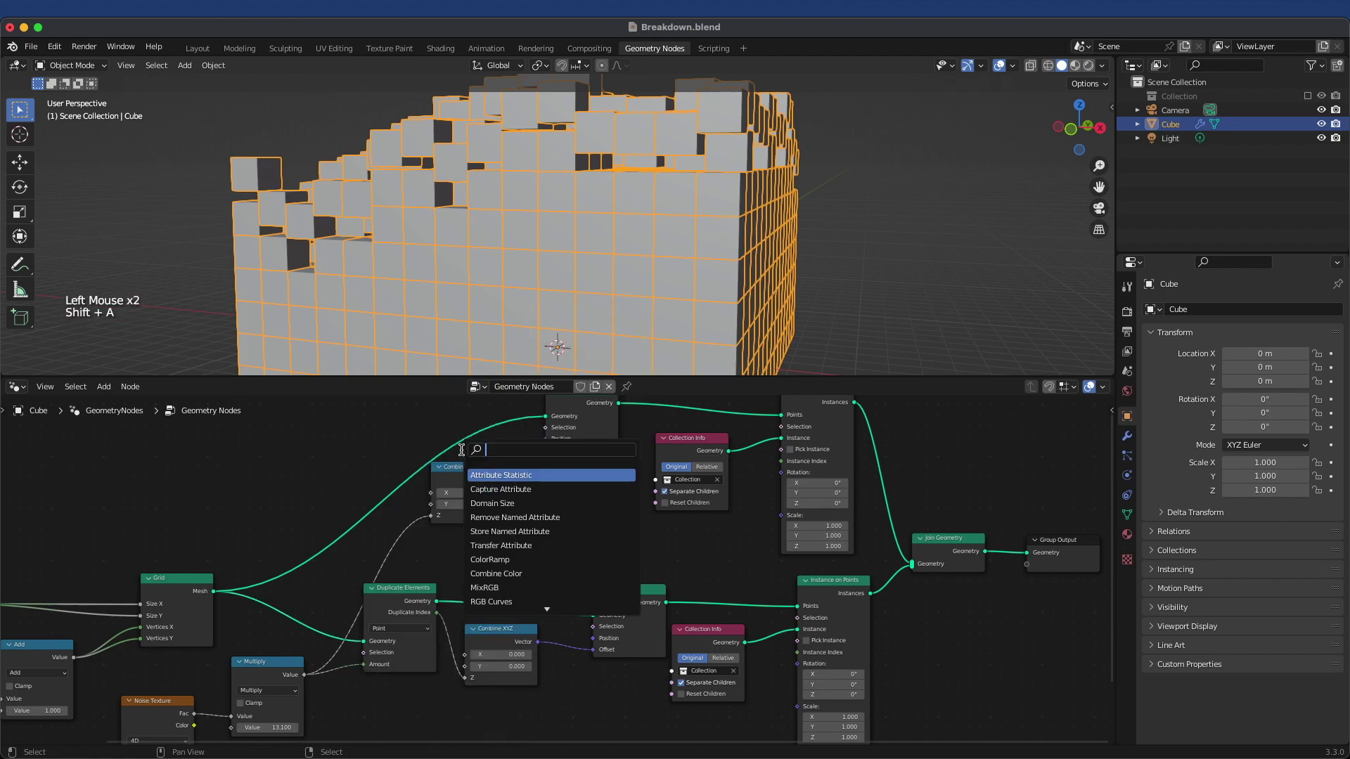
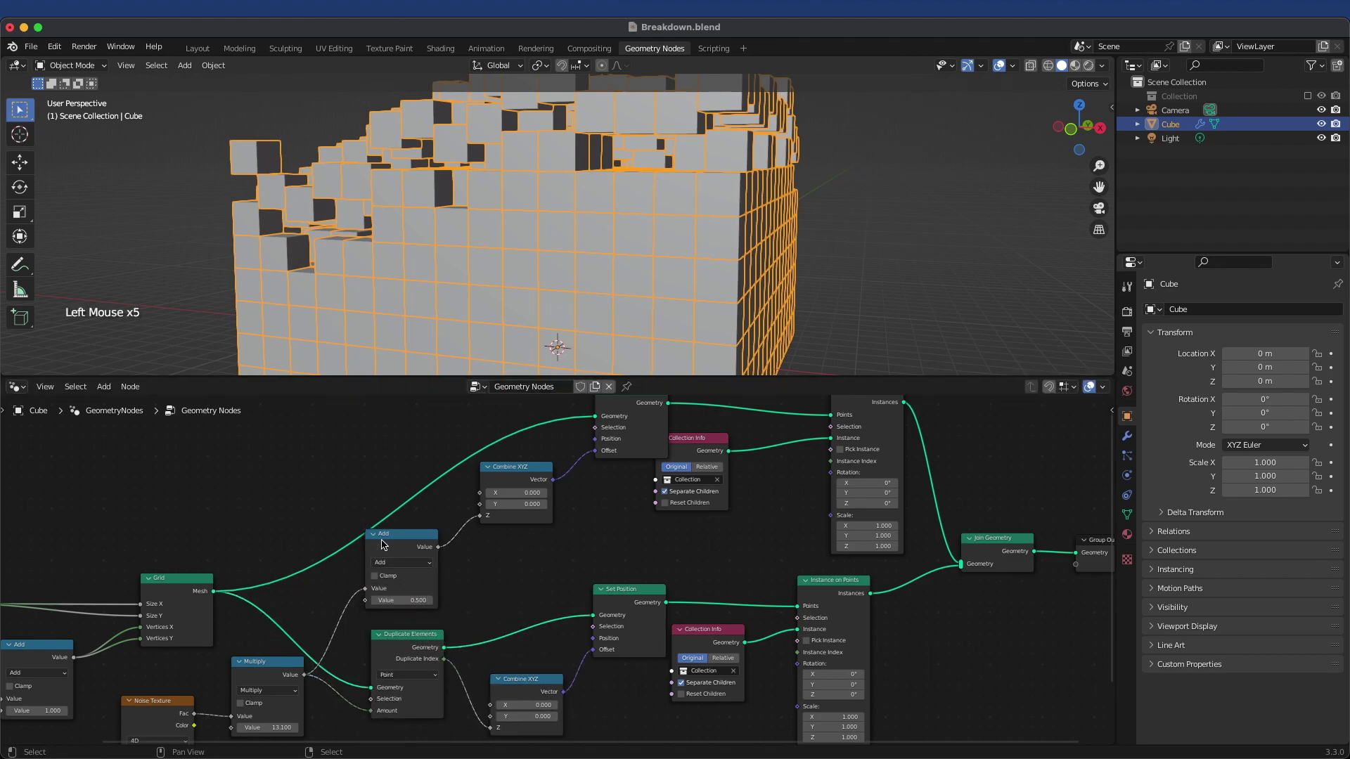
scroll("up", 3)
left_click(331, 565)
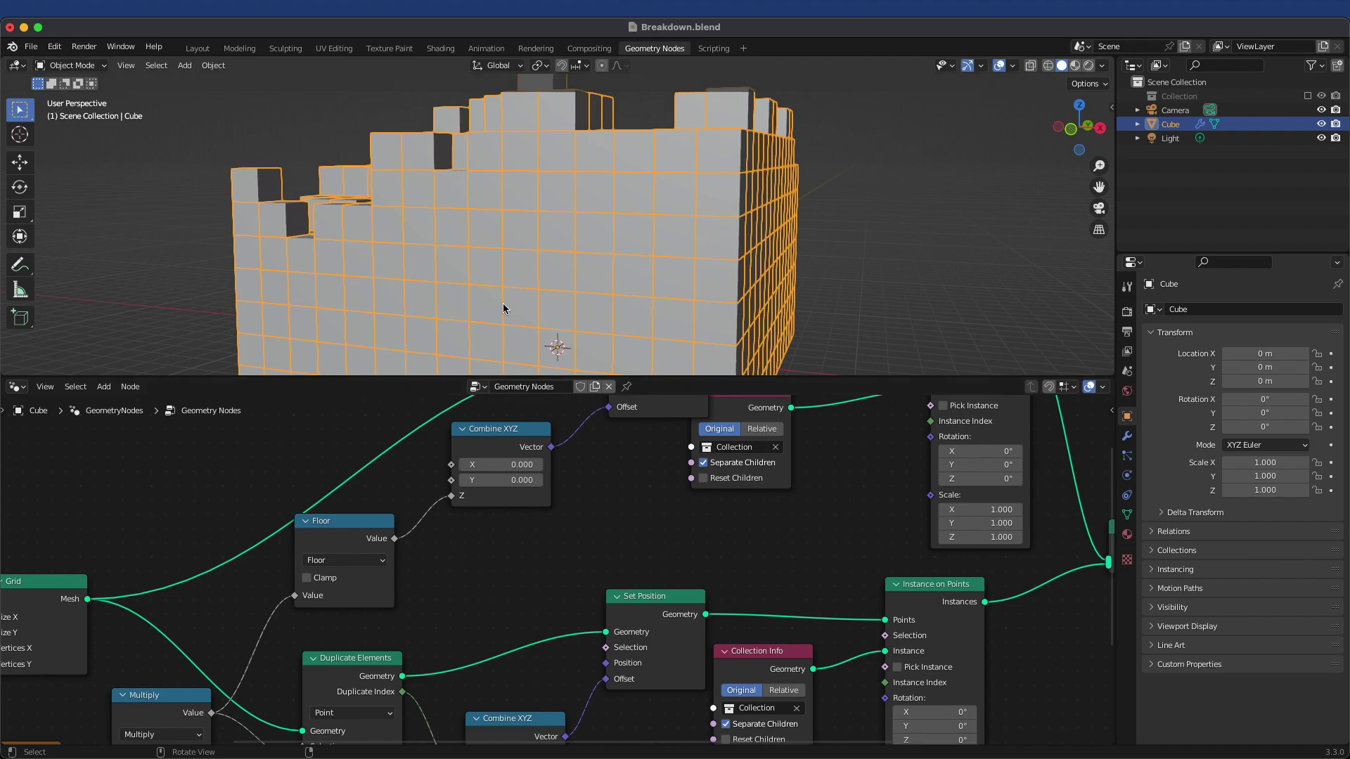
- Reframe the node tree around the new Floor node and select it
scroll("down", 3)
middle_click(452, 272)
middle_click(331, 522)
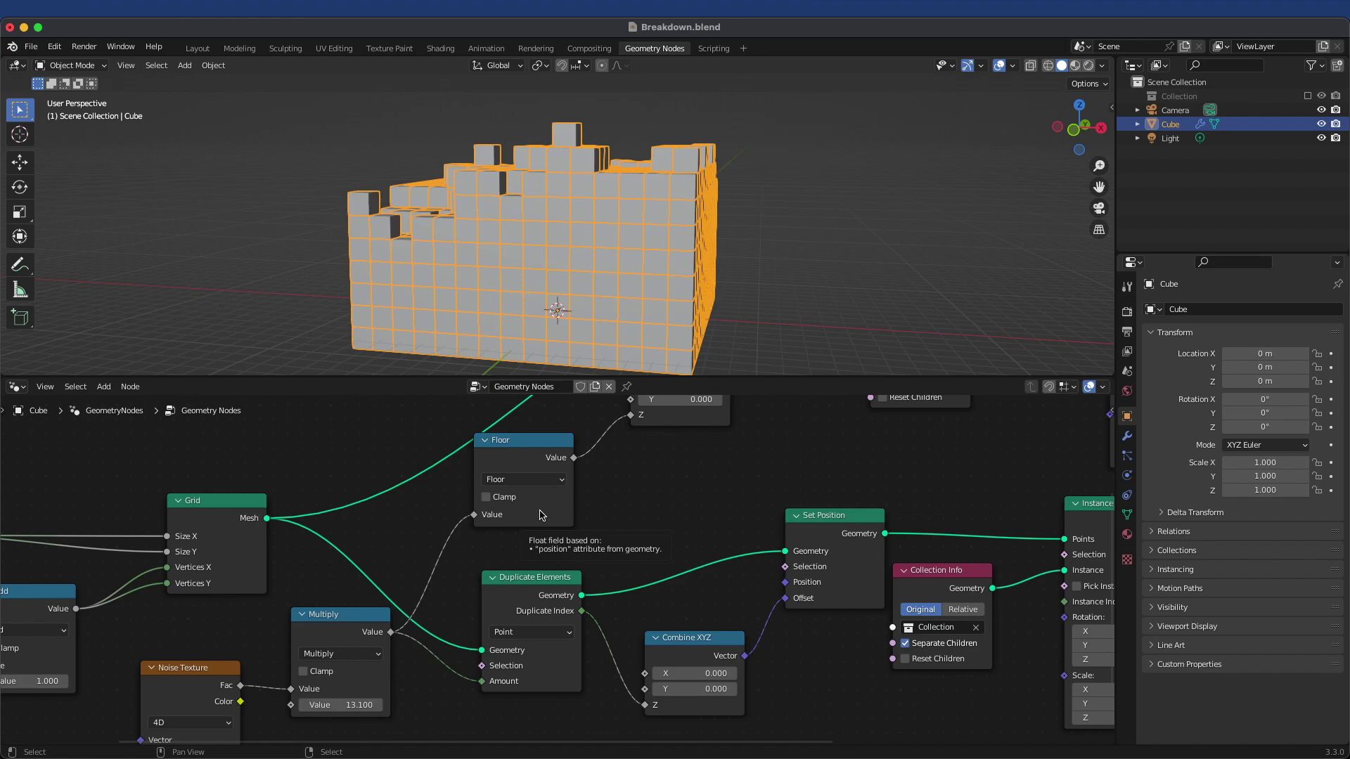
left_click(516, 442)
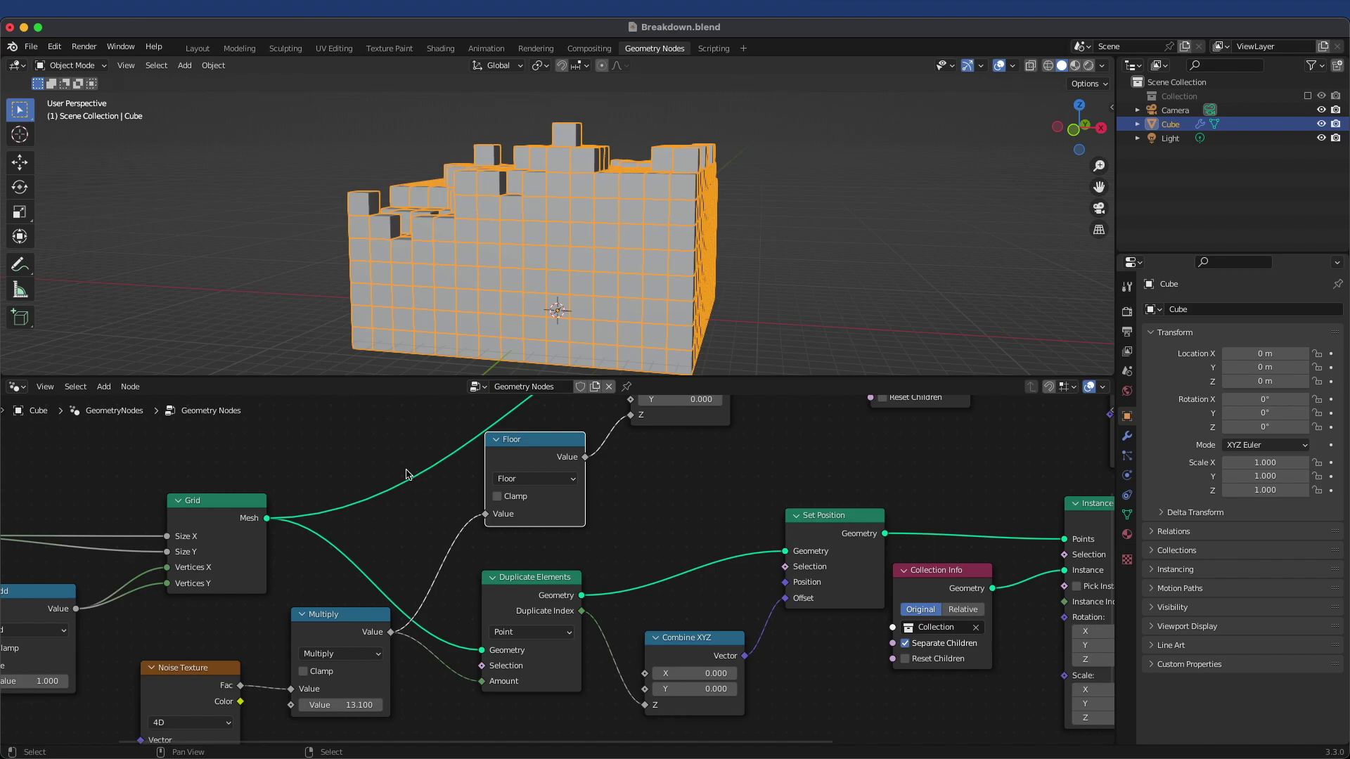
middle_click(536, 235)
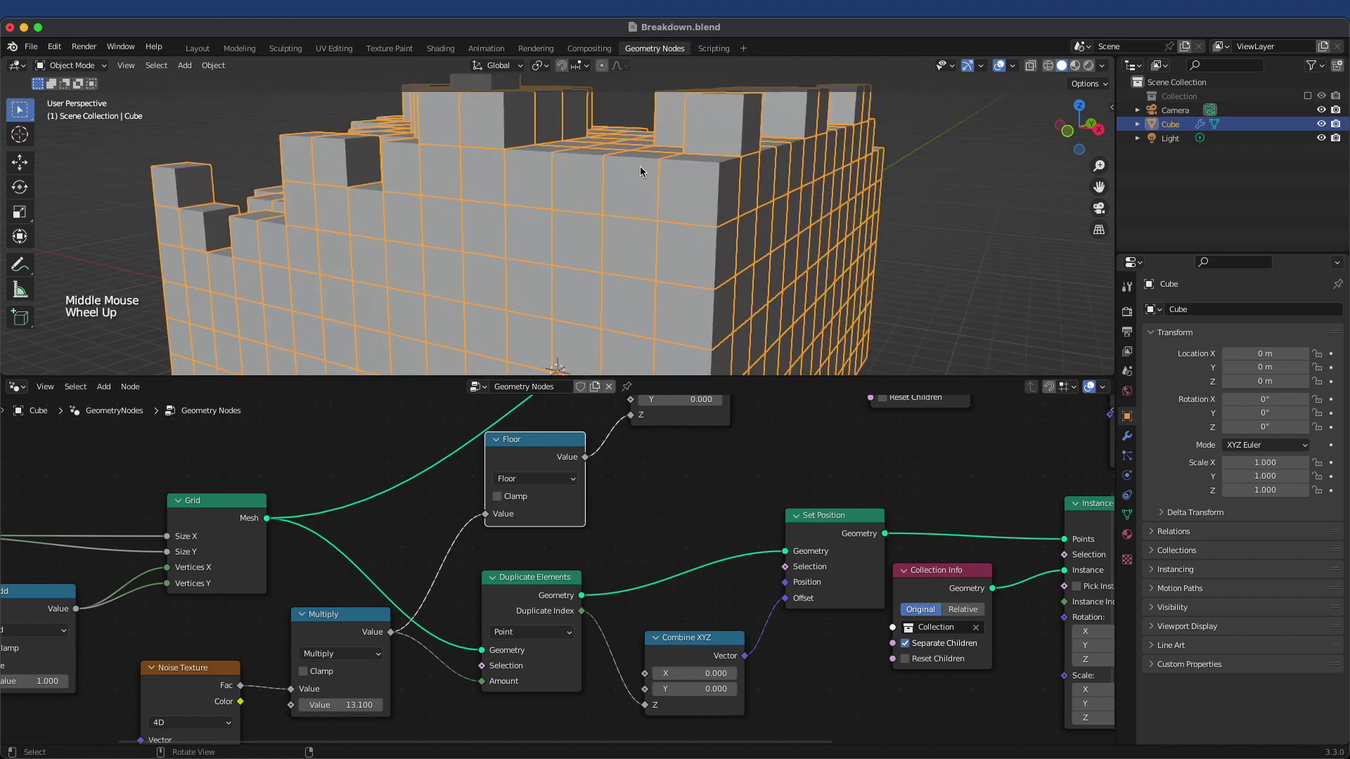
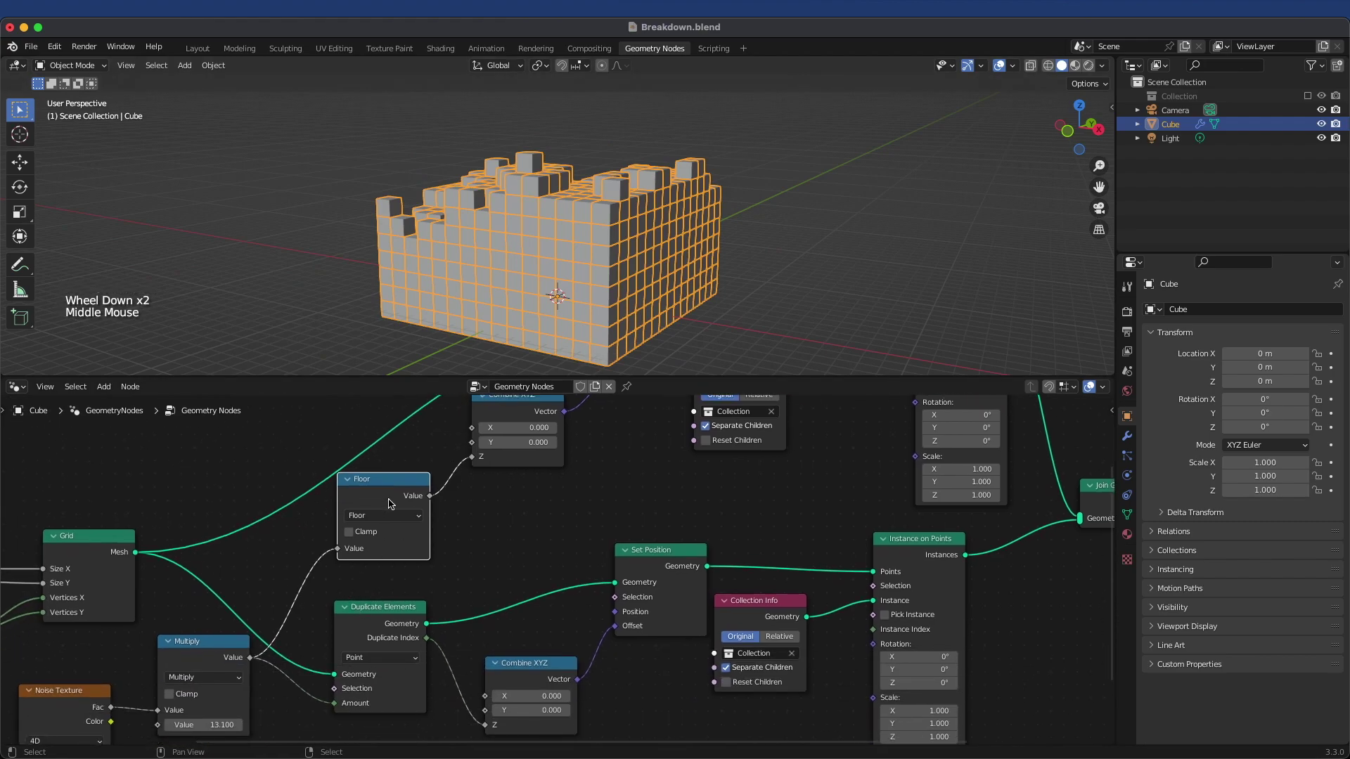
middle_click(463, 473)
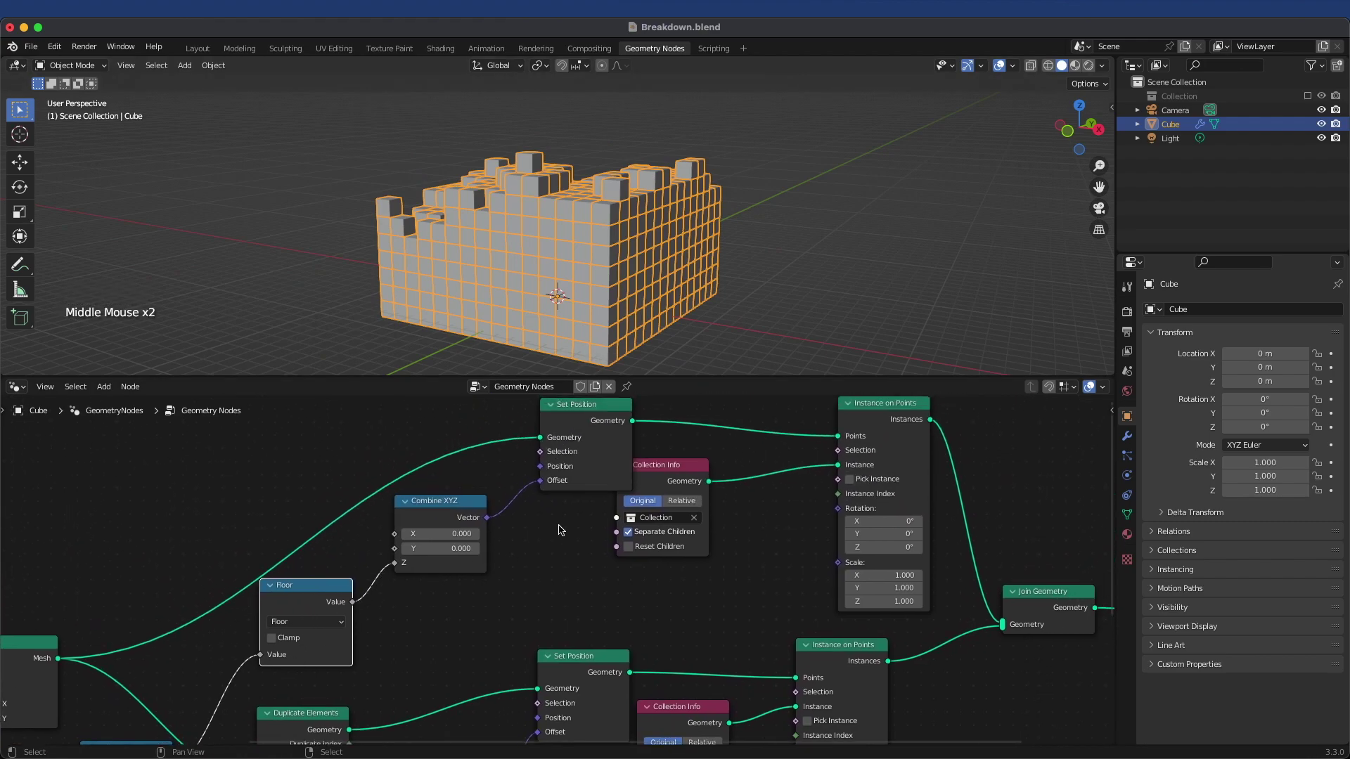
middle_click(464, 208)
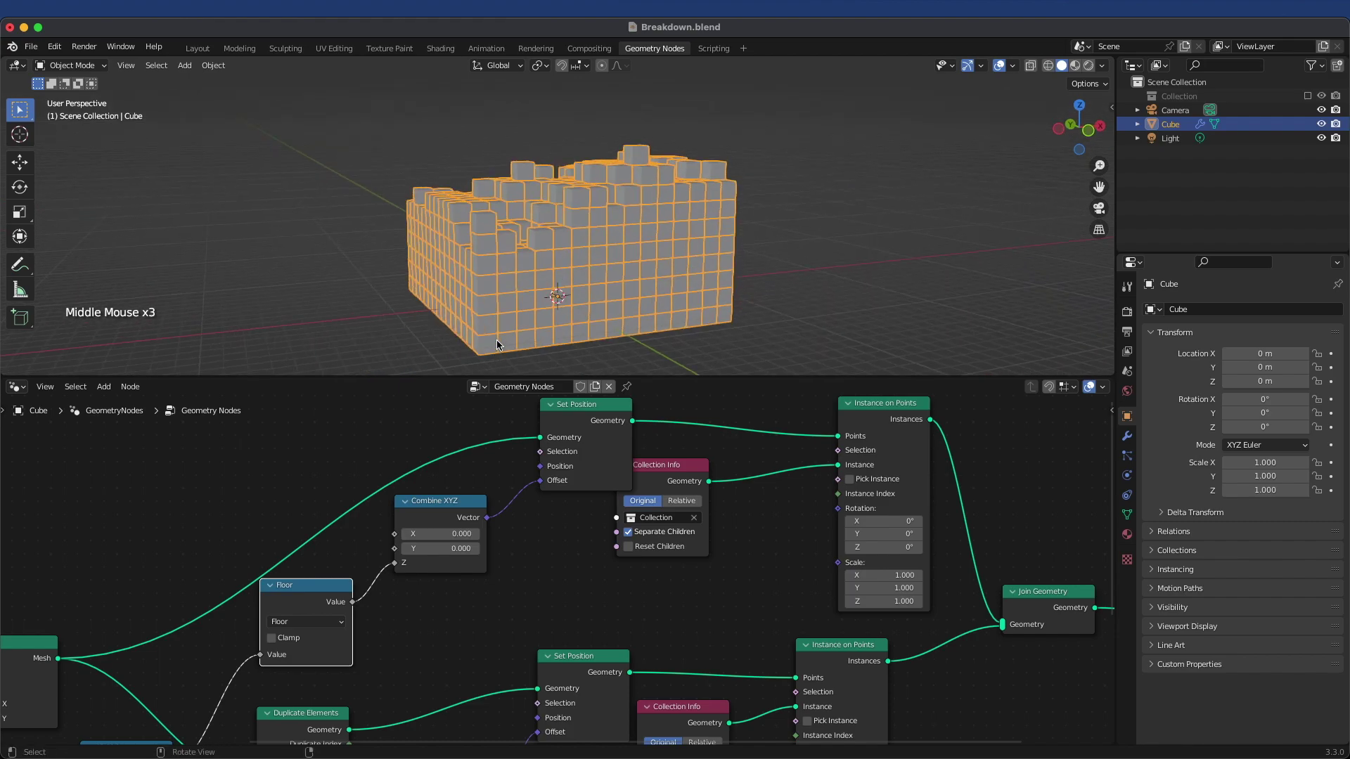
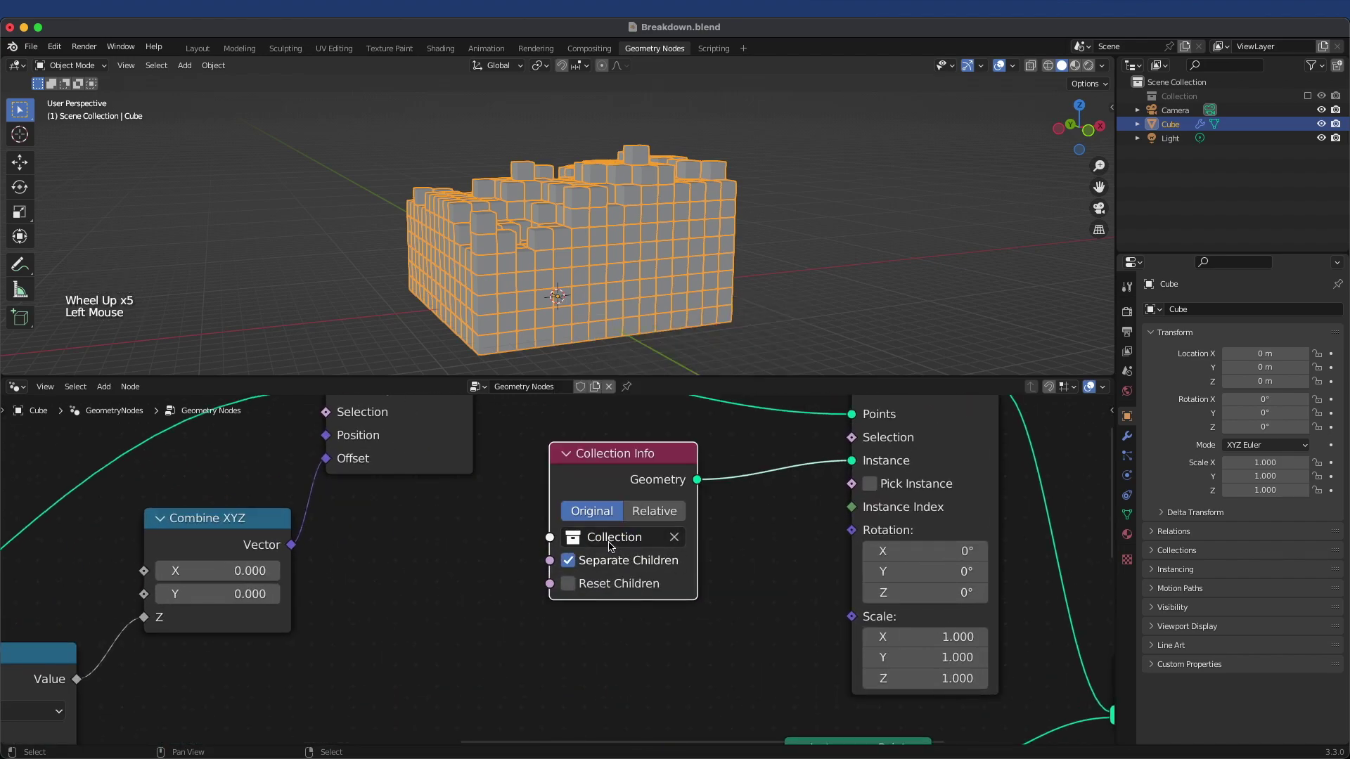
- Mute the solid block's link into Join Geometry so only the top layer is output
scroll("down", 3)
scroll("up", 3)
middle_click(675, 564)
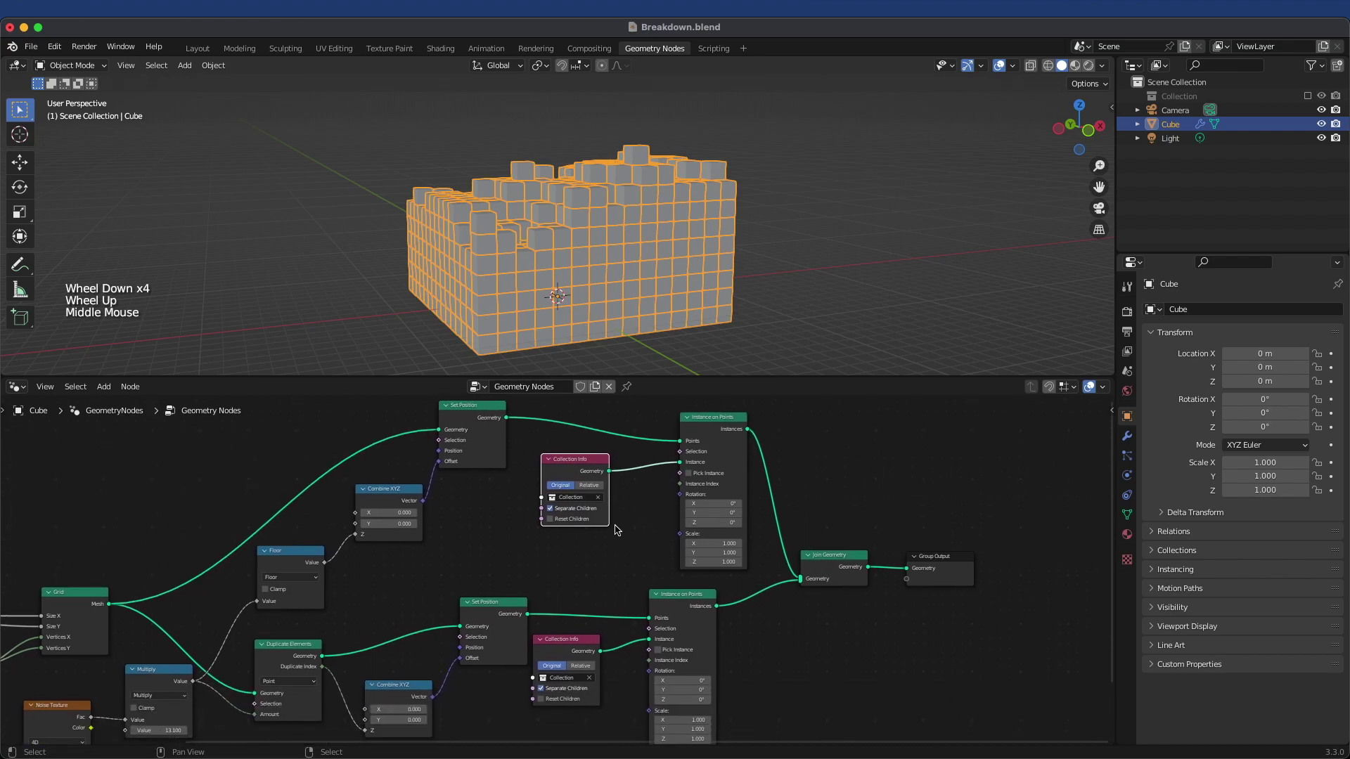
scroll("up", 3)
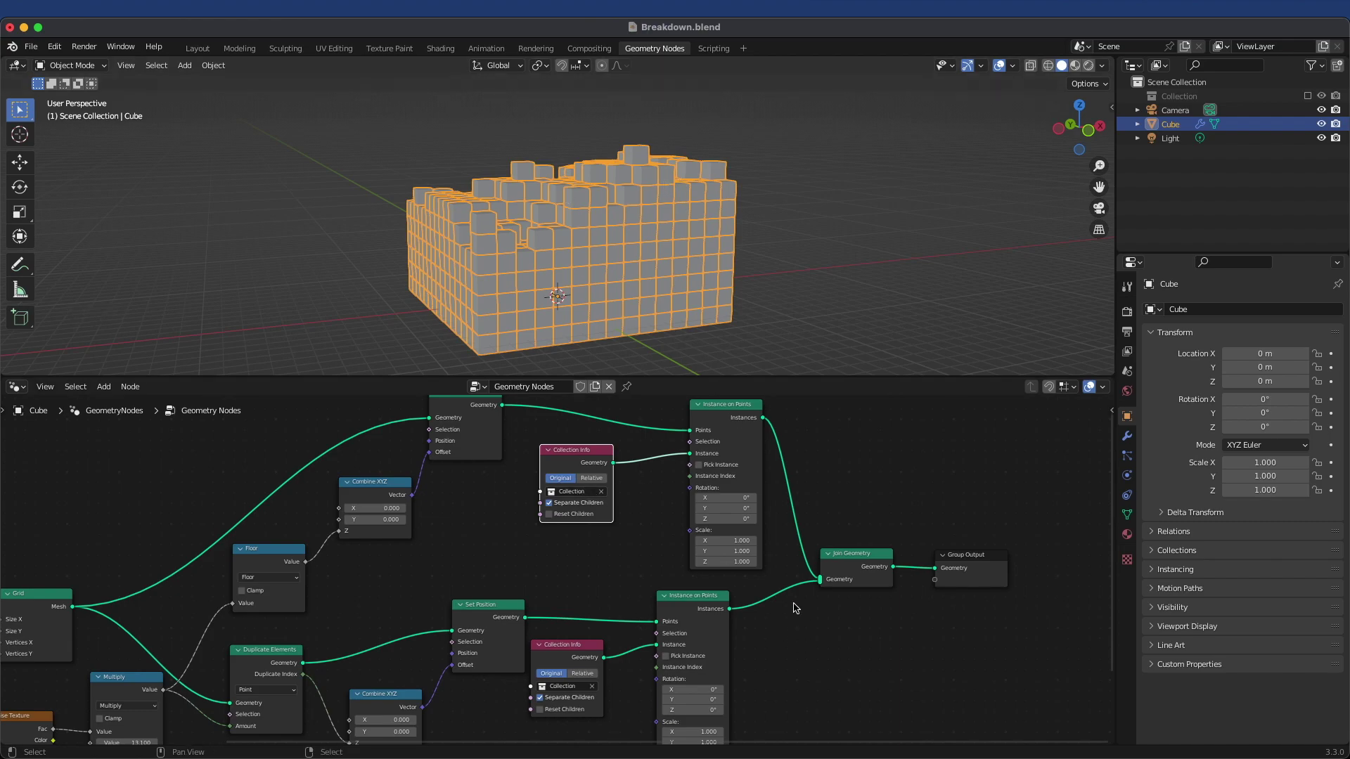
left_click(821, 582)
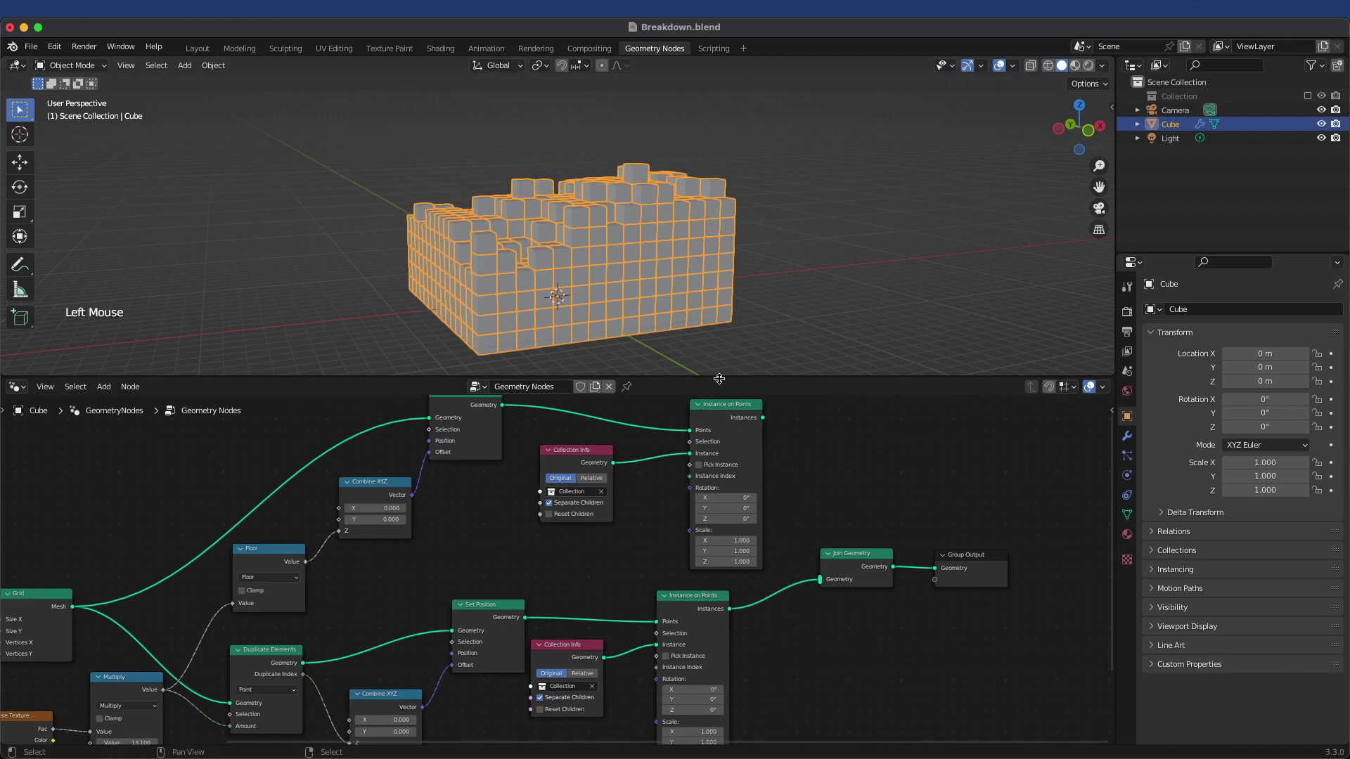
left_click(768, 424)
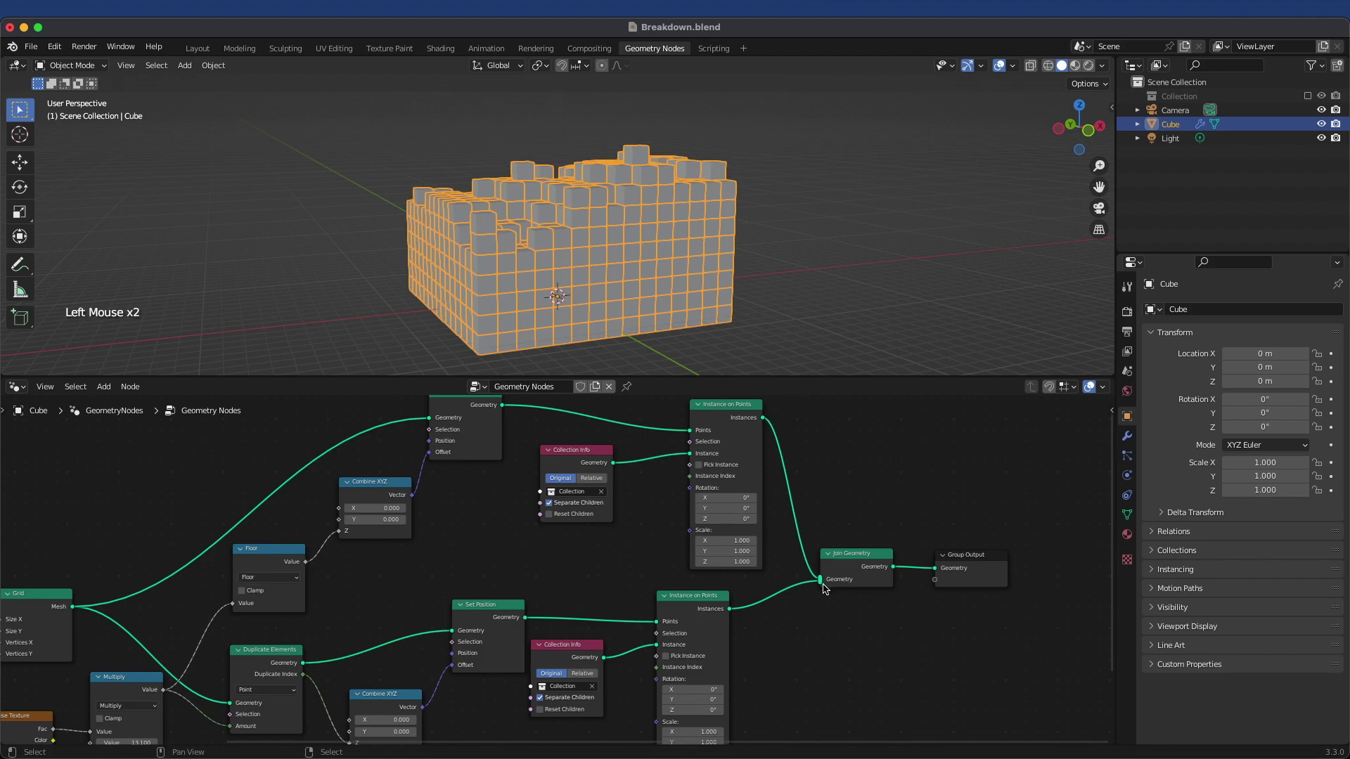
left_click(822, 586)
- Orbit the viewport to inspect the isolated stepped top layer of cubes
middle_click(537, 239)
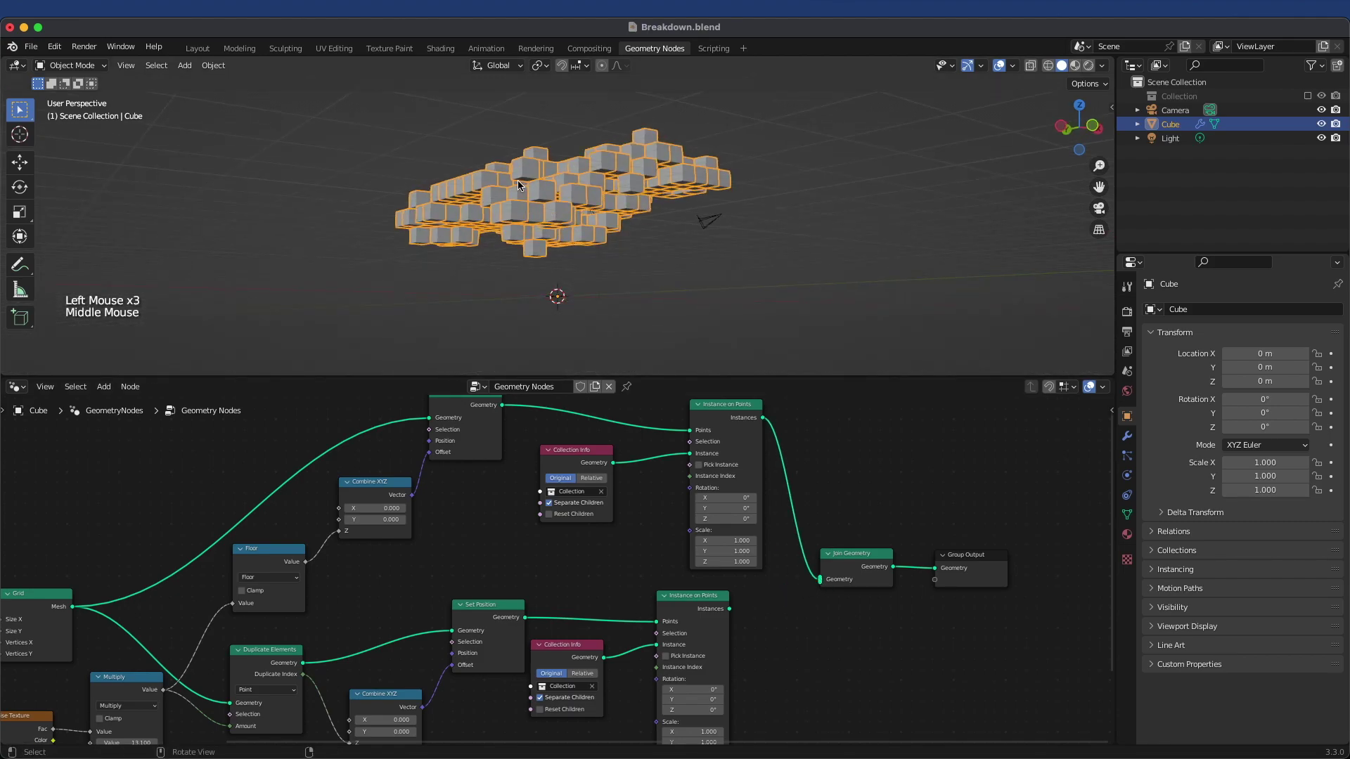
scroll("up", 3)
middle_click(625, 192)
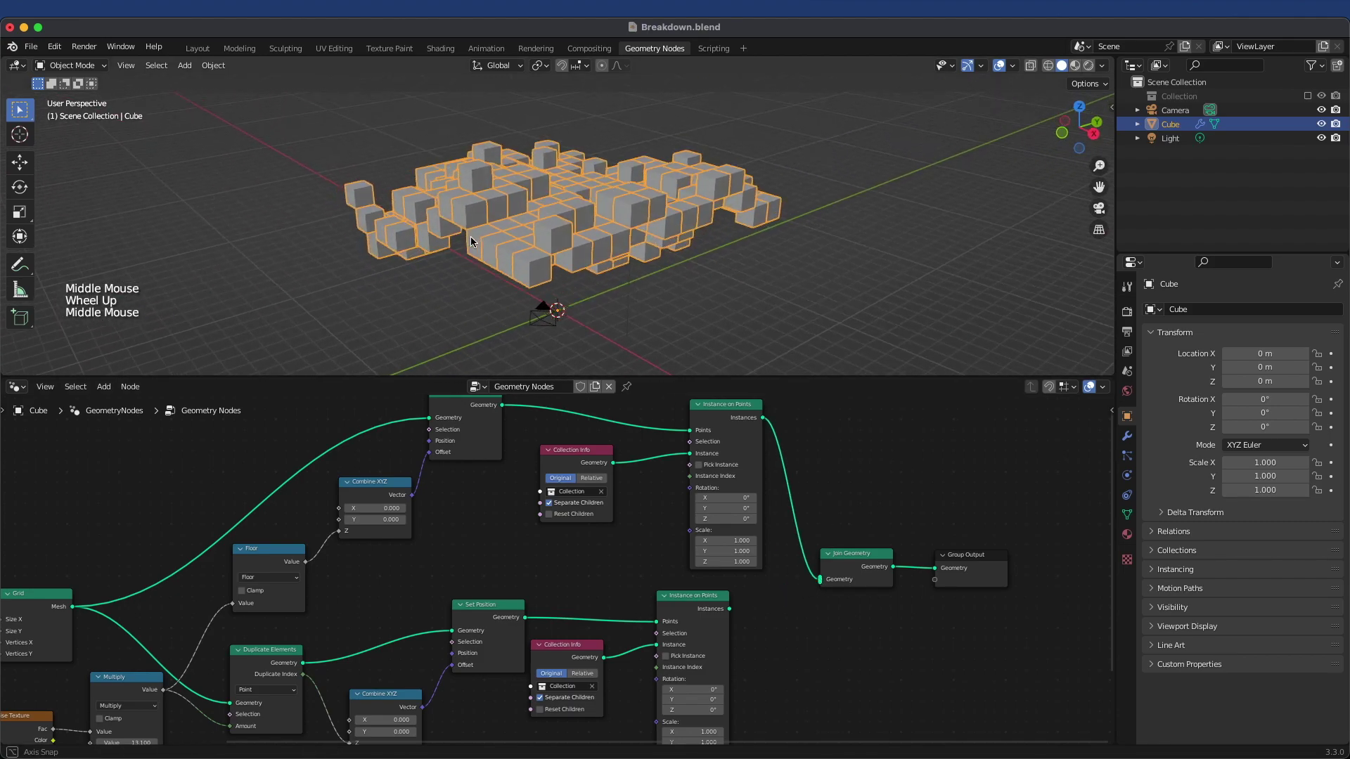
middle_click(519, 223)
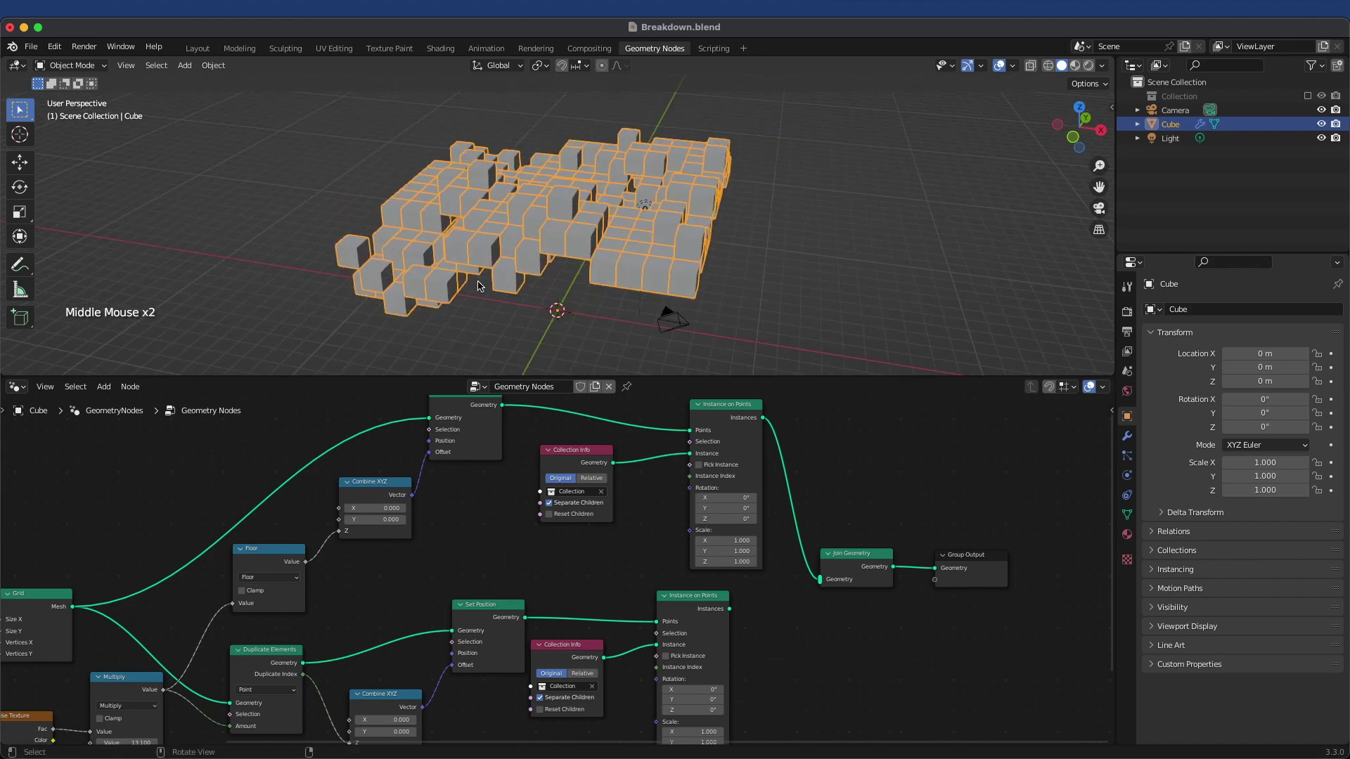
middle_click(549, 196)
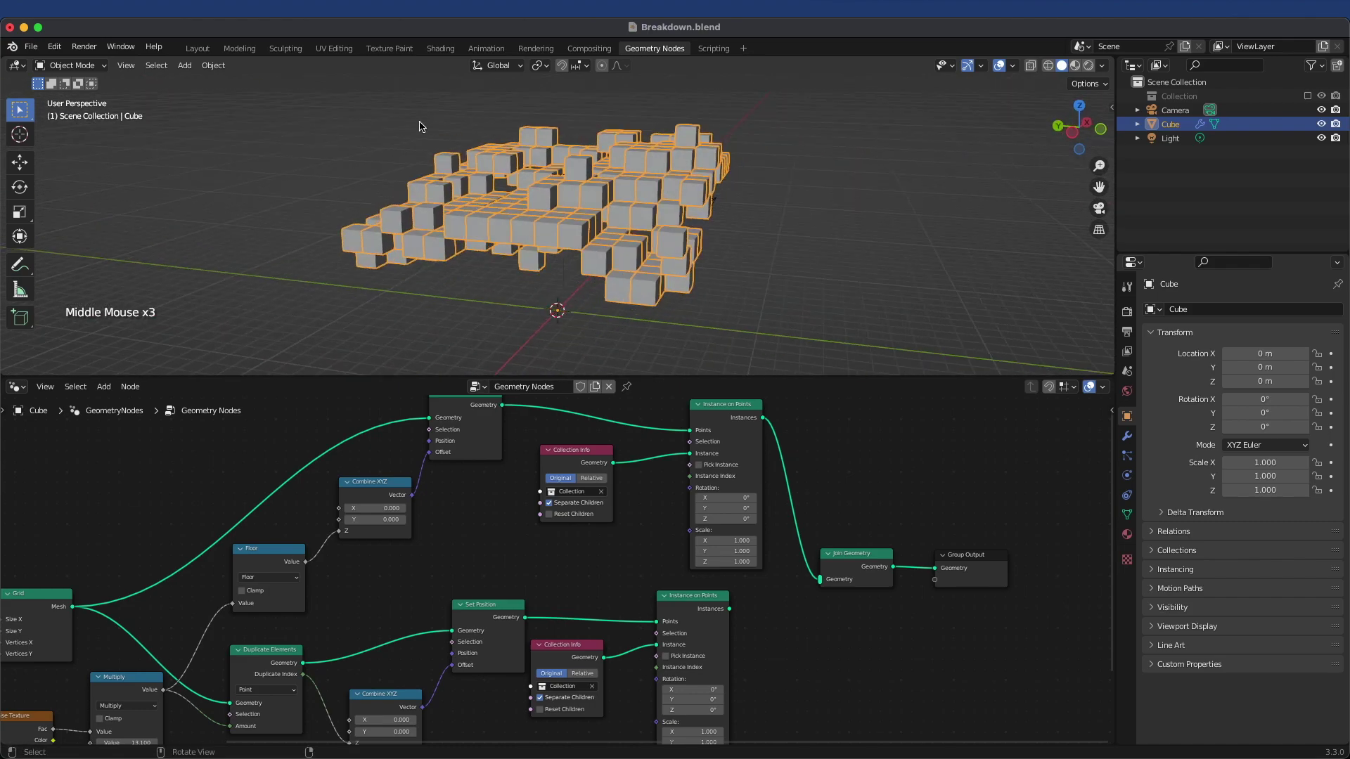
- Unmute the block's link into Join Geometry and orbit the restored full terrain
left_click(733, 611)
scroll("up", 3)
middle_click(719, 471)
scroll("down", 3)
middle_click(584, 306)
scroll("up", 3)
middle_click(582, 317)
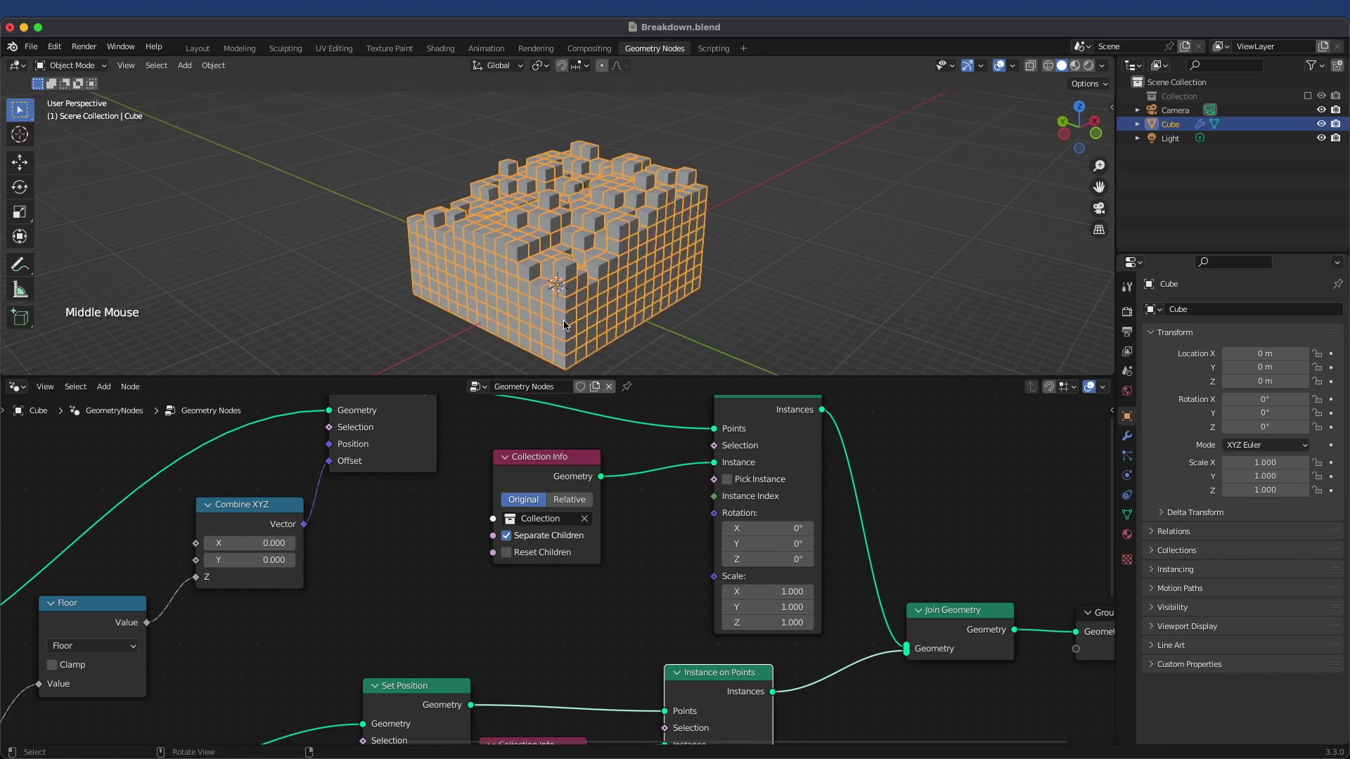
- Zoom out the node editor to frame the whole Geometry Nodes tree
scroll("down", 3)
middle_click(544, 598)
scroll("down", 3)
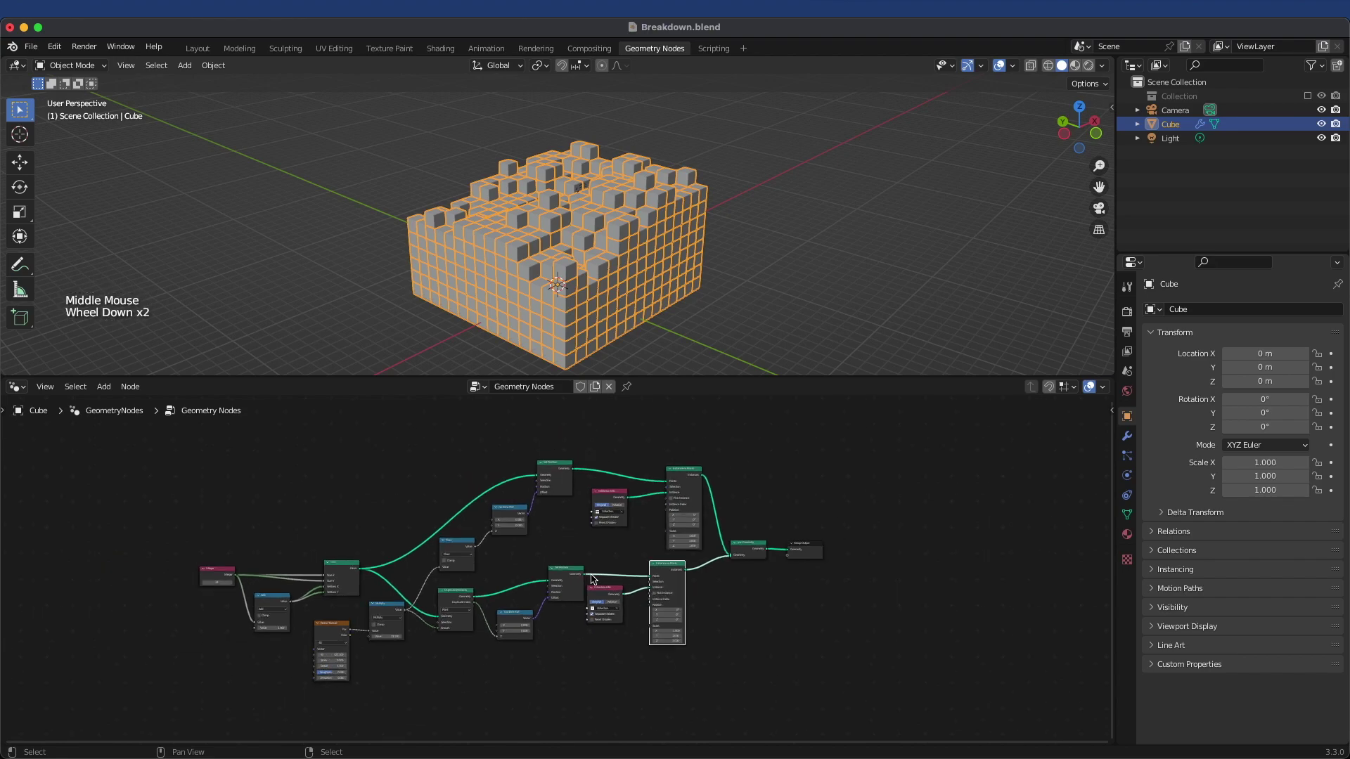